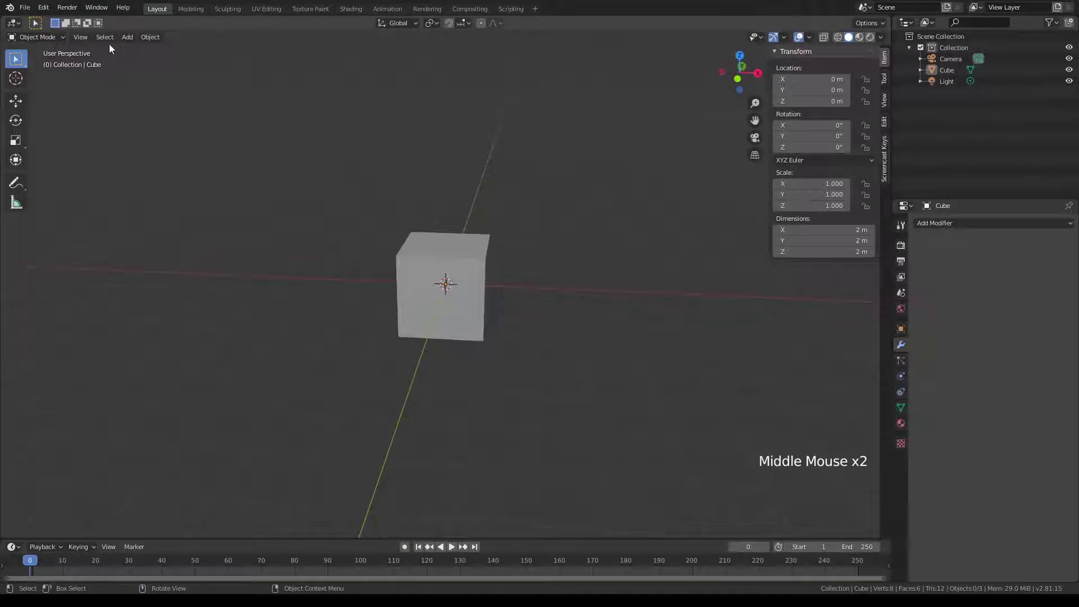
- Give the cube a Subdivision Surface modifier at a higher level and apply it into a sphere mesh
scroll(up, 3)
click(509, 243)
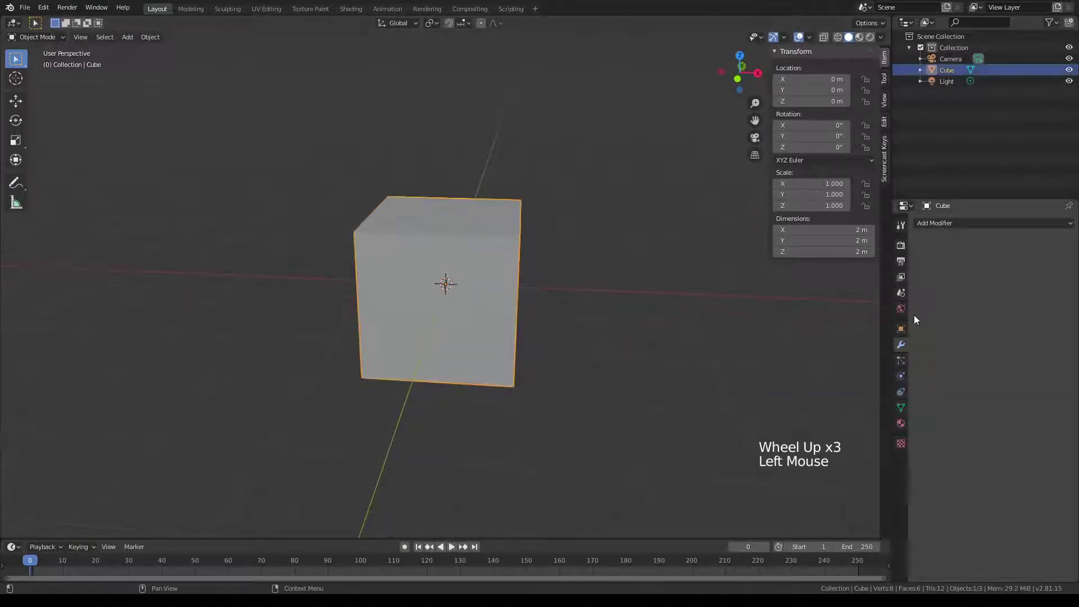
middle_click(641, 320)
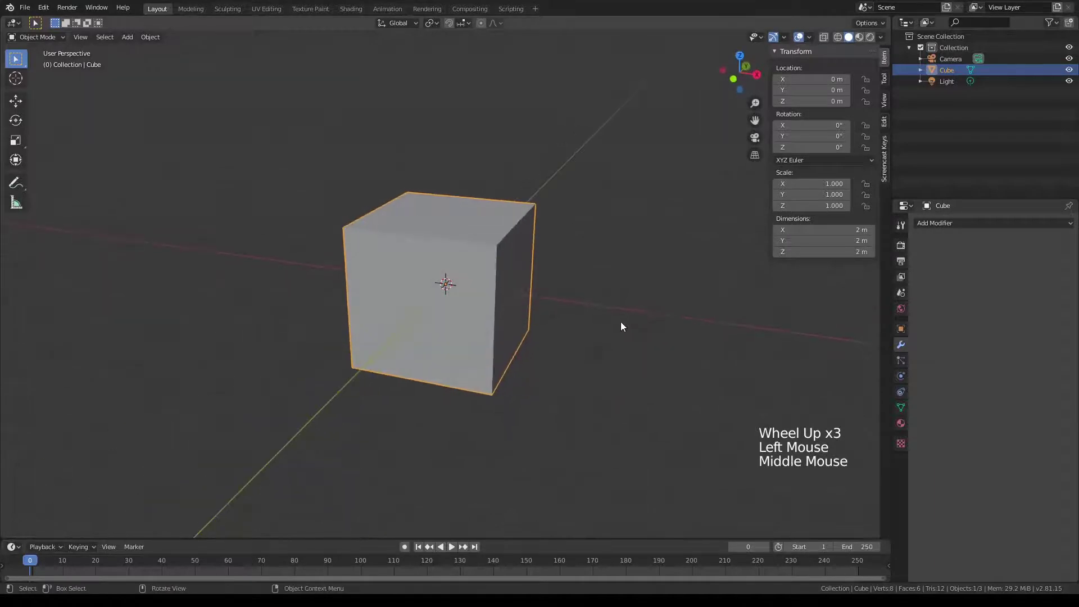
click(988, 228)
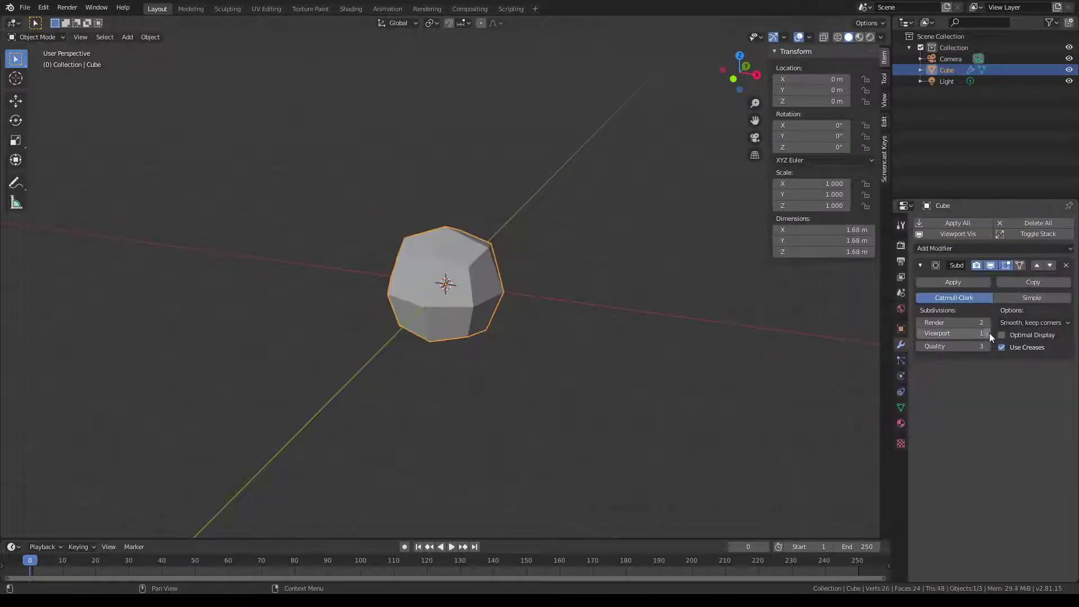
click(995, 335)
double_click(996, 335)
click(967, 283)
- In front view Edit Mode, select only the vertex at the sphere's front centre
key(KP_1)
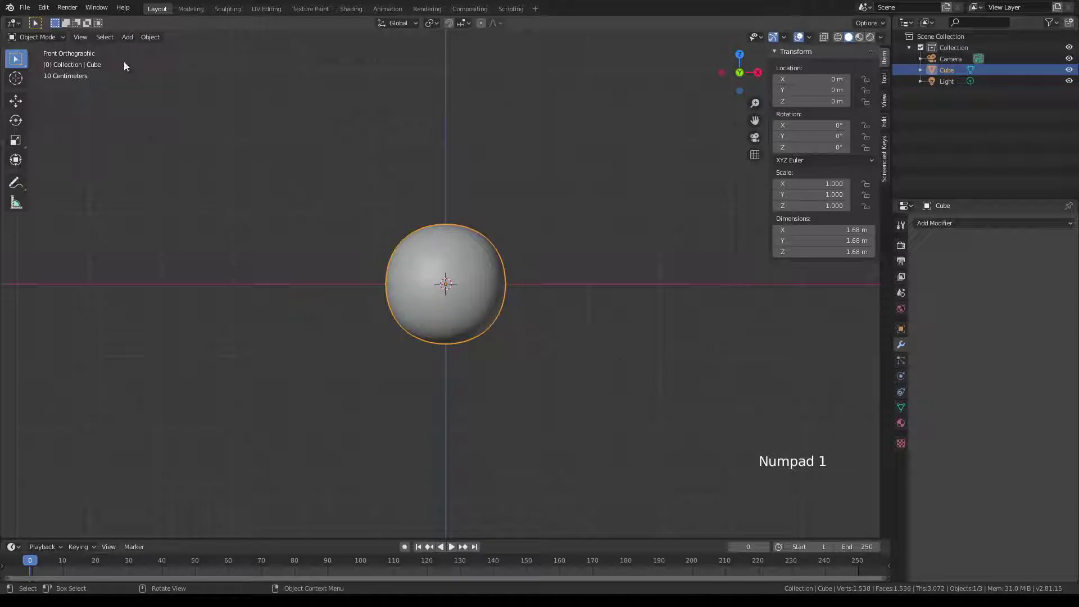
scroll(up, 3)
key(Tab)
scroll(up, 3)
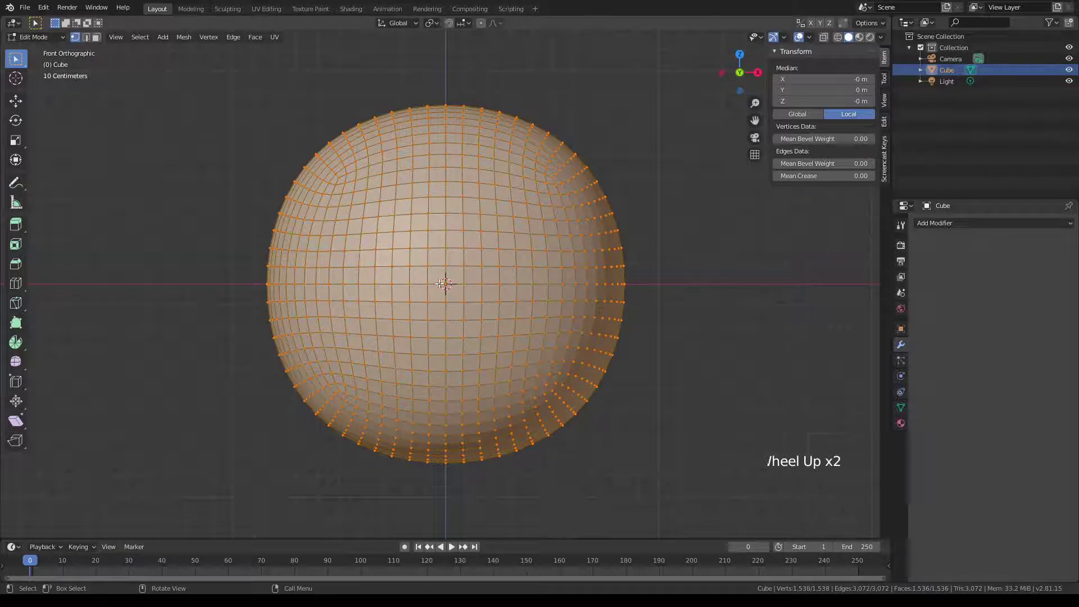
click(444, 278)
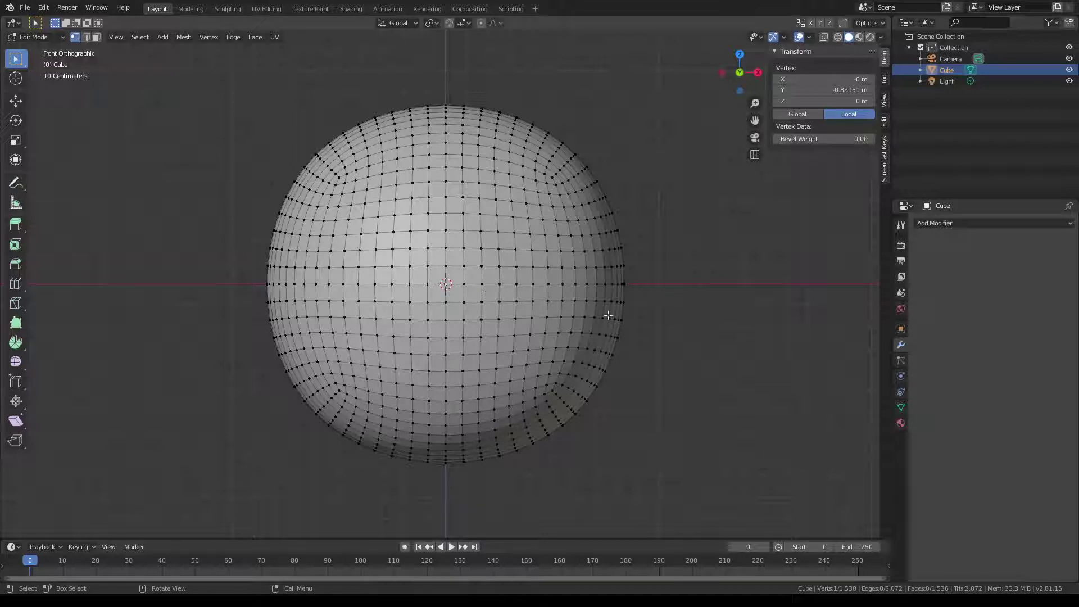
- Grow a square patch around the centre vertex, keep its boundary loop and To Sphere it into a circle
key(ctrl+KP_Add)
key(ctrl+KP_Add)
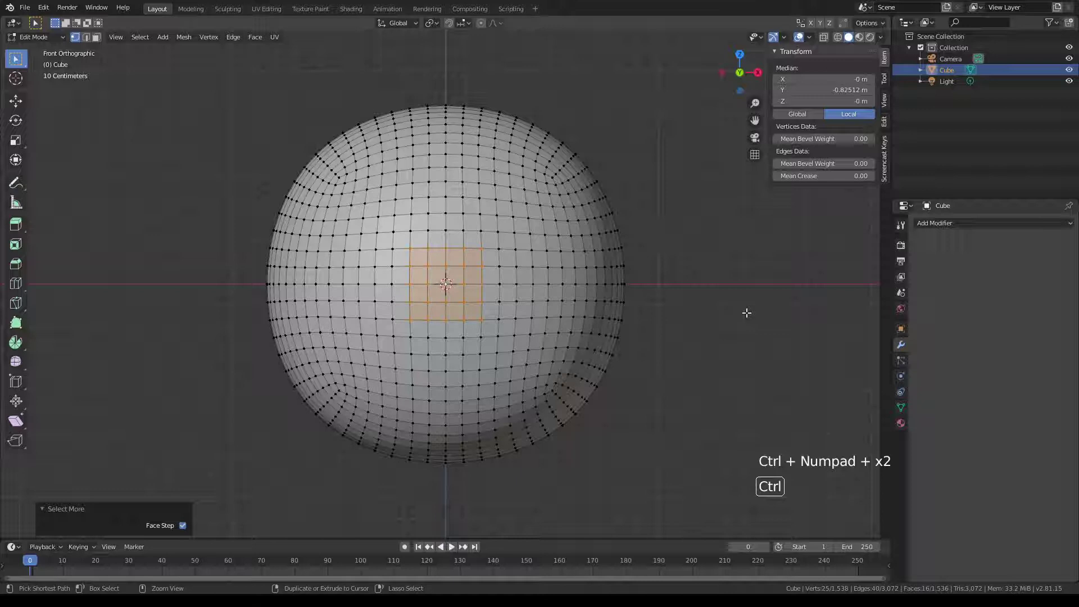
key(ctrl+KP_Add)
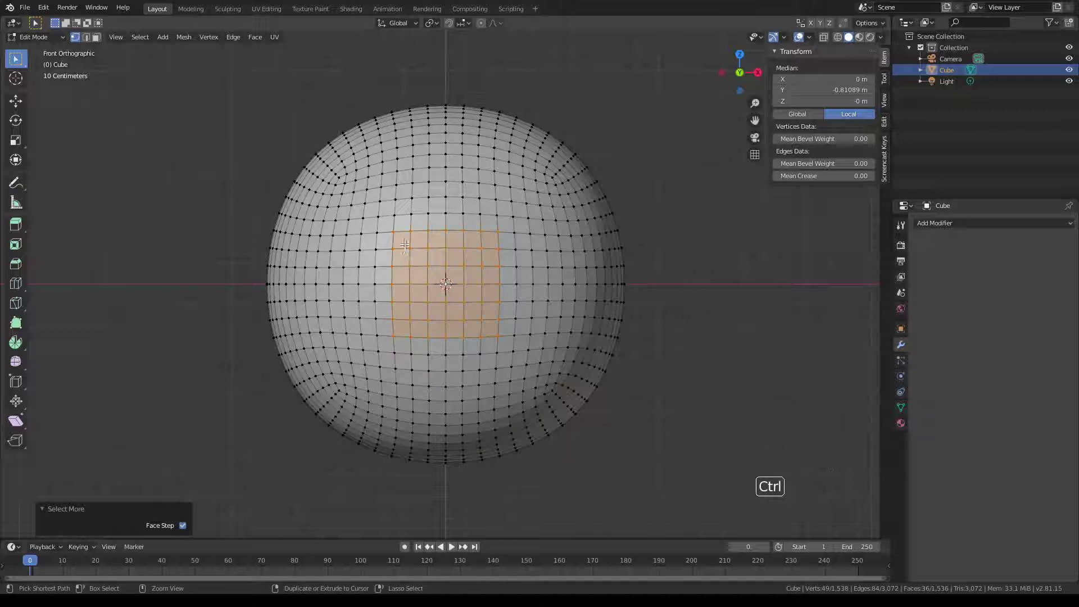
click(445, 282)
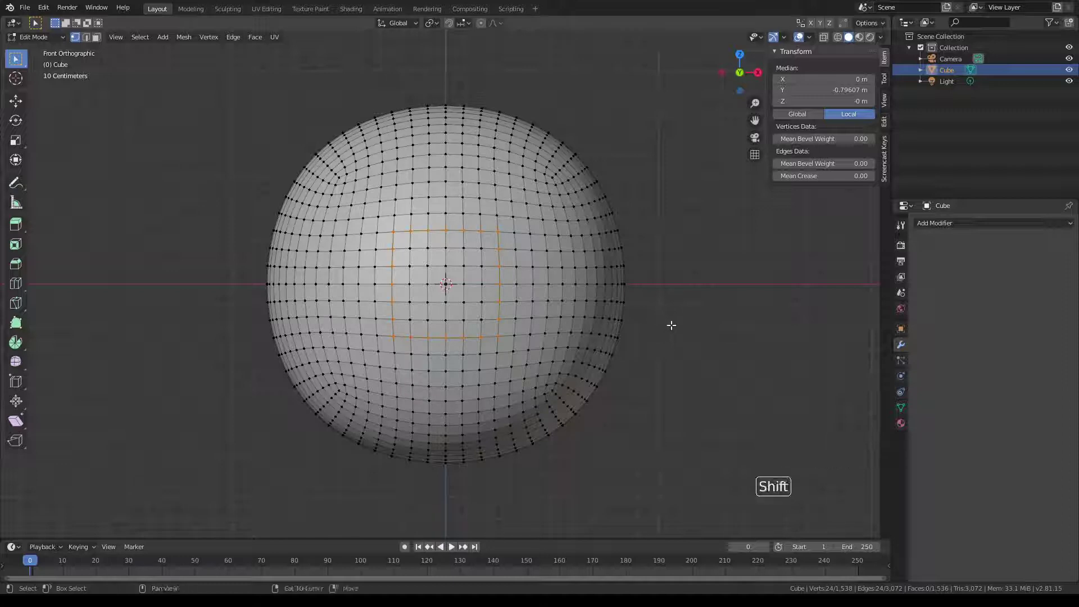
key(shift+alt+s)
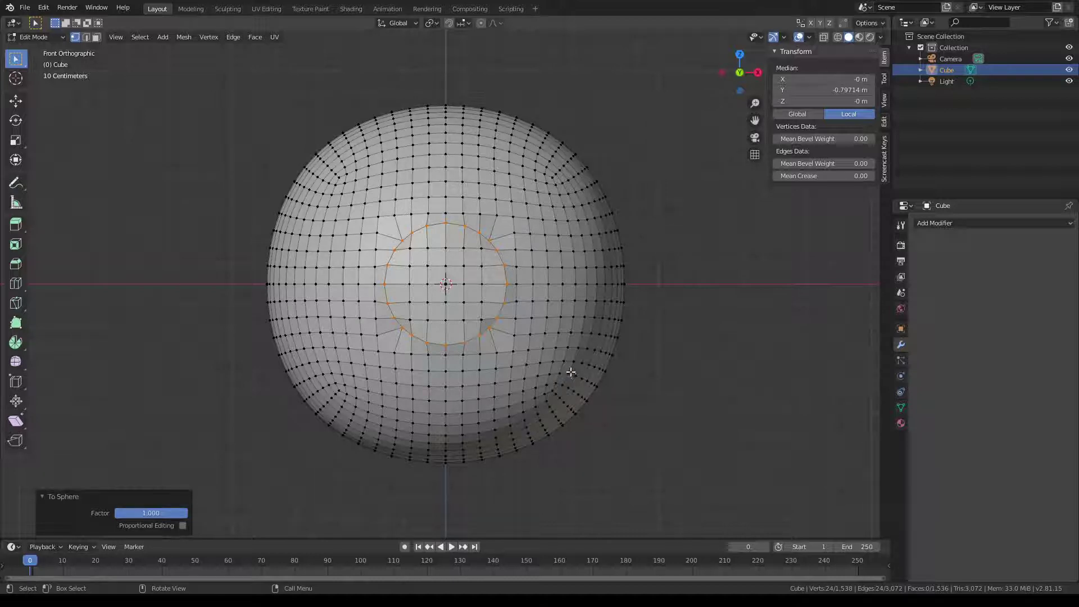
- Select all and spherize the whole mesh with To Sphere, browsing the Mesh transform commands
key(a)
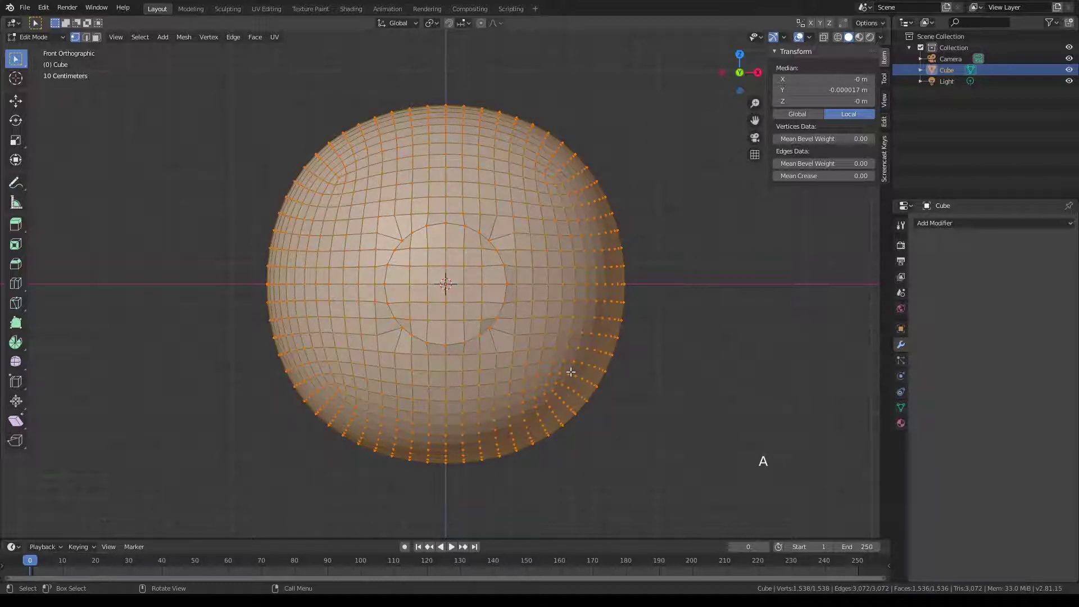
key(shift+alt+s)
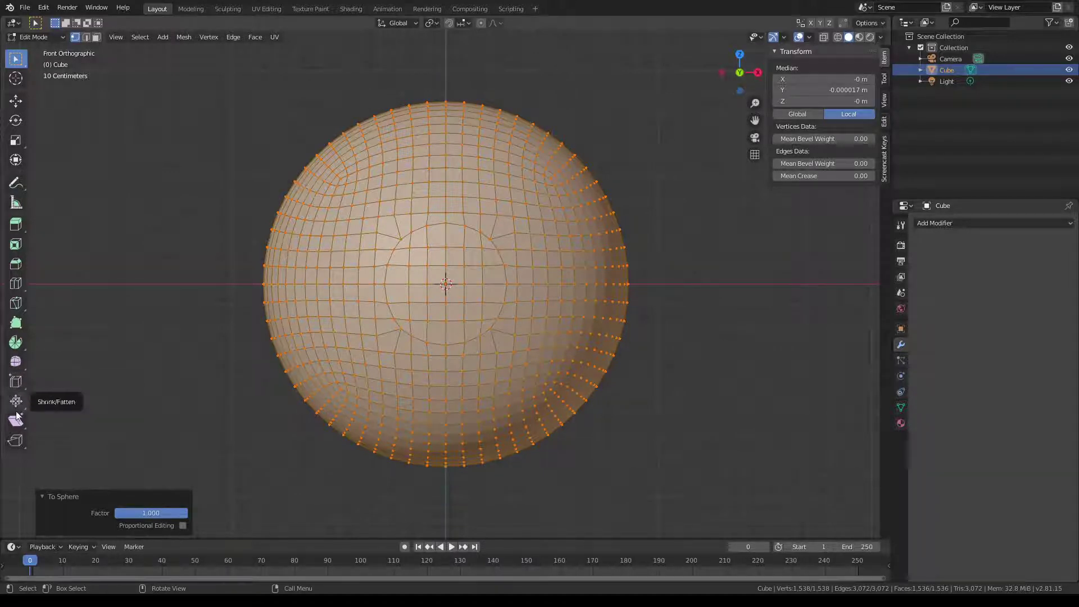
click(20, 426)
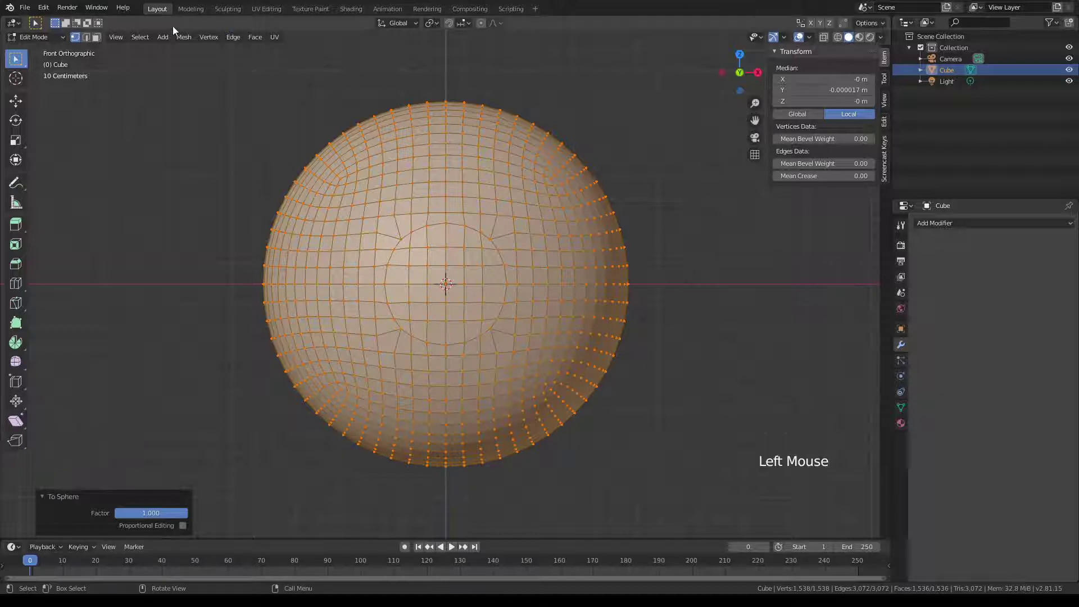
click(186, 39)
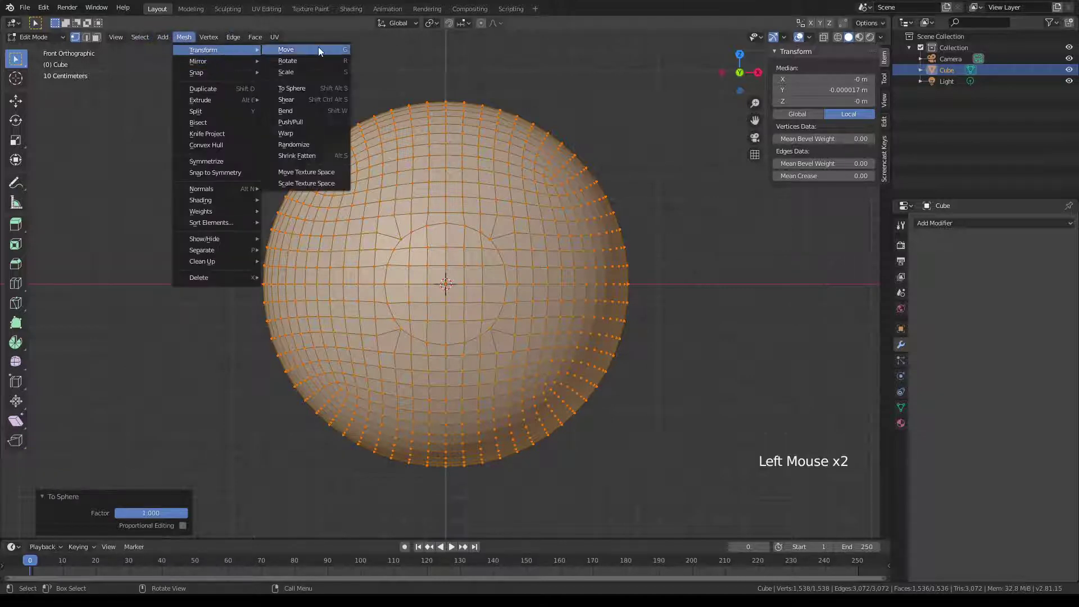
click(636, 25)
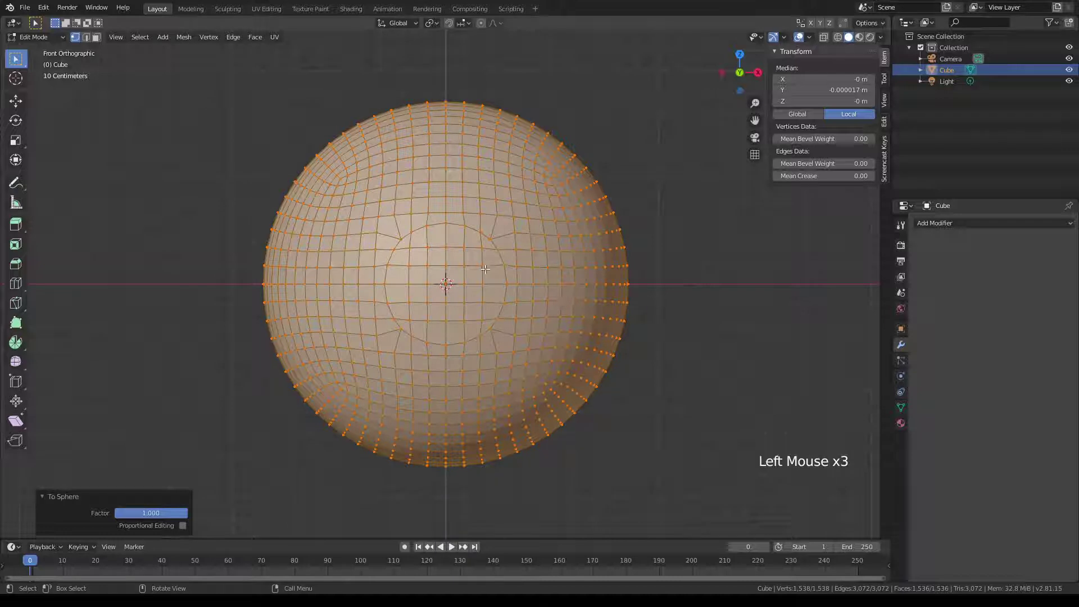
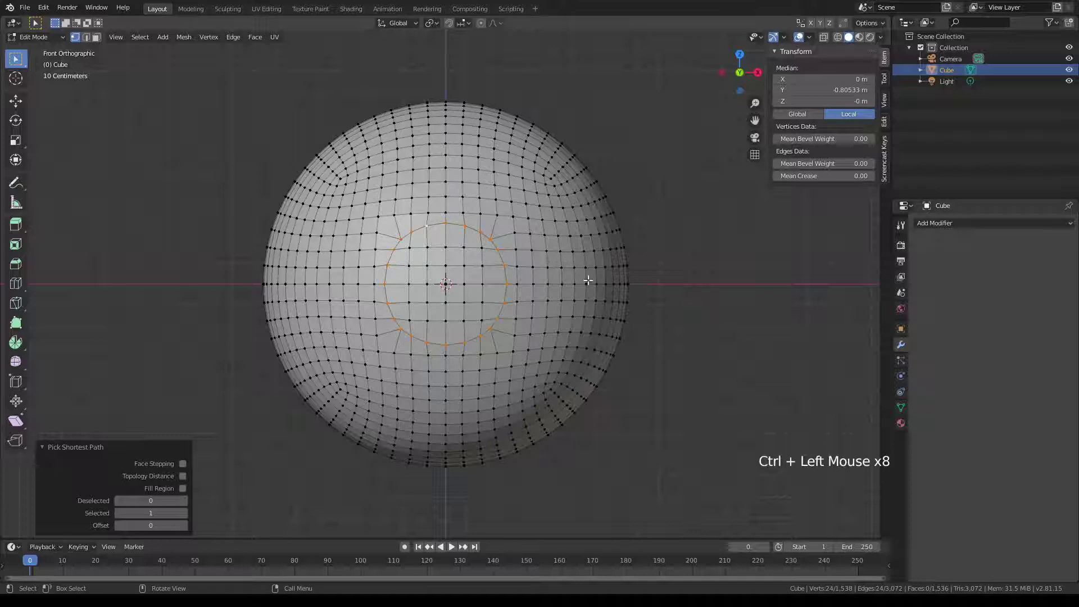
- Spherize the whole mesh with To Sphere factor 1 and return to front view
key(shift+alt+s)
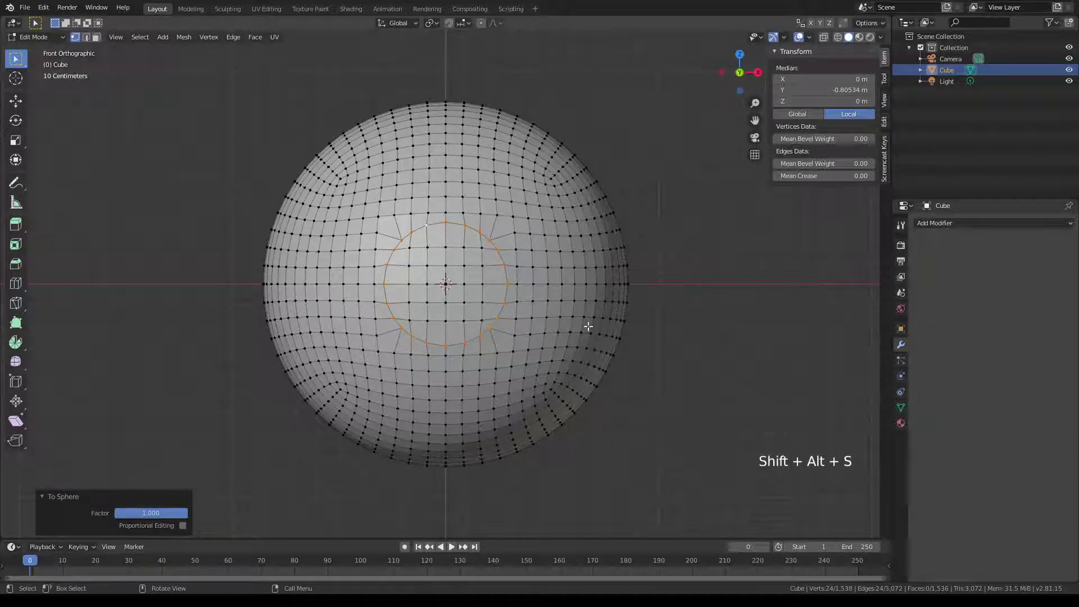
key(a)
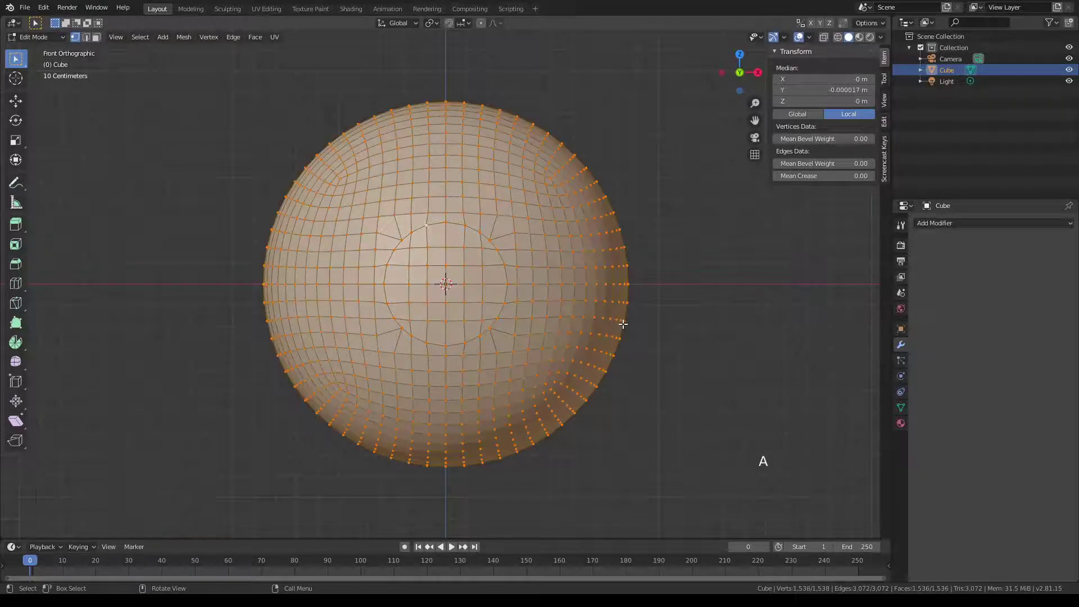
key(shift+alt+s)
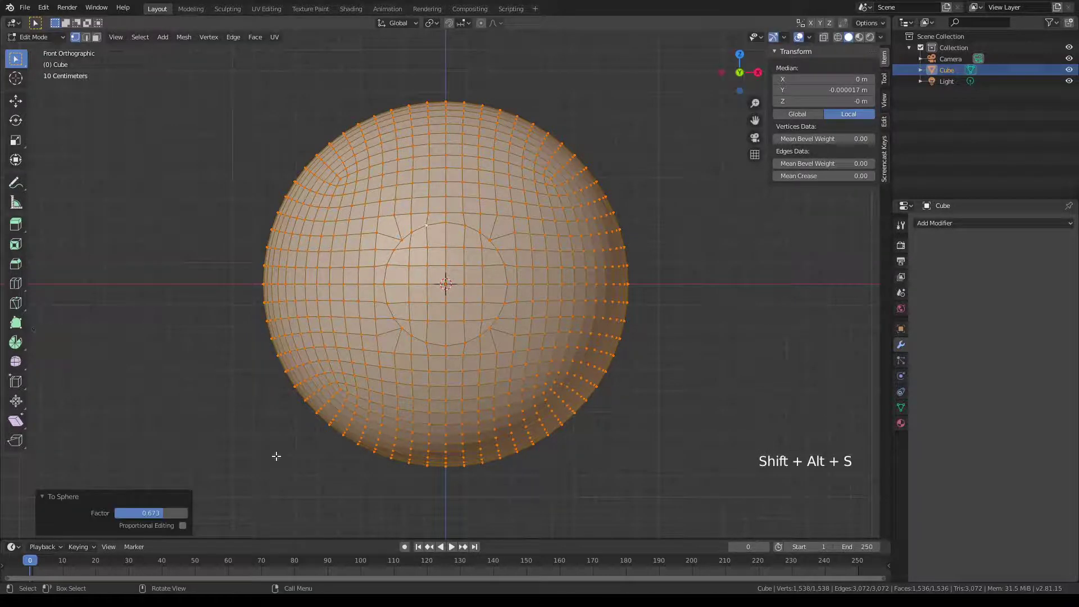
click(168, 518)
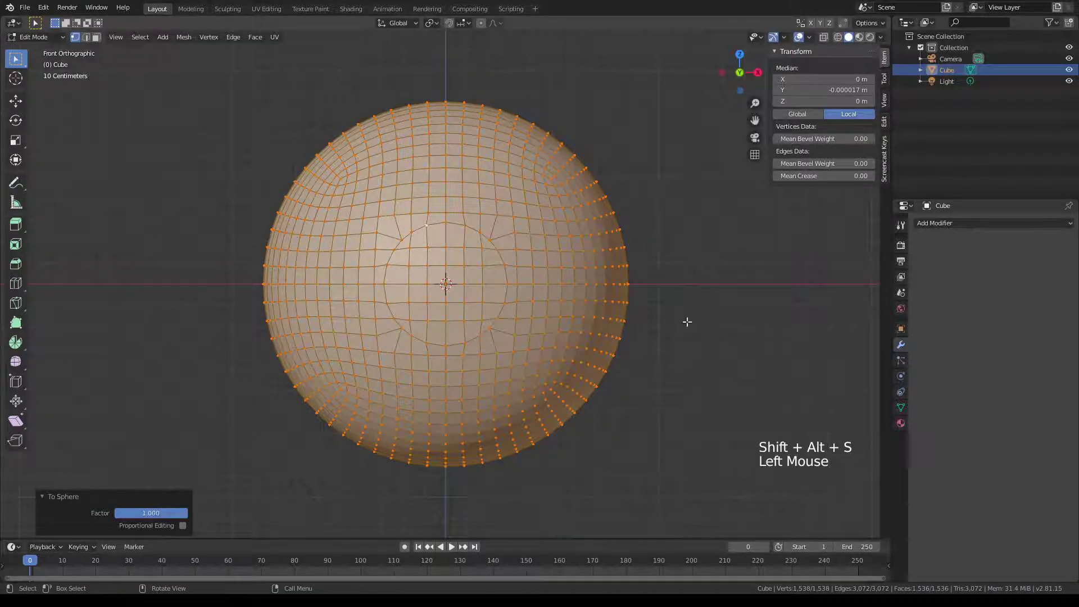
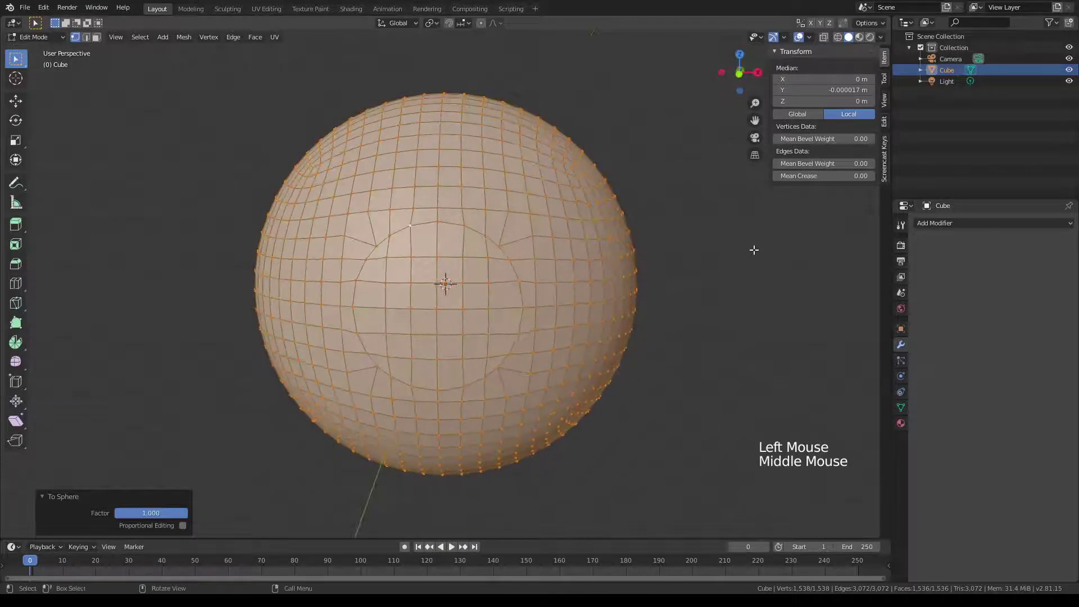
key(KP_1)
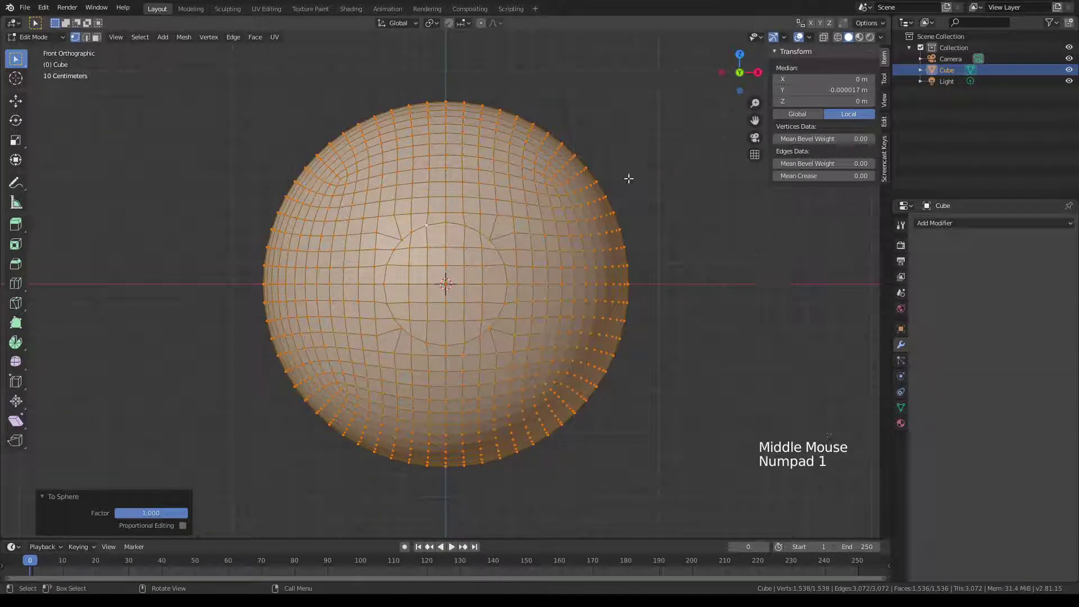
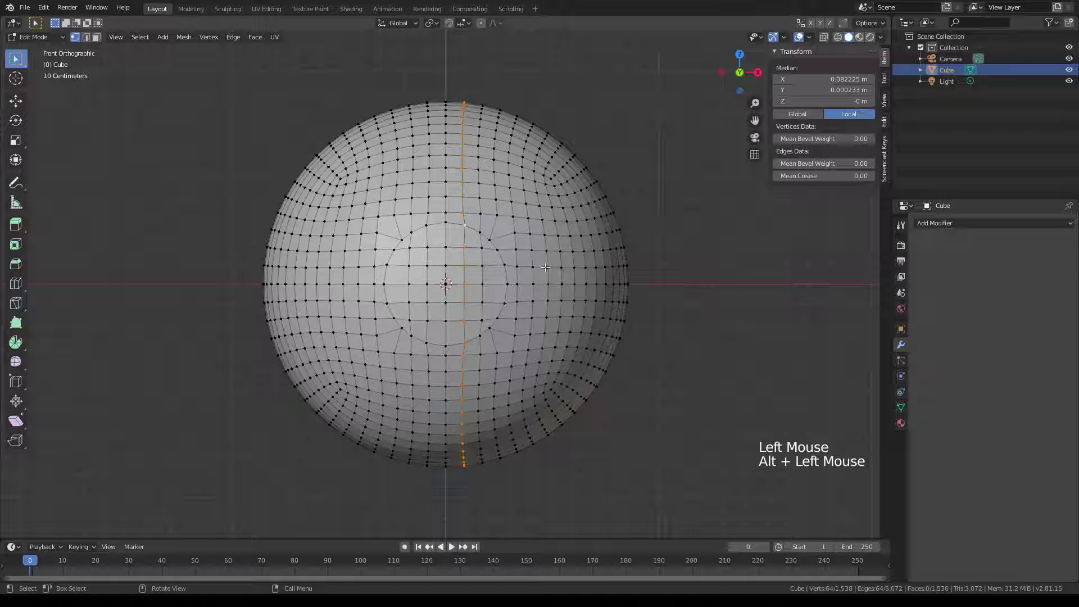
- Scale the middle column to X 0, delete the left and bottom halves, leaving a quarter in Object Mode
key(s)
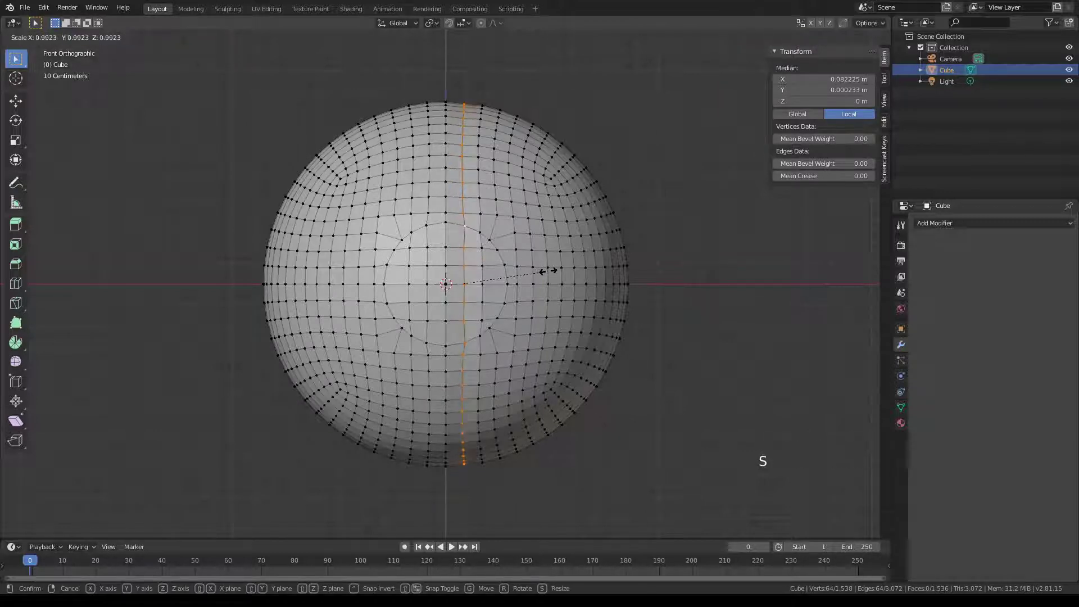
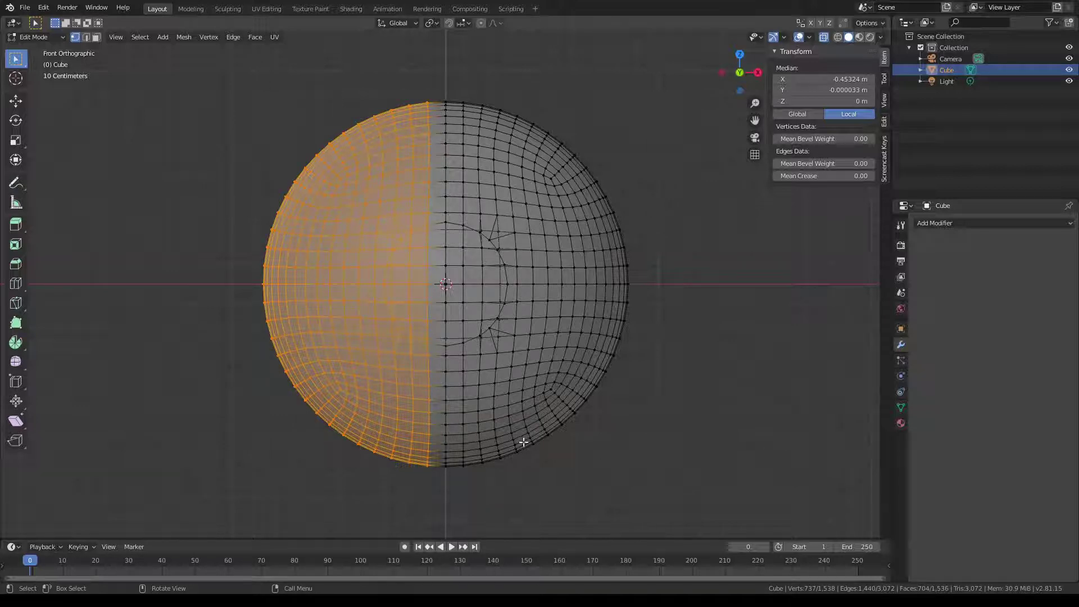
key(x)
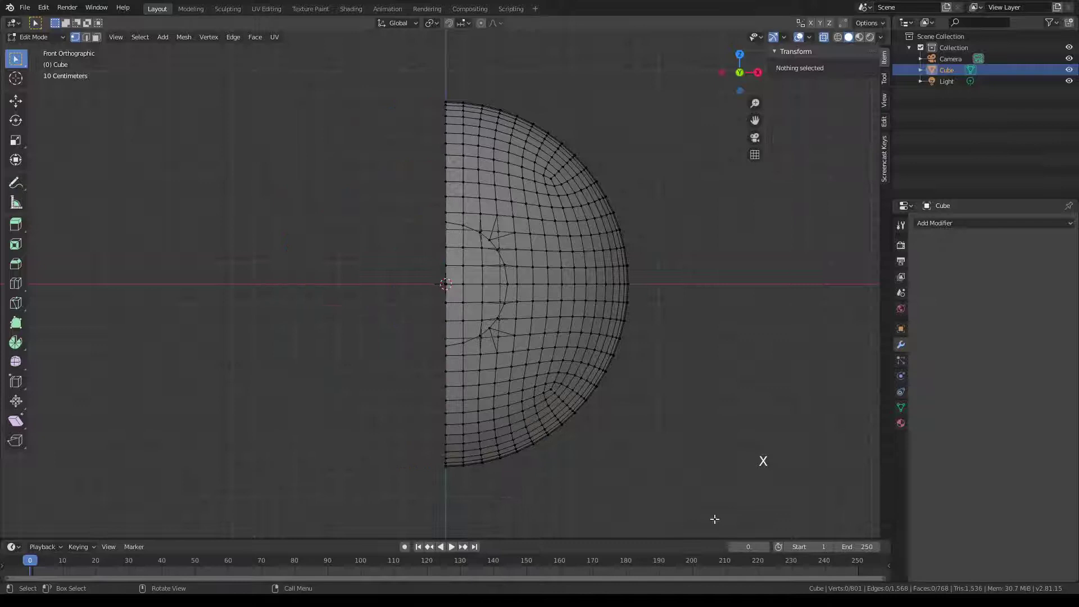
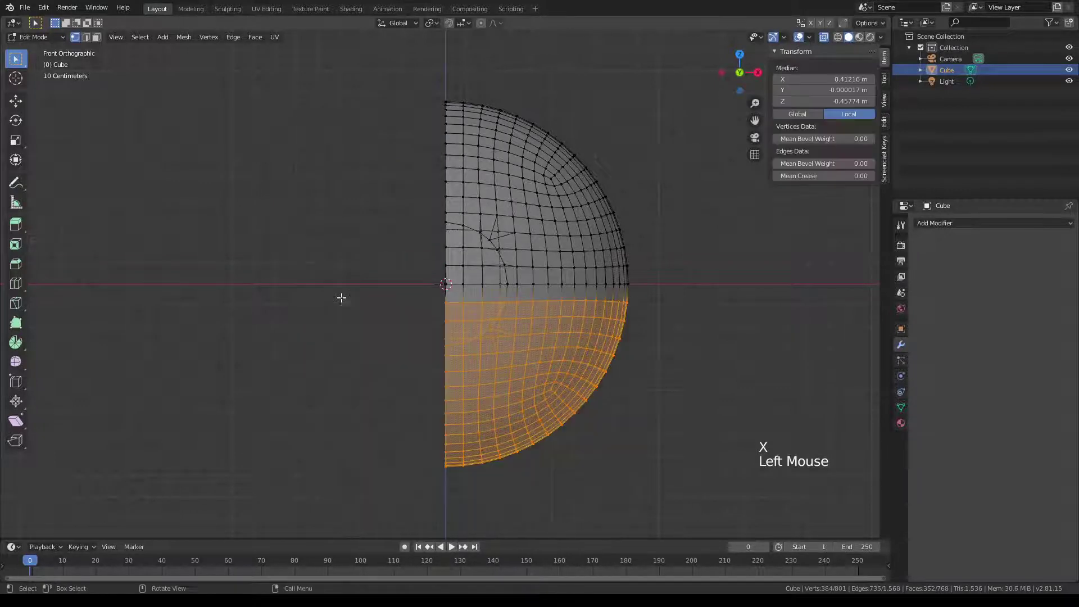
key(x)
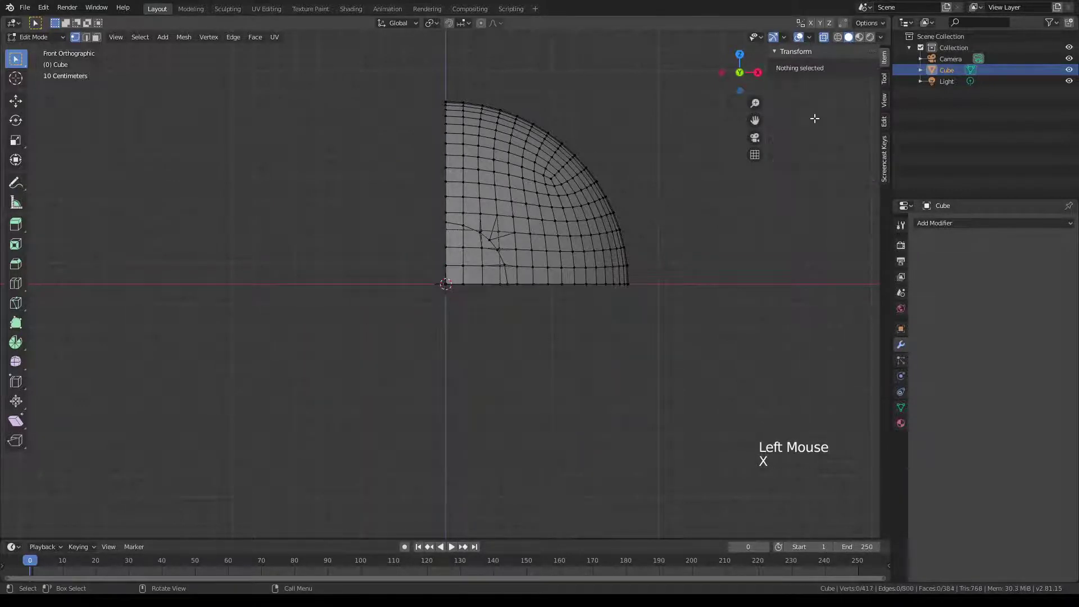
key(Tab)
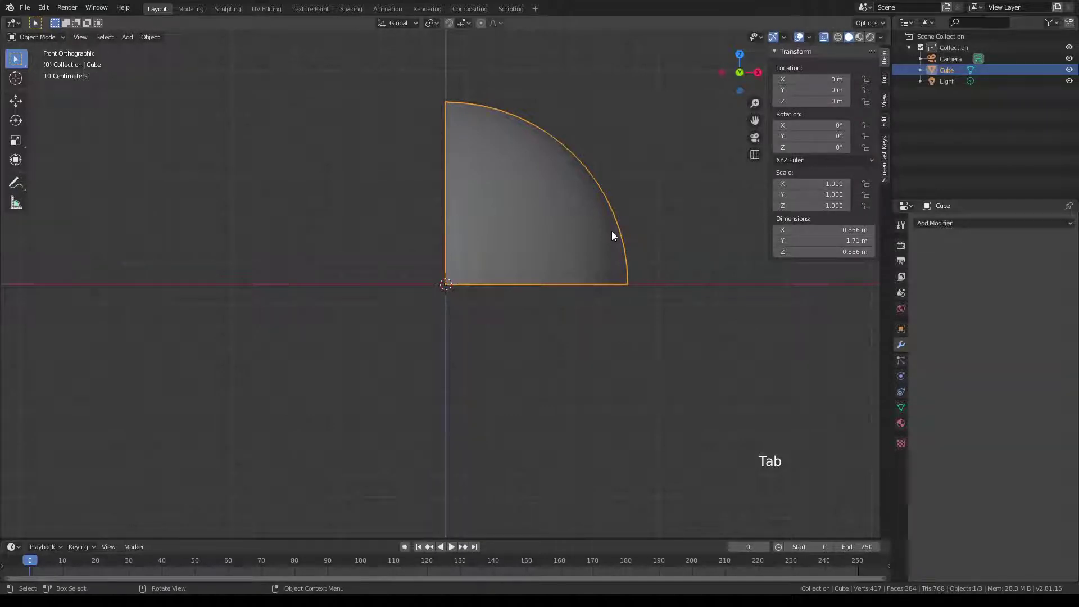
- Add a Mirror modifier across both axes on the quarter and reopen it for editing
click(934, 227)
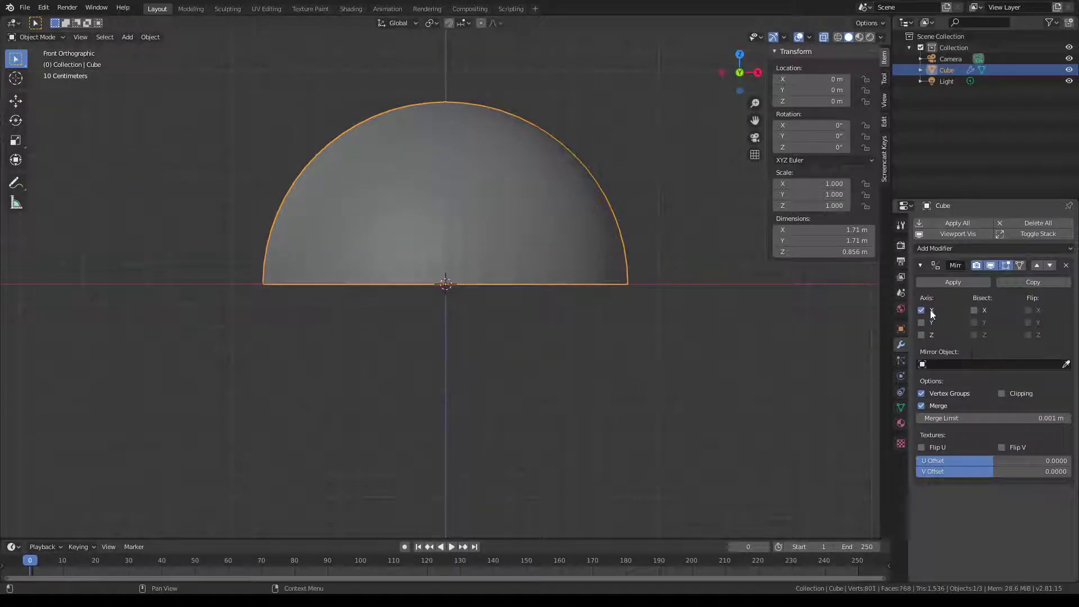
click(925, 341)
click(501, 199)
key(Tab)
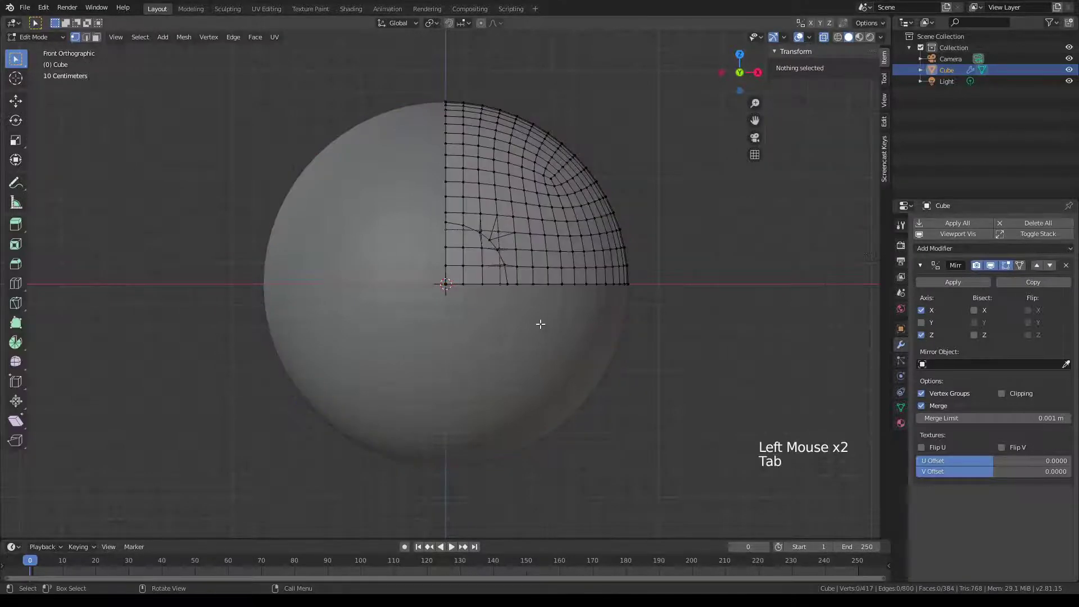
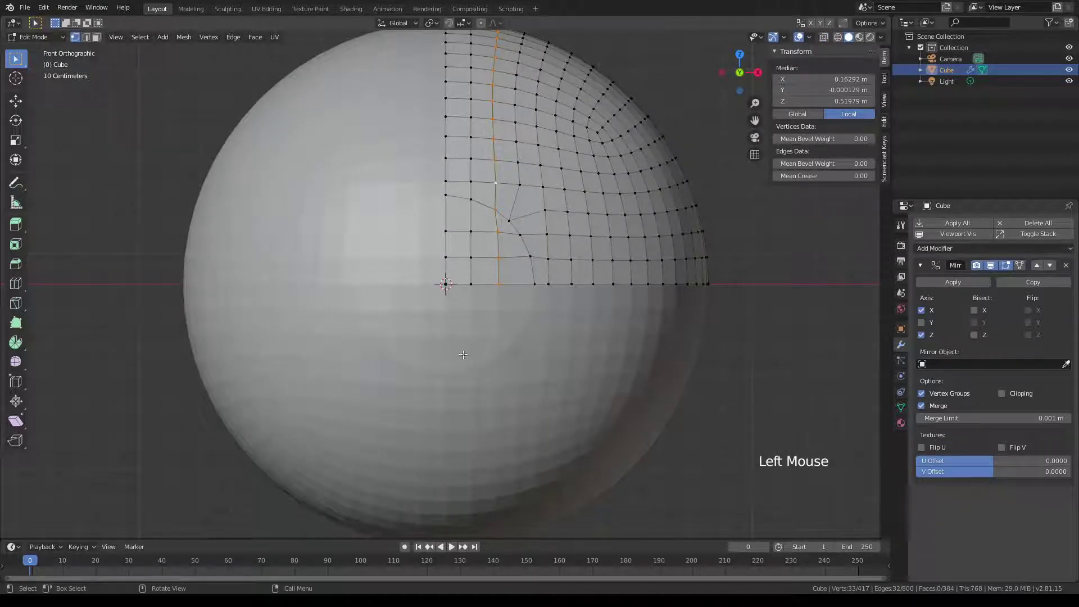
- Scale the vertical loop to X 0 and the horizontal loop above the equator to Z 0
key(s)
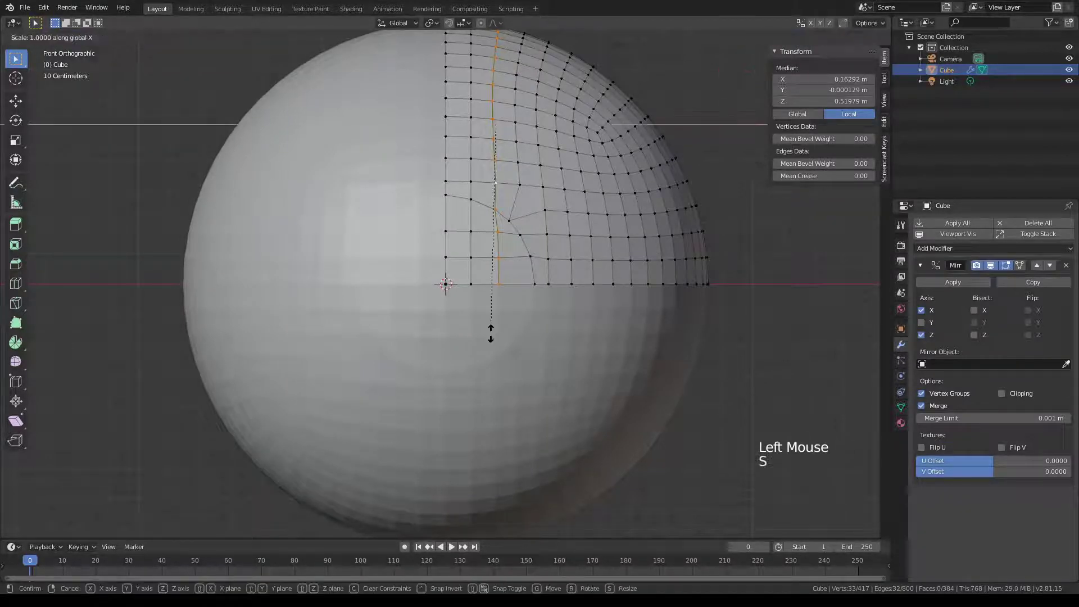
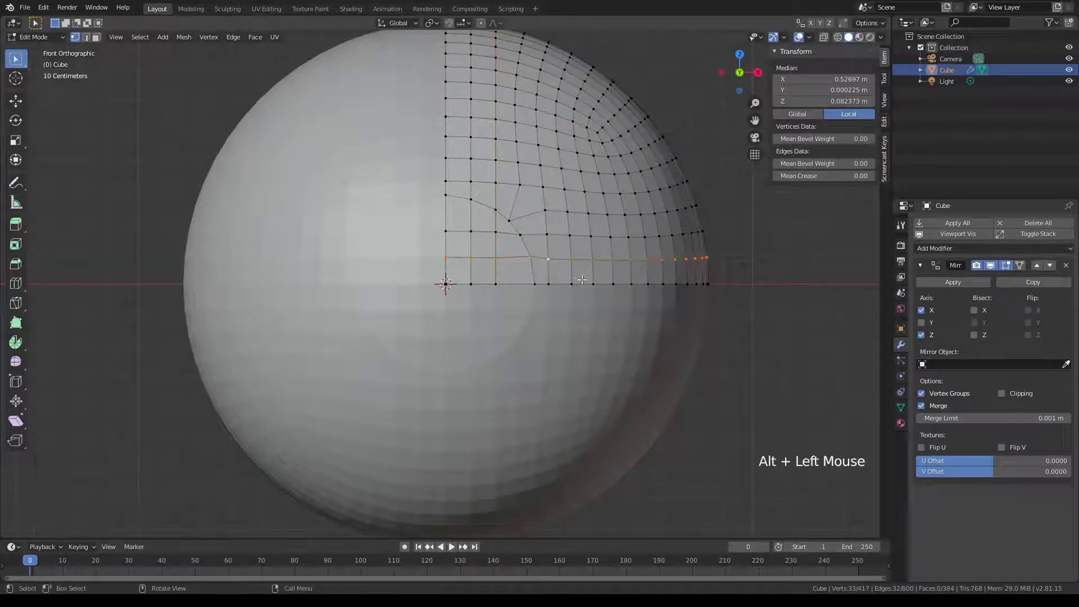
key(s)
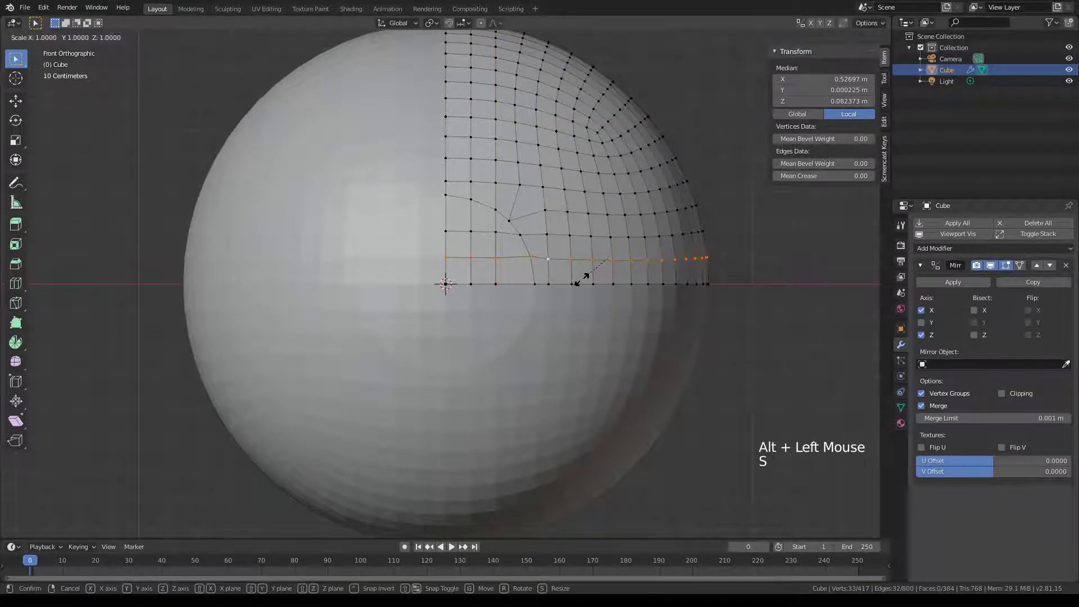
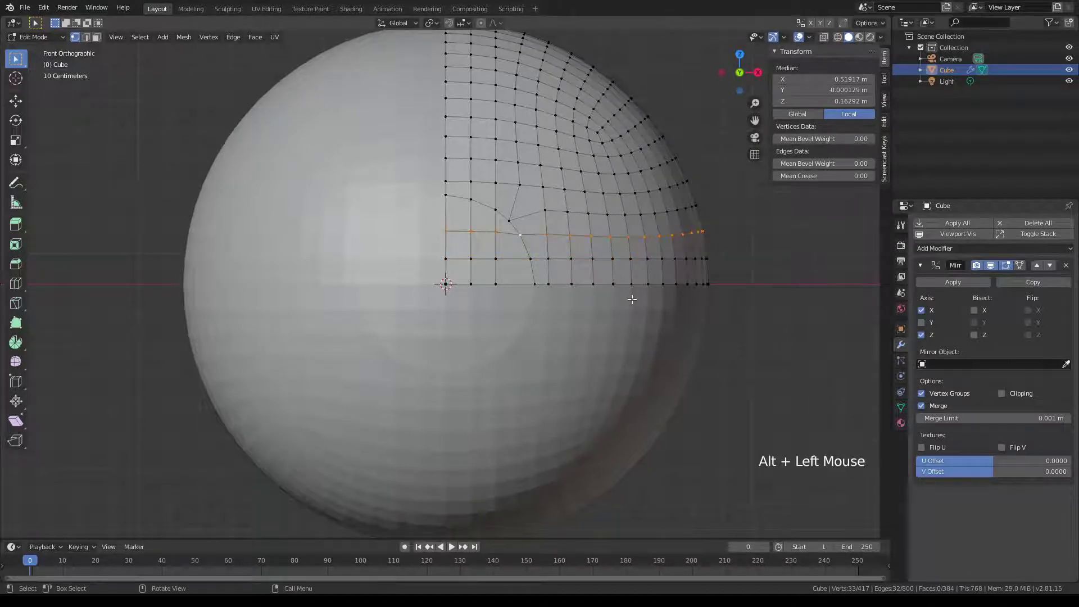
key(s)
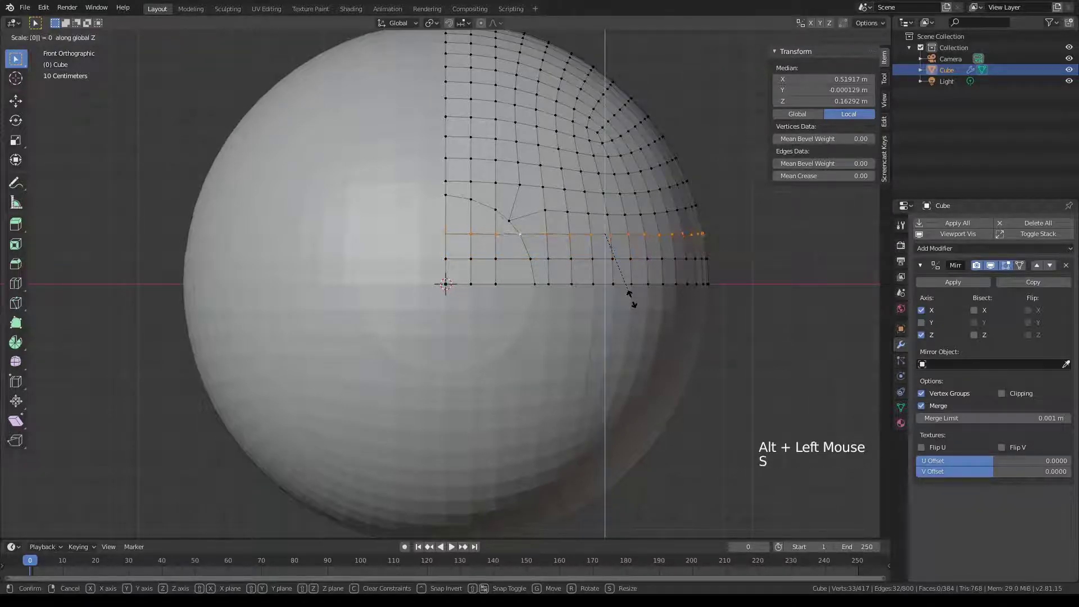
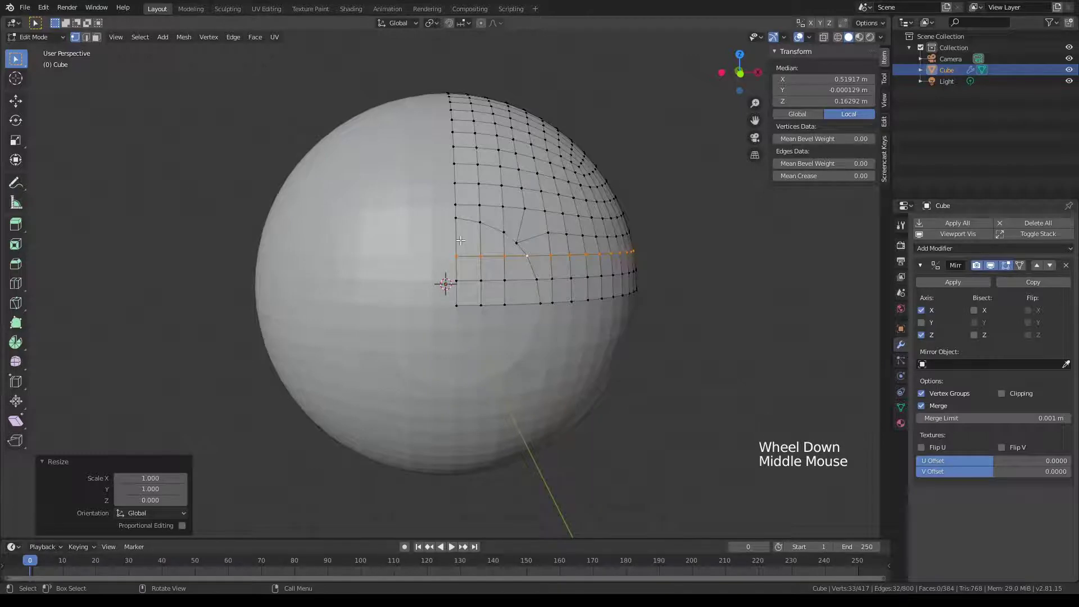
key(Tab)
- Apply the Mirror modifier and reselect edge loops on the merged sphere
click(952, 286)
key(Tab)
click(452, 213)
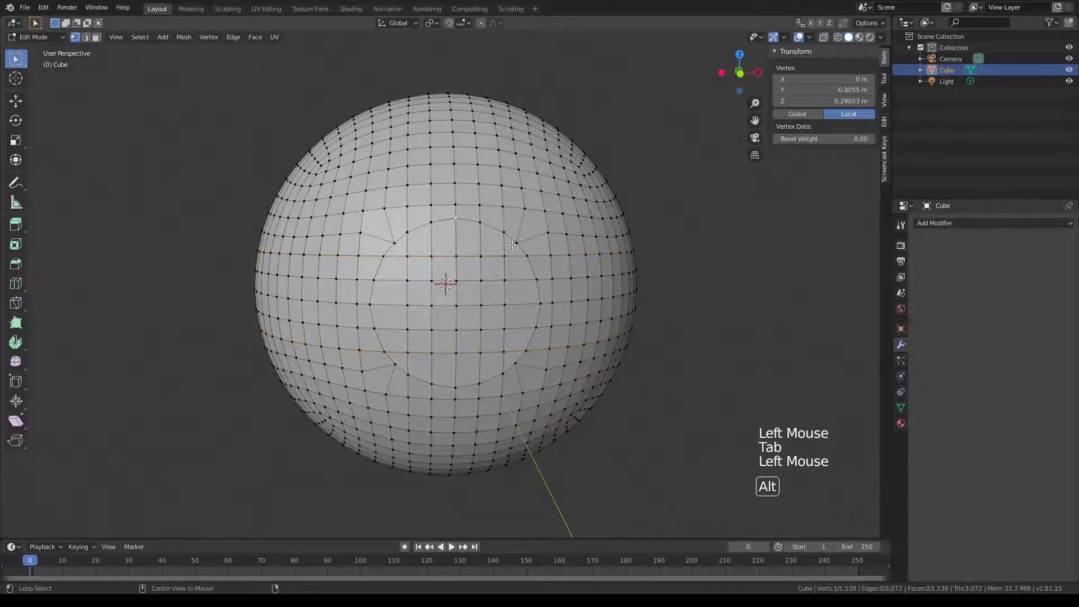
click(528, 249)
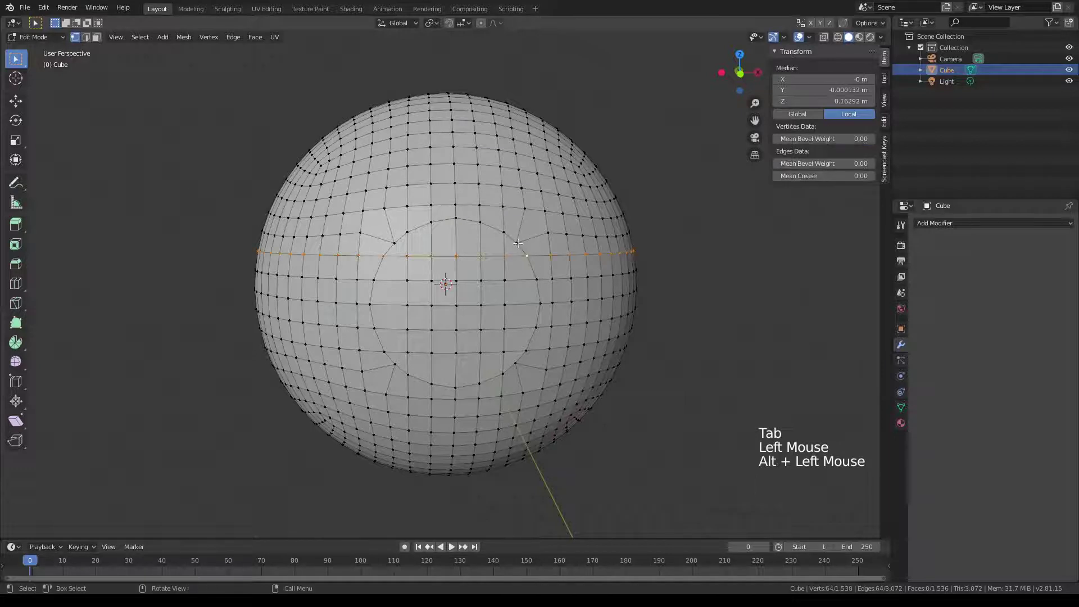
- Select the button circle vertex by vertex, To Sphere it round, and switch to Face select
click(509, 231)
click(457, 210)
click(477, 218)
click(528, 249)
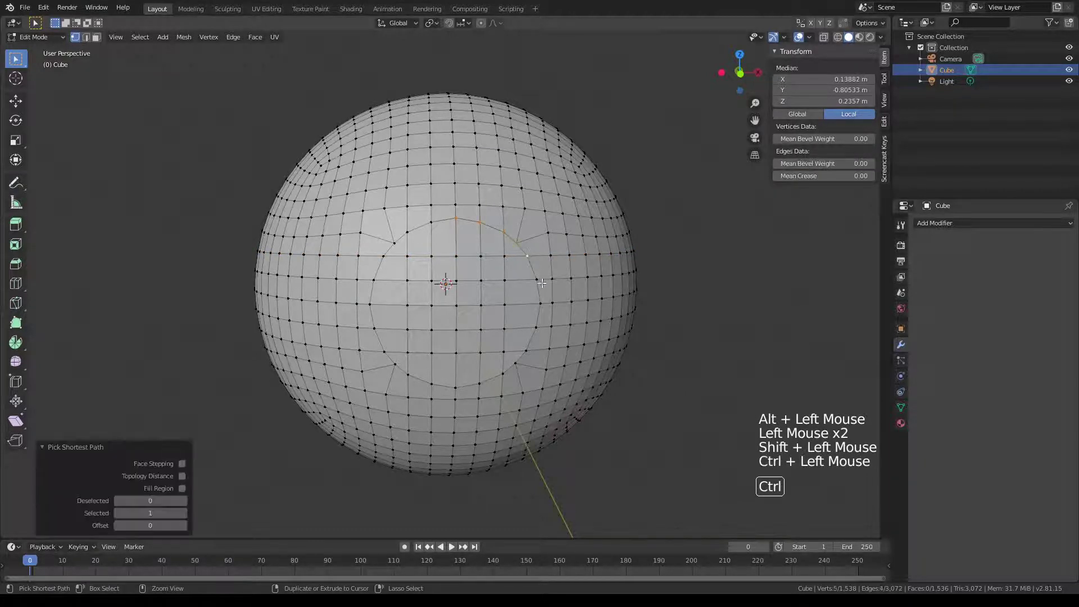
click(526, 344)
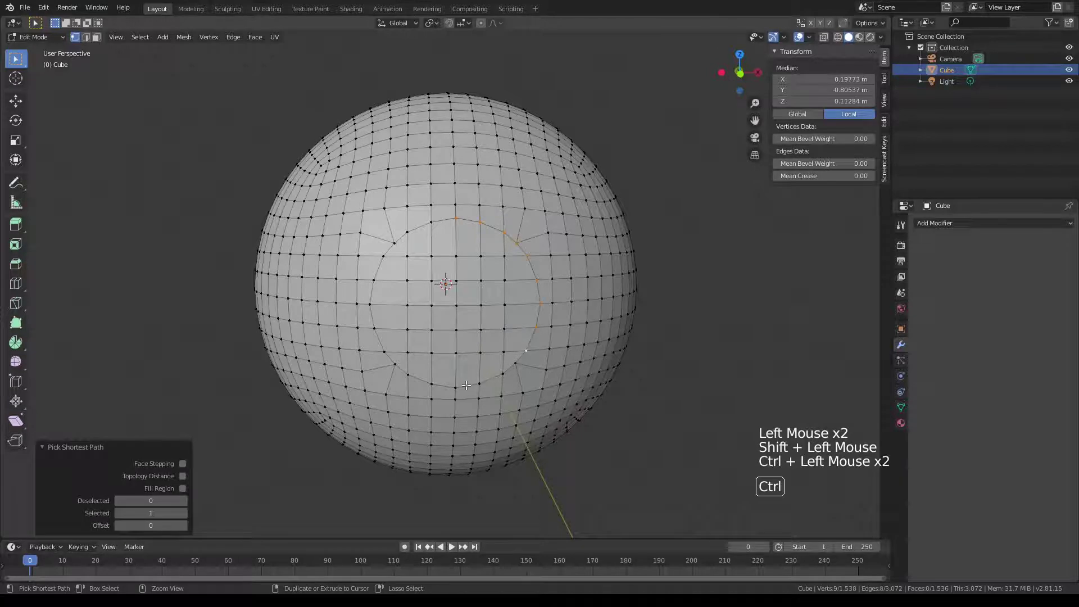
click(458, 381)
click(395, 358)
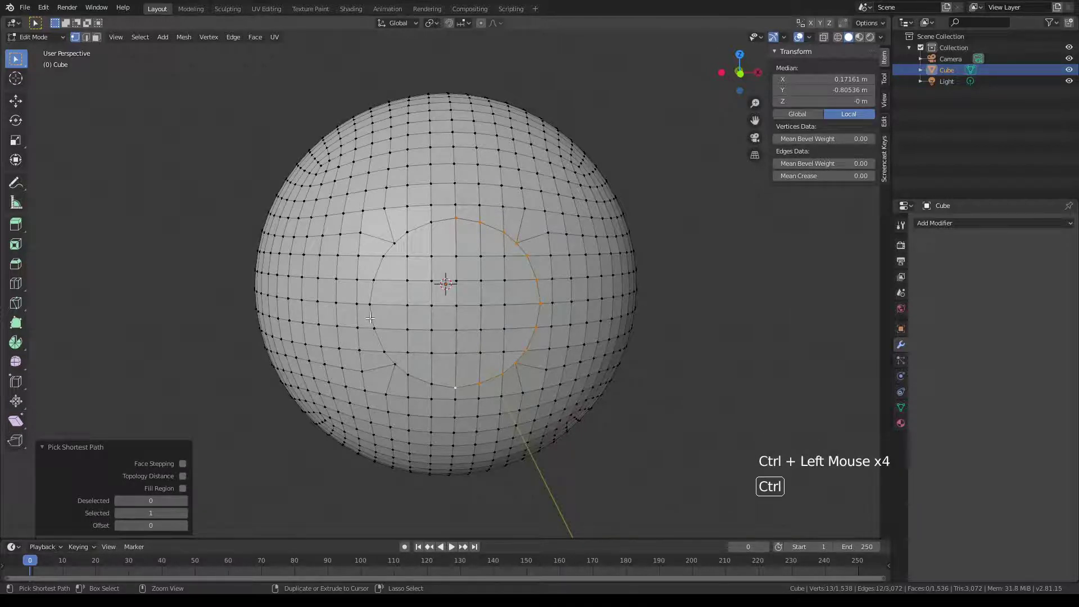
click(369, 302)
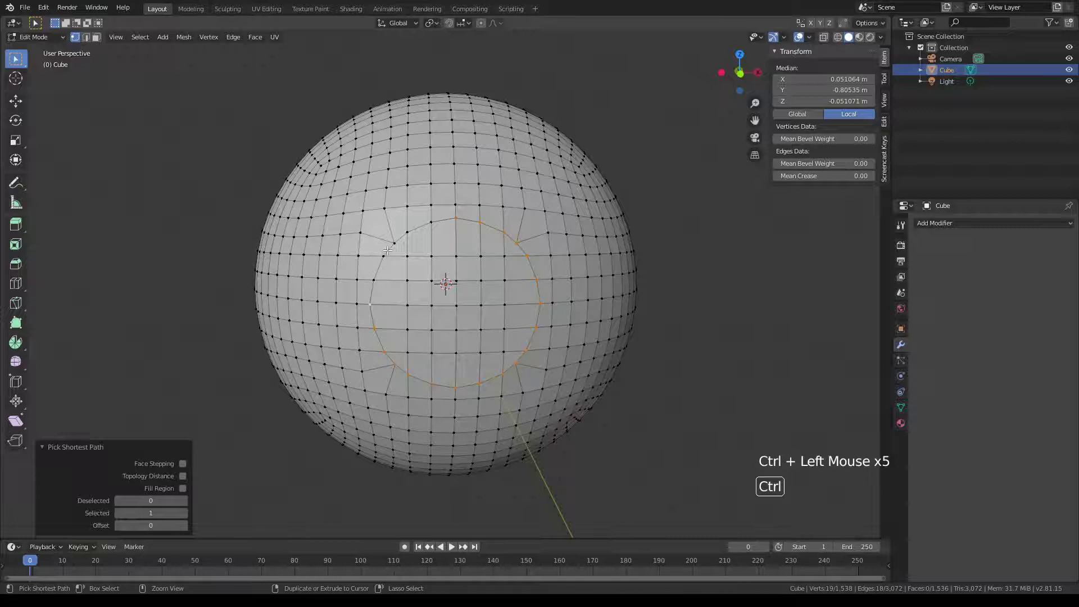
click(408, 227)
click(430, 214)
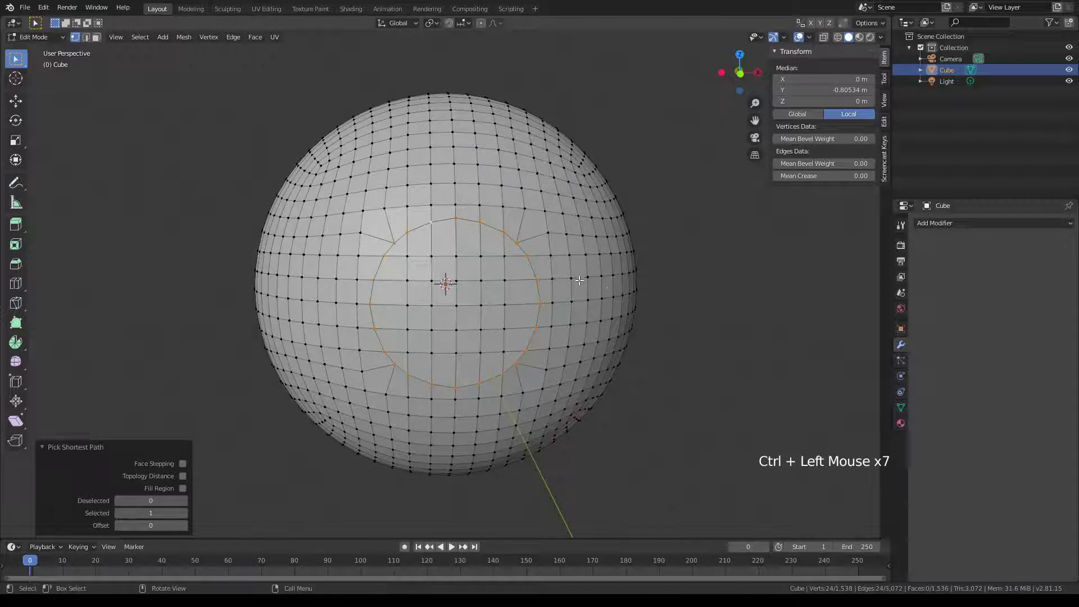
key(shift+alt+s)
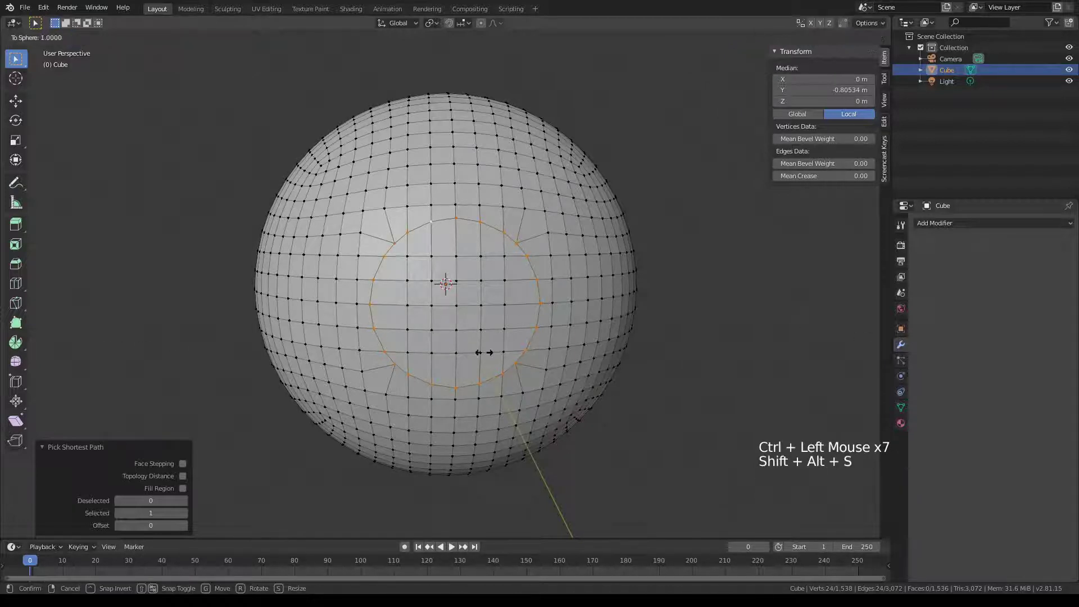
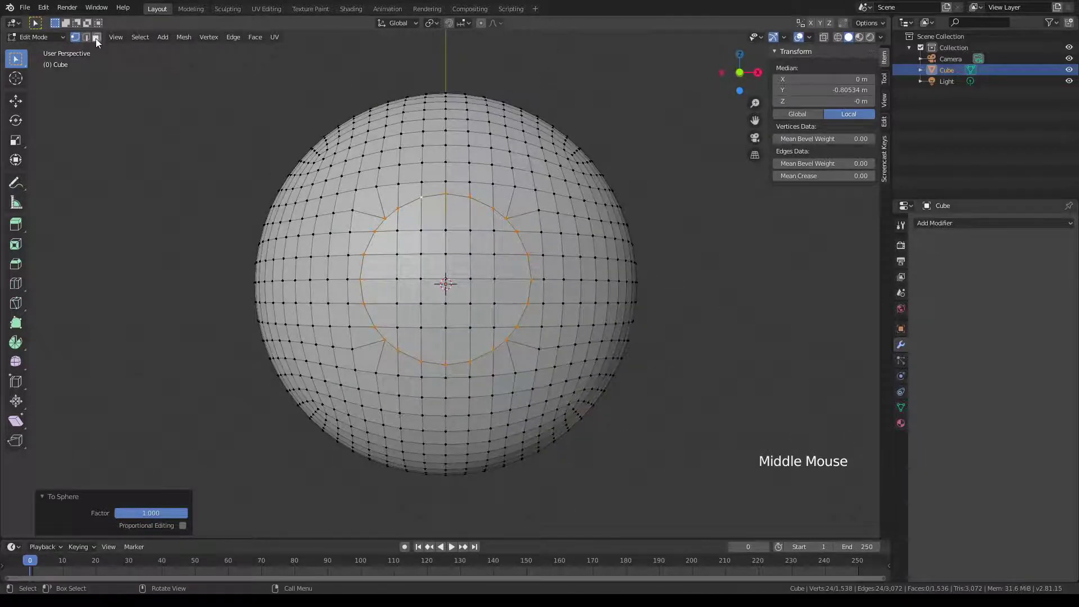
click(98, 43)
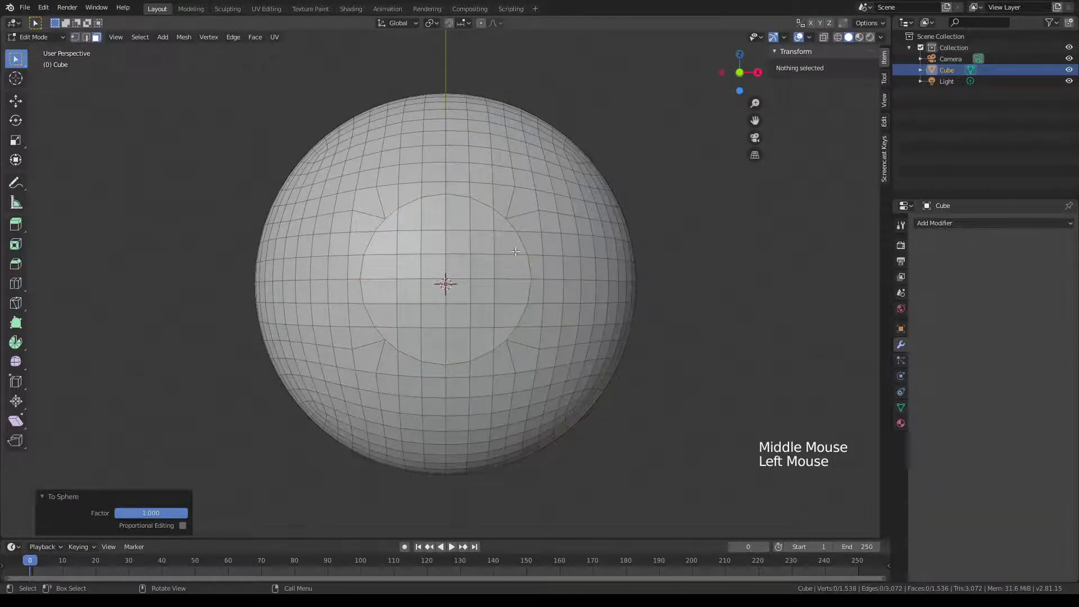
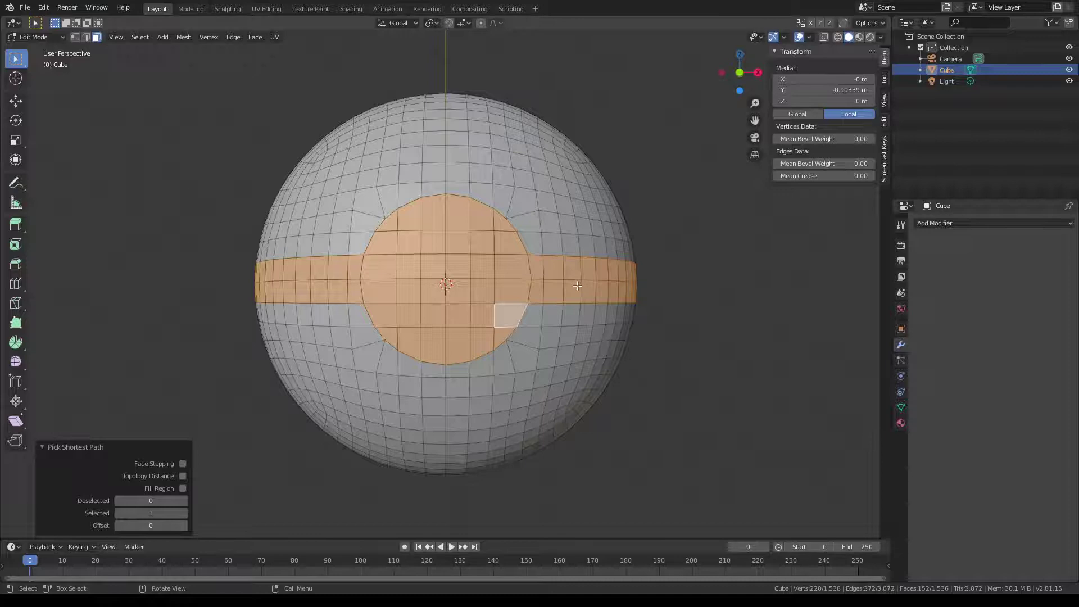
- Inset the band and button faces slightly and switch to Extrude Along Normals
click(20, 250)
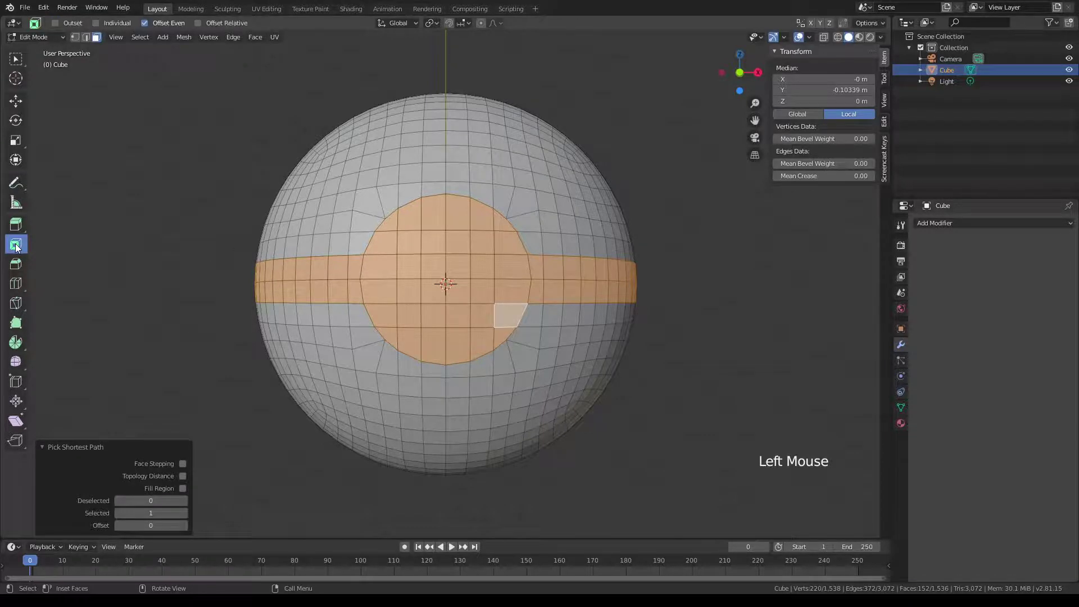
click(20, 250)
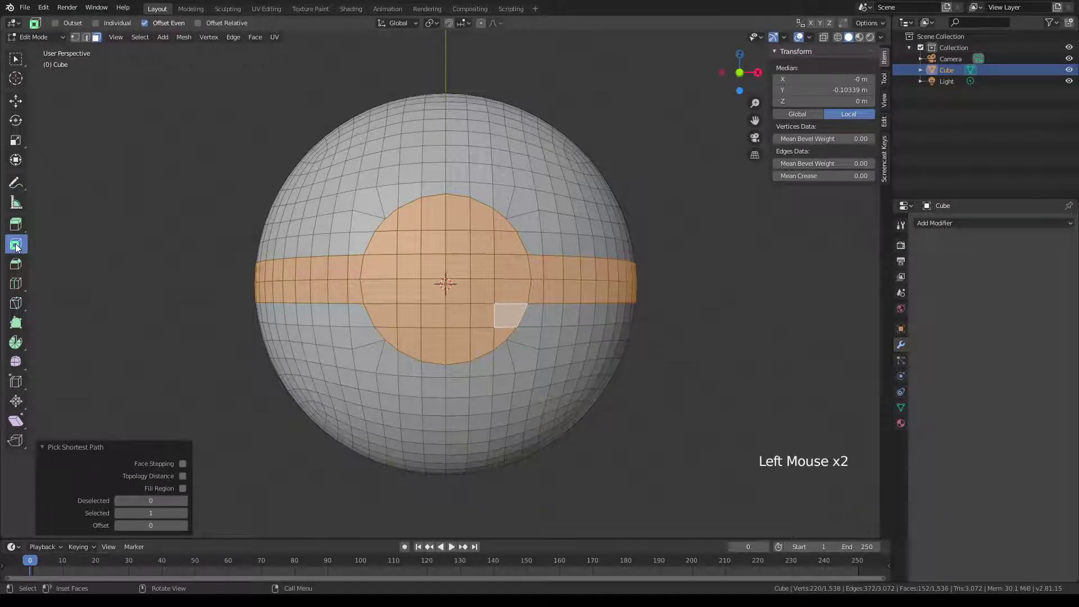
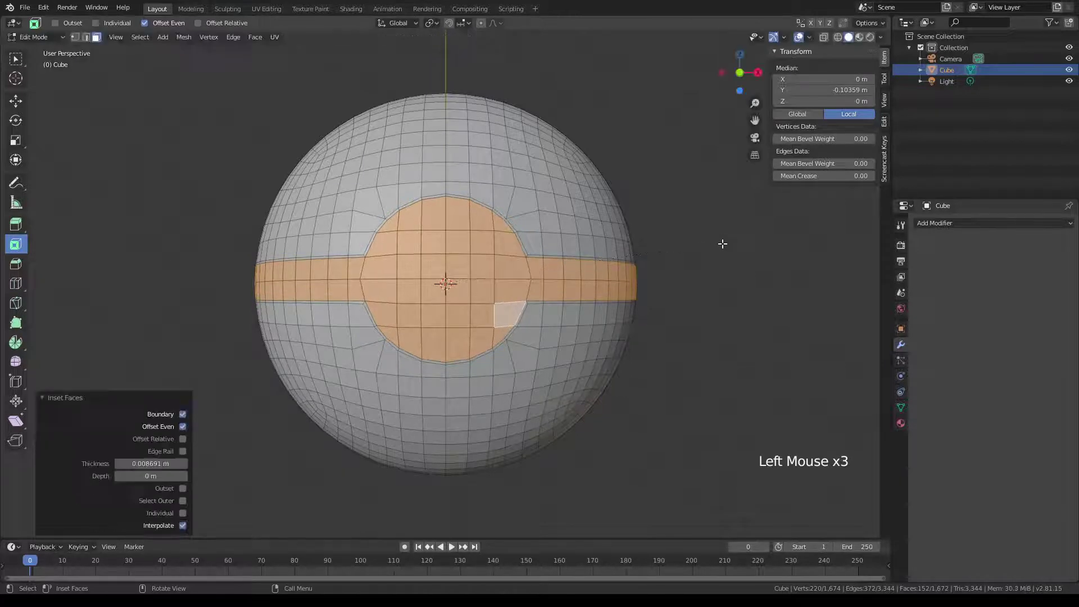
click(17, 225)
click(18, 225)
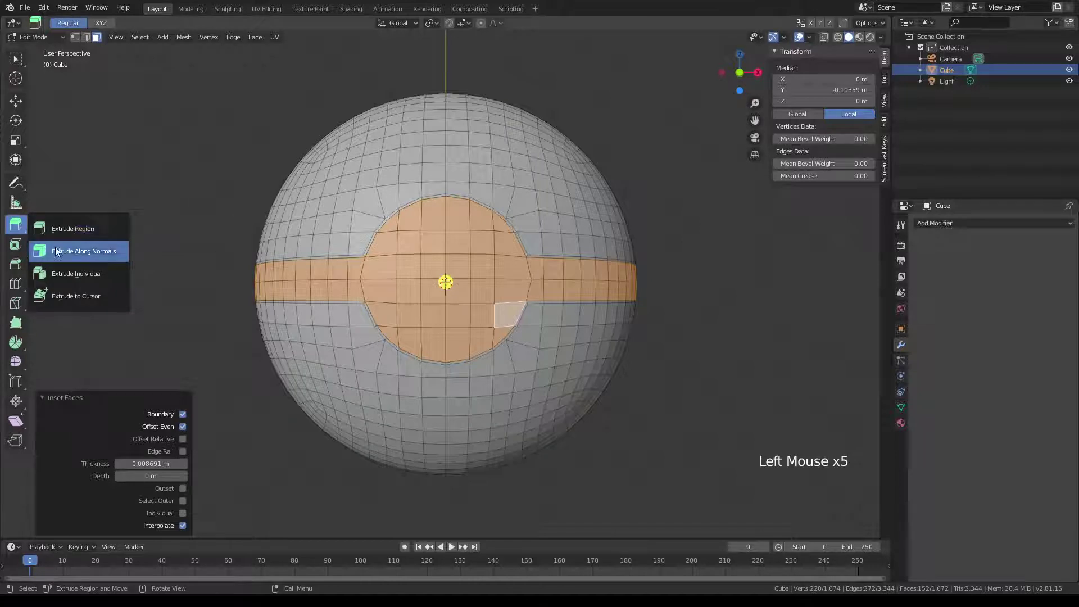
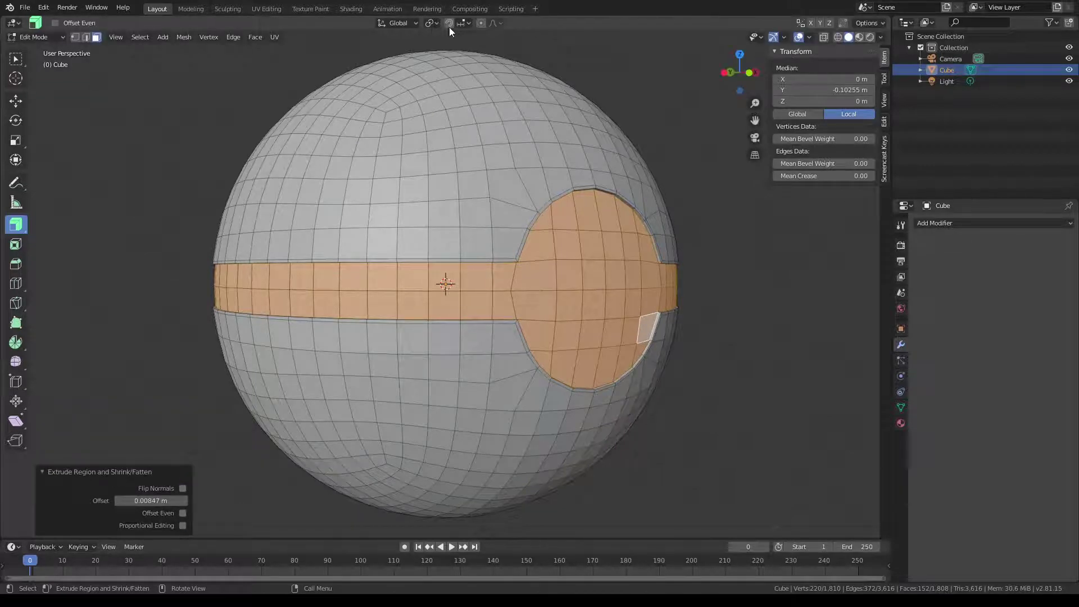
- Review the Pivot Point options before forming the groove around the band and button
click(439, 27)
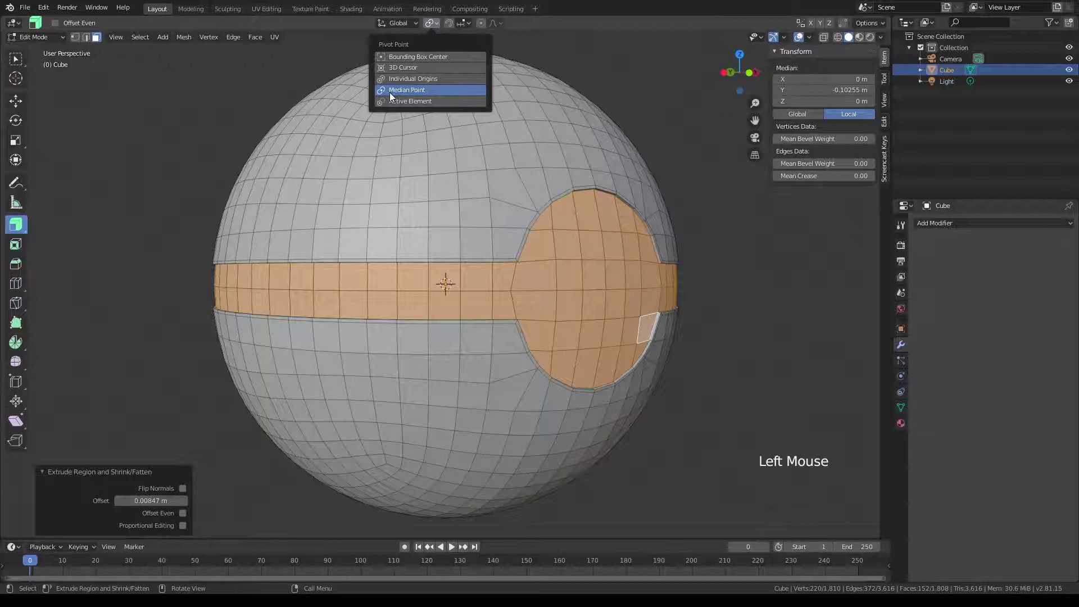
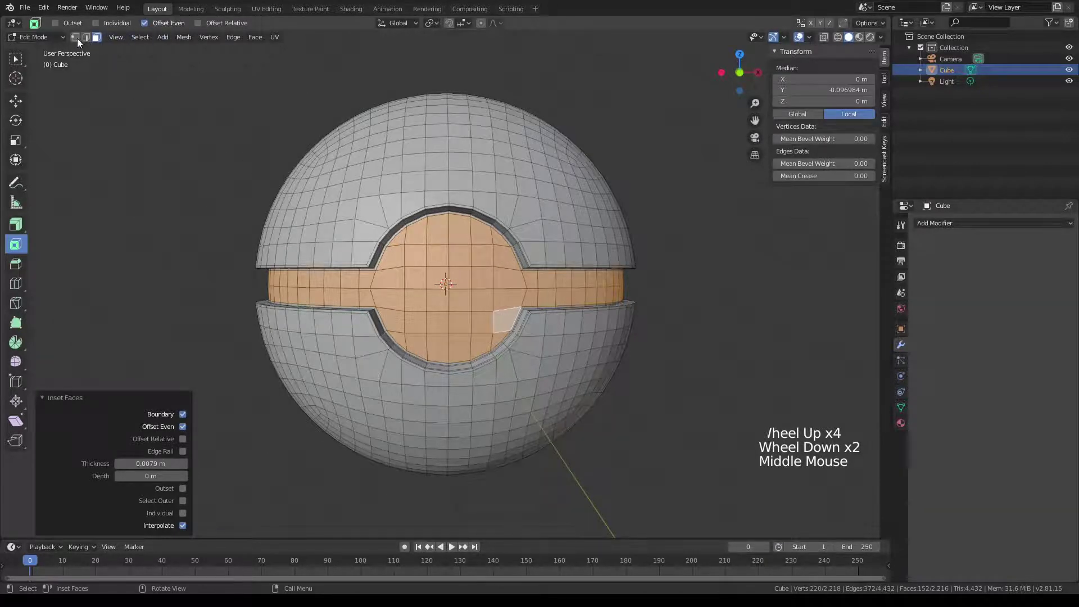
- In Object Mode add a material slot and create a new default material for the ball
key(Tab)
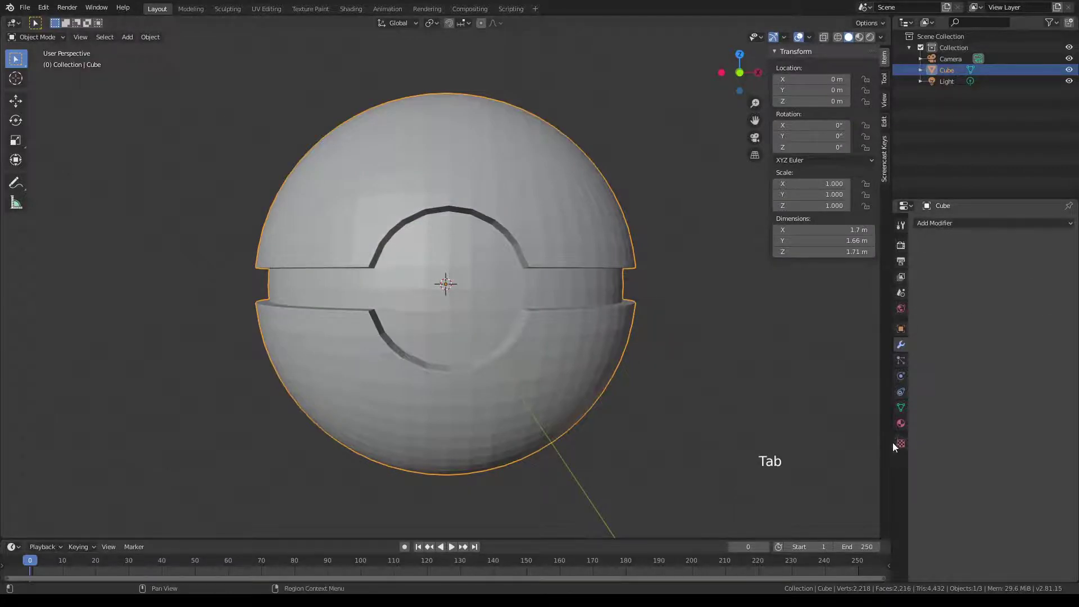
click(909, 430)
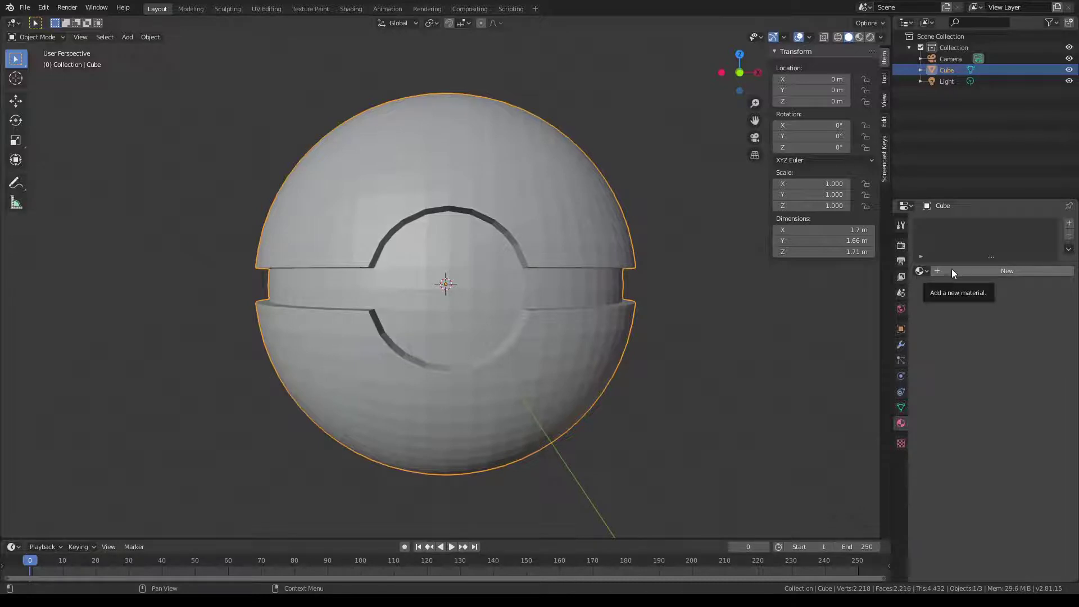
click(1070, 226)
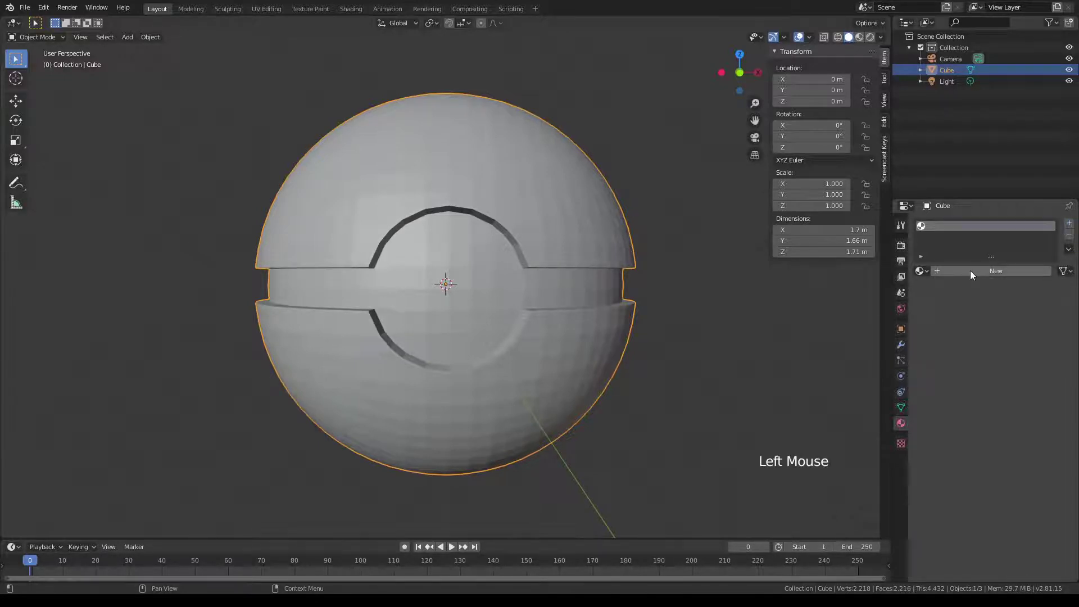
click(965, 275)
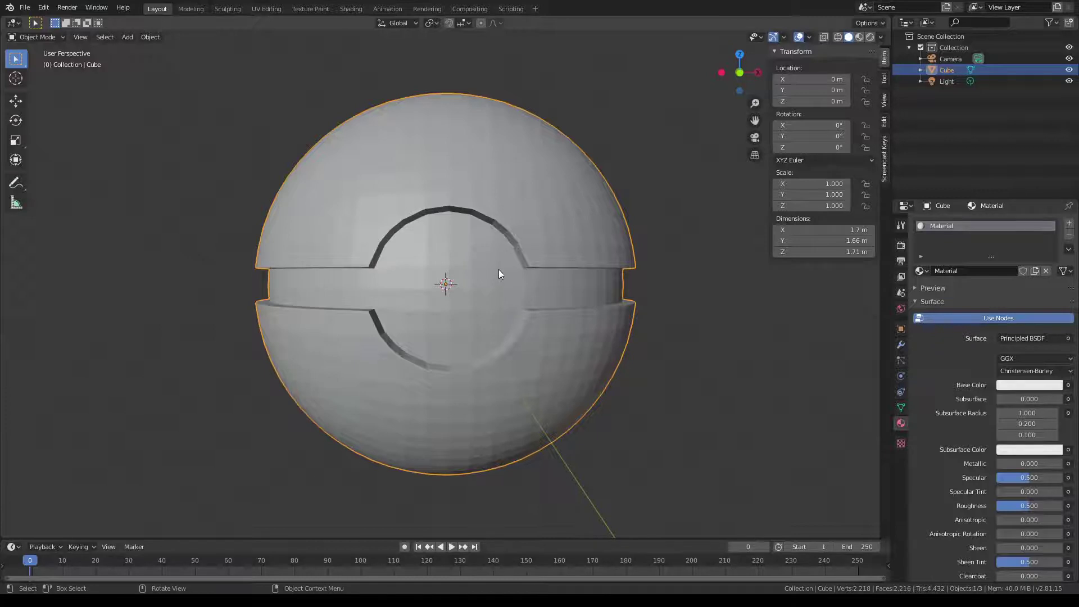
- In Edit Mode add a second slot with new Material.001 and set its base colour to black
key(Tab)
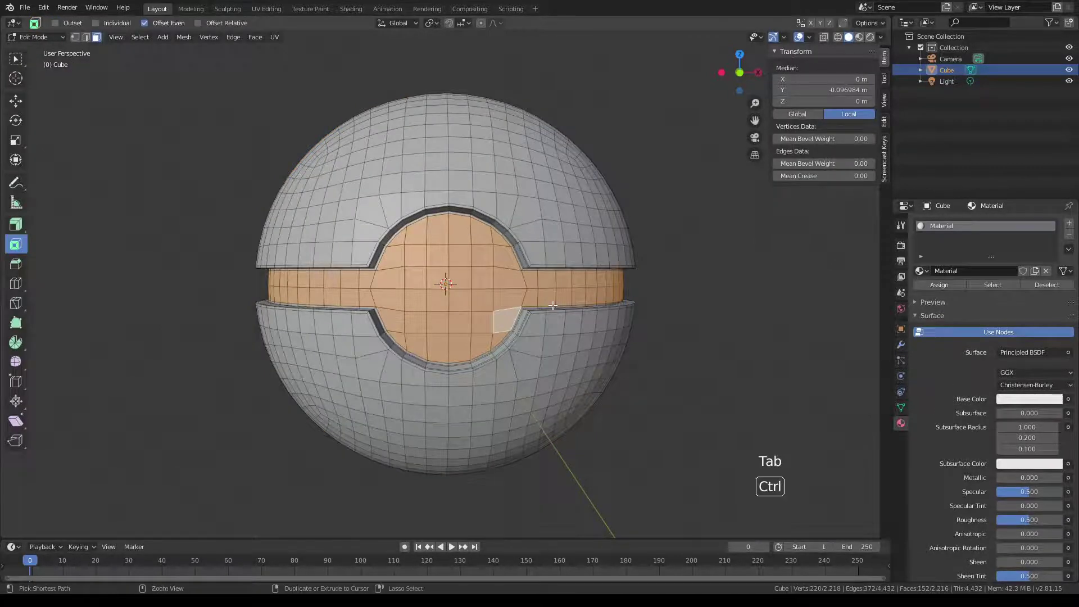
key(ctrl+KP_Add)
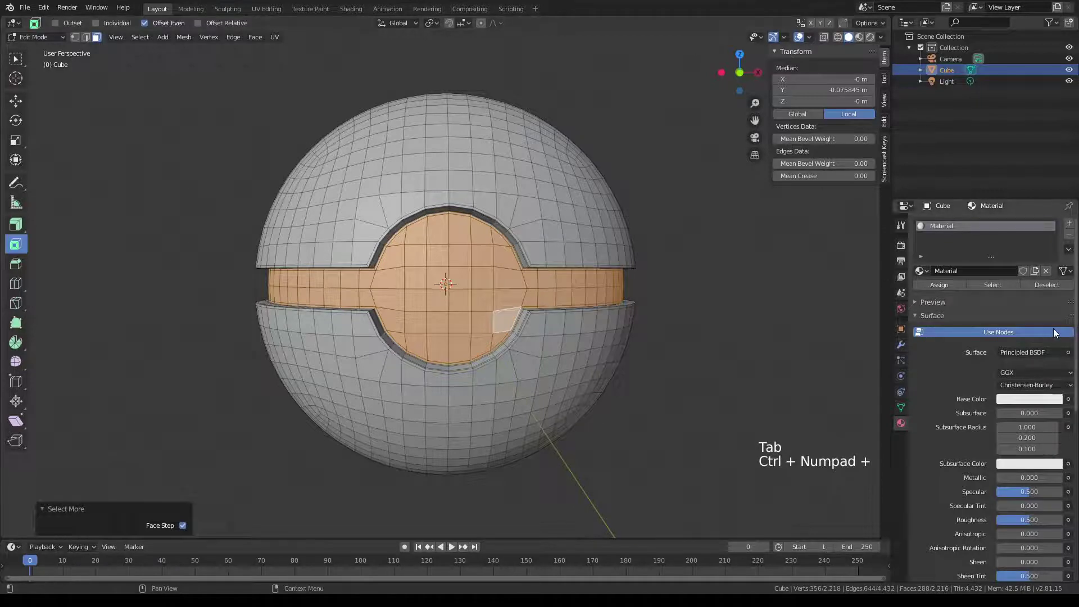
click(1071, 226)
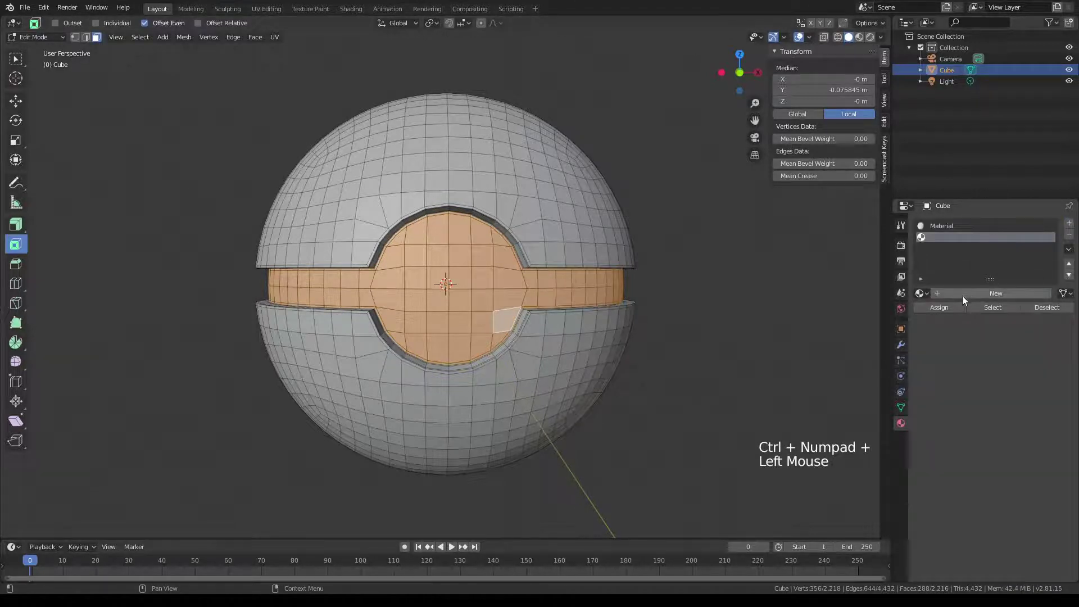
click(966, 298)
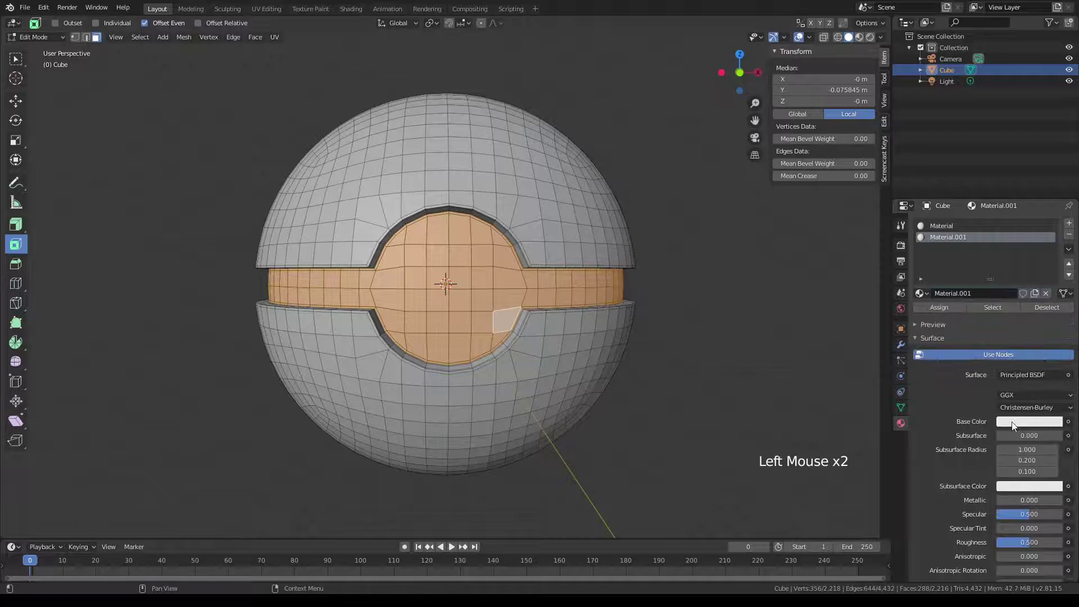
click(1011, 422)
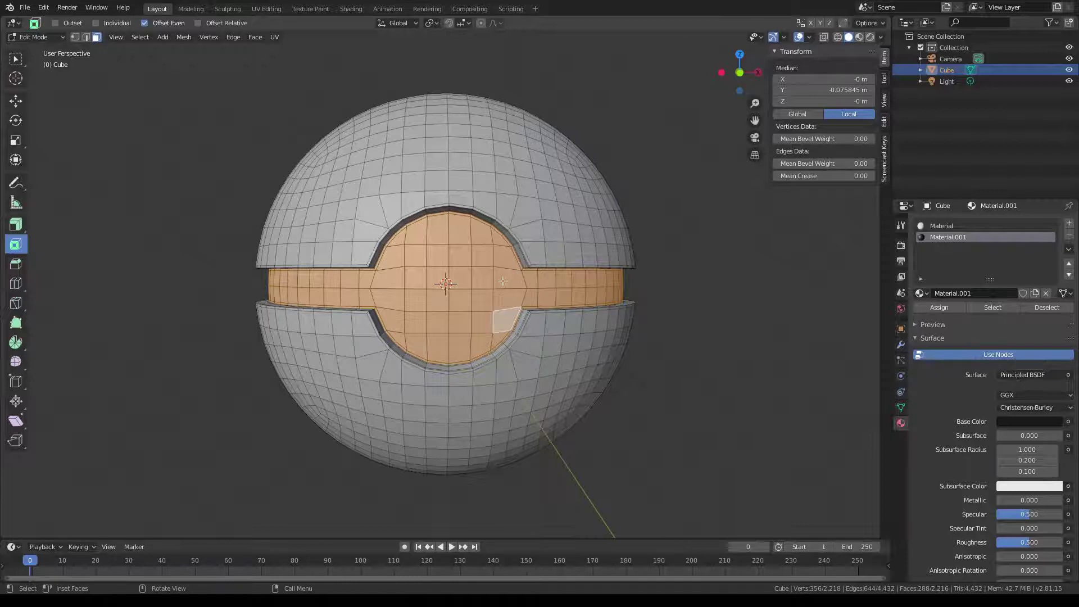
- Select a single face of the button and bring it into view
click(499, 281)
middle_click(501, 247)
scroll(up, 3)
- Switch to Box Select and pick the centre faces of the front button
middle_click(523, 231)
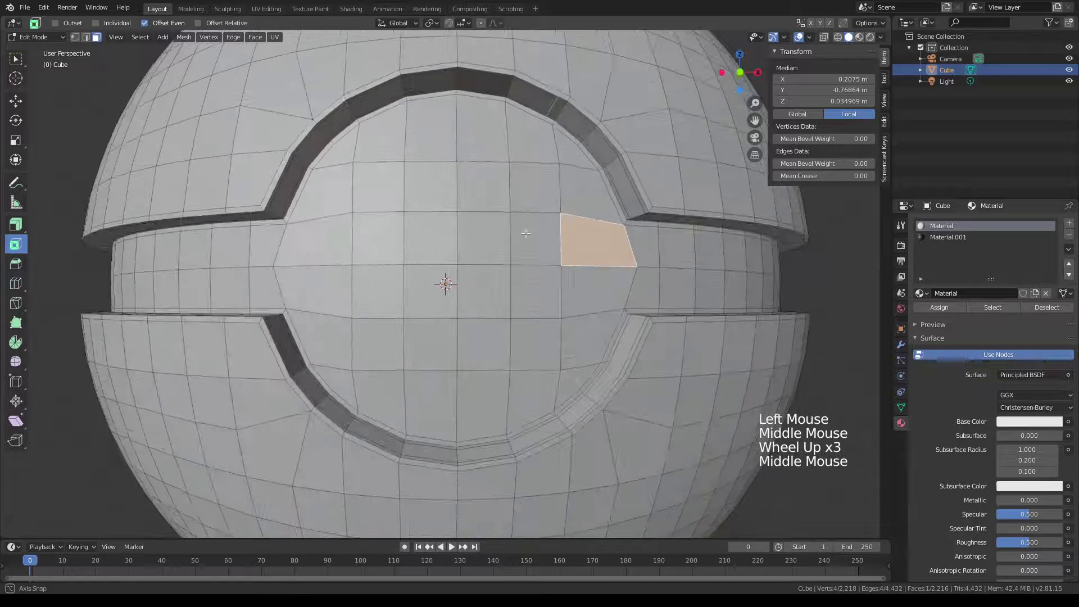
scroll(down, 3)
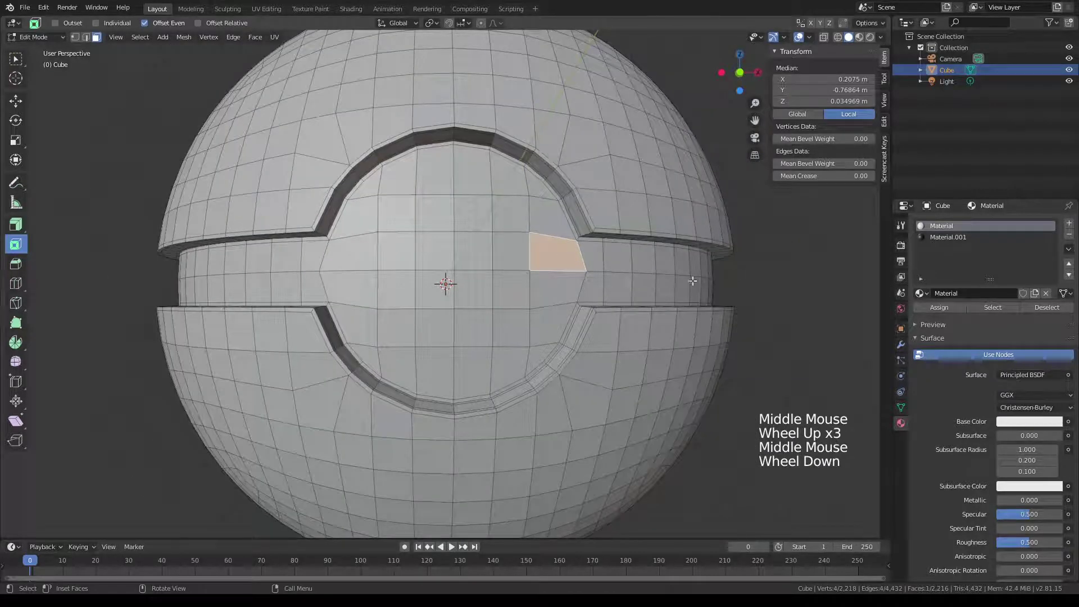
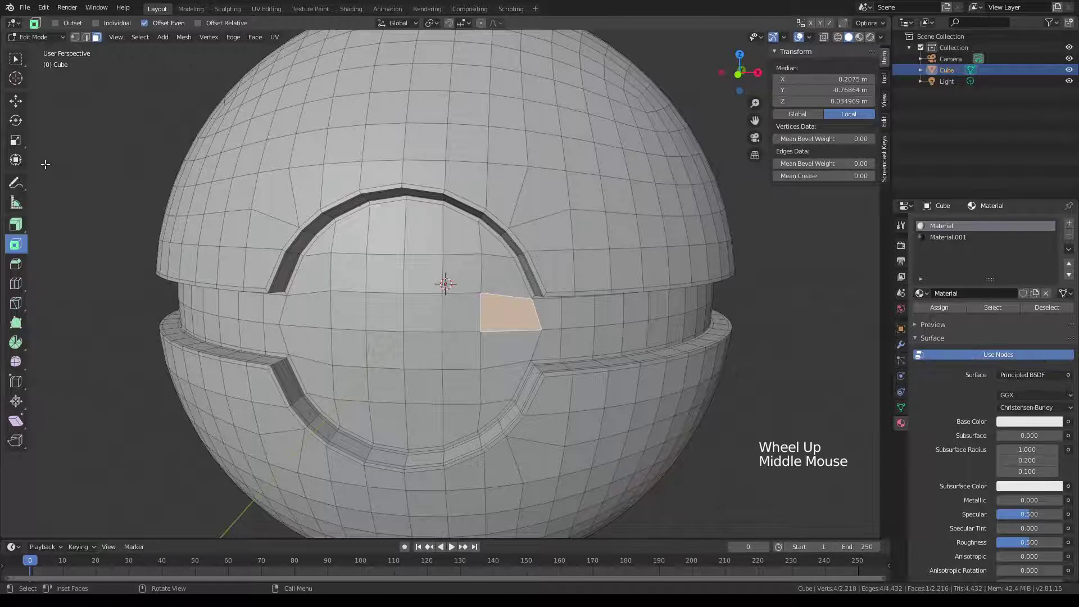
click(15, 62)
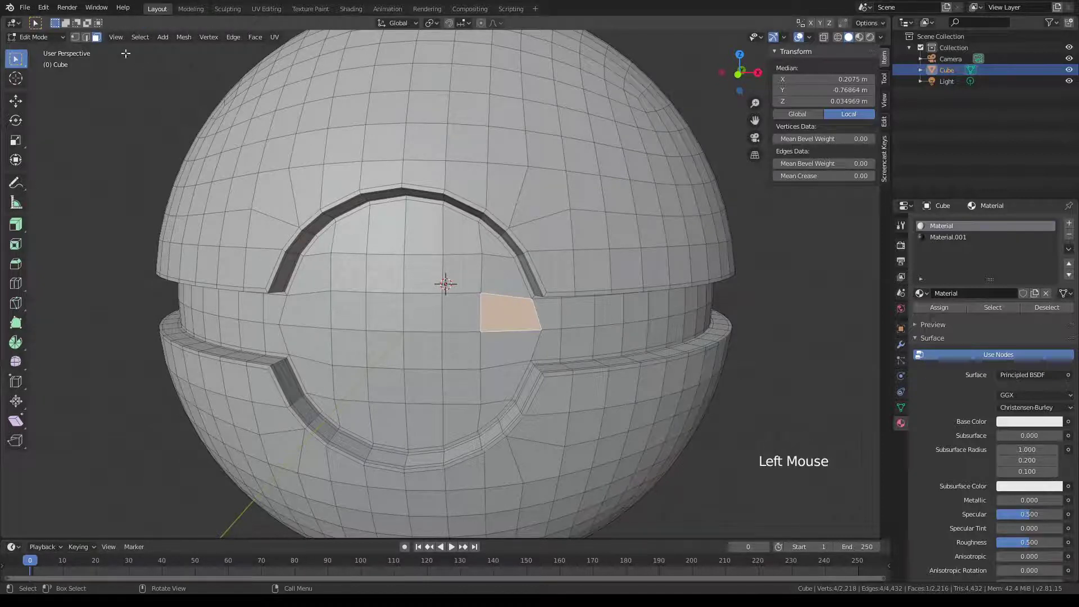
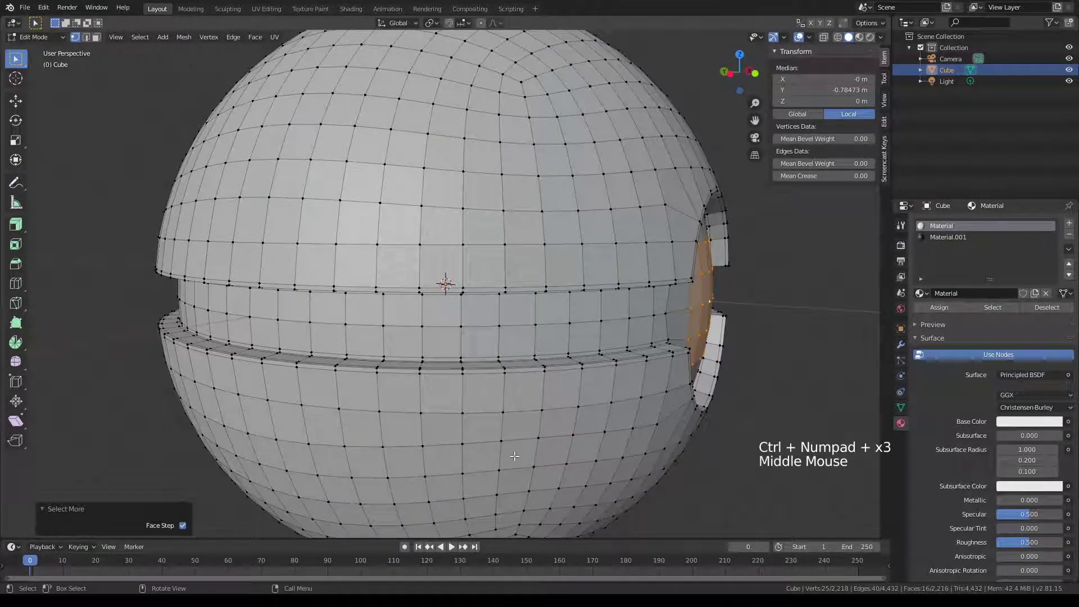
- Scale the button faces to 0 along Y into a flat disc, then move them forward along Y
key(s)
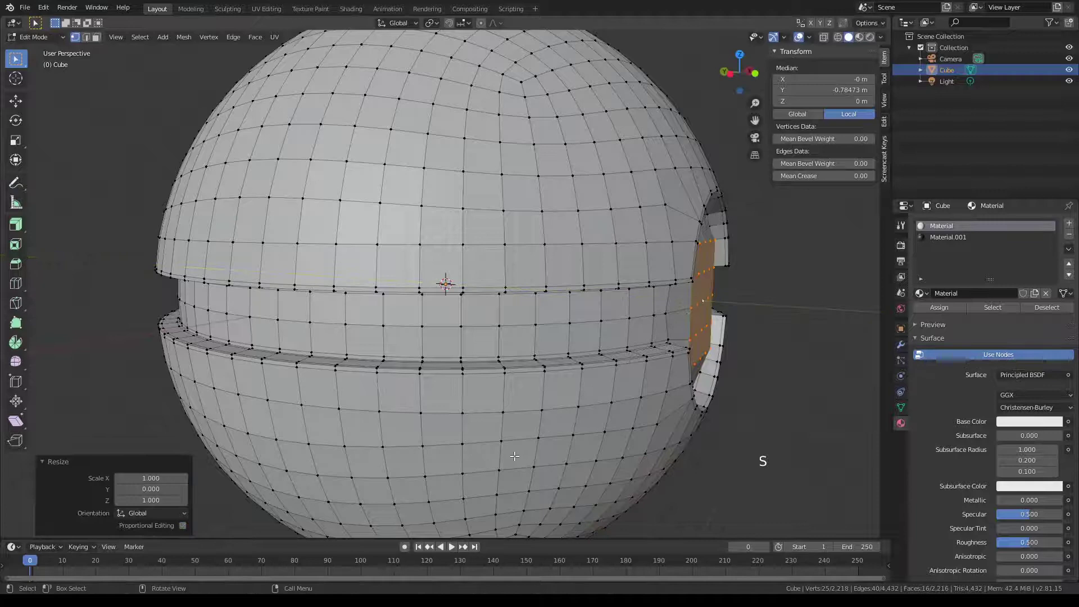
middle_click(545, 402)
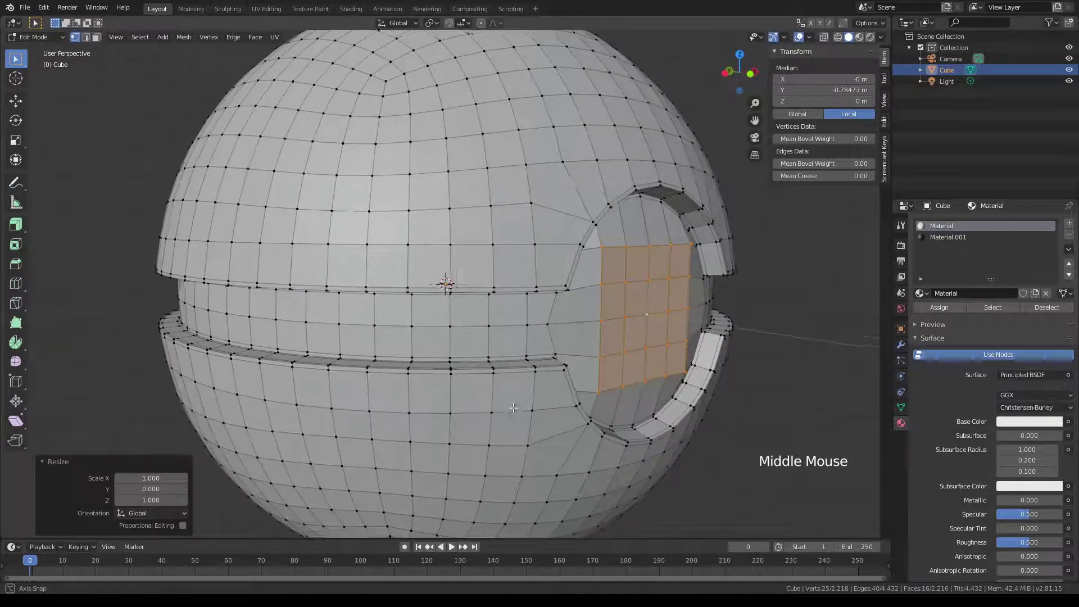
middle_click(665, 406)
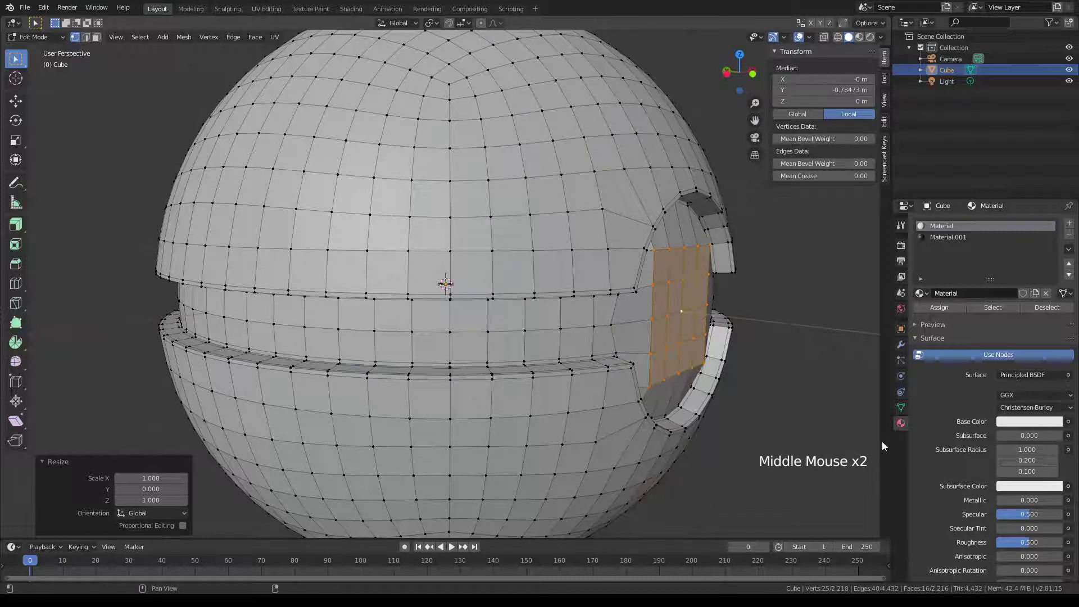
key(g)
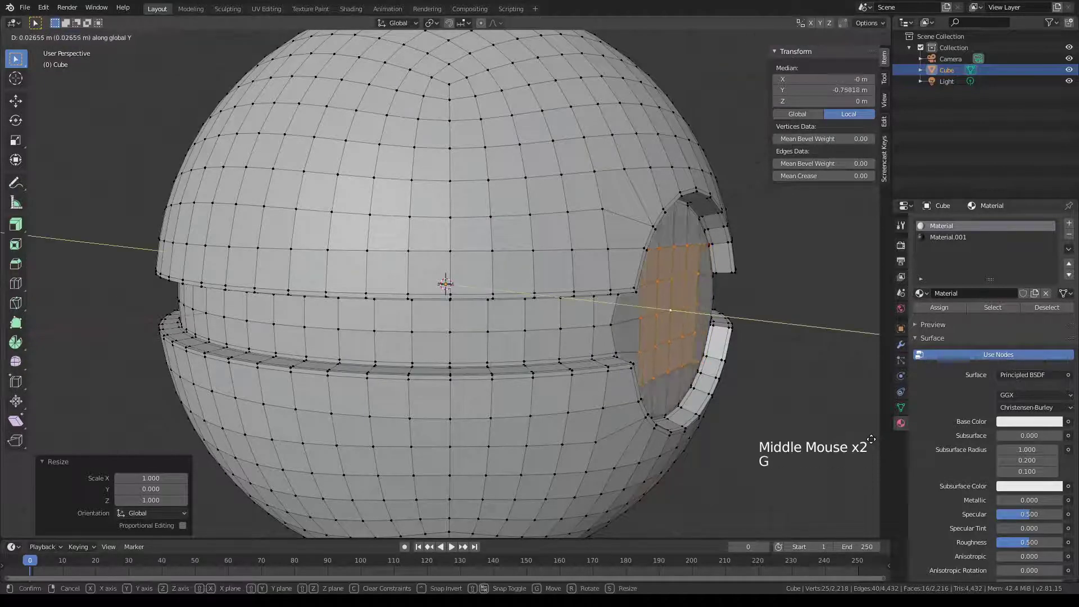
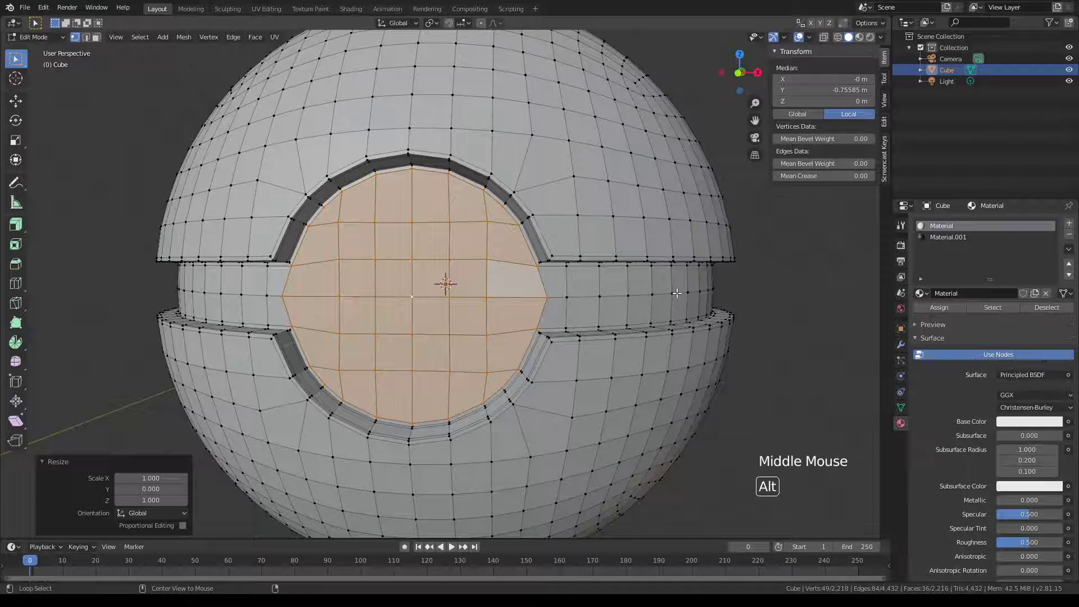
- Shrink the band's middle edge loop inward by a small offset with Shrink/Fatten and inspect it
click(676, 287)
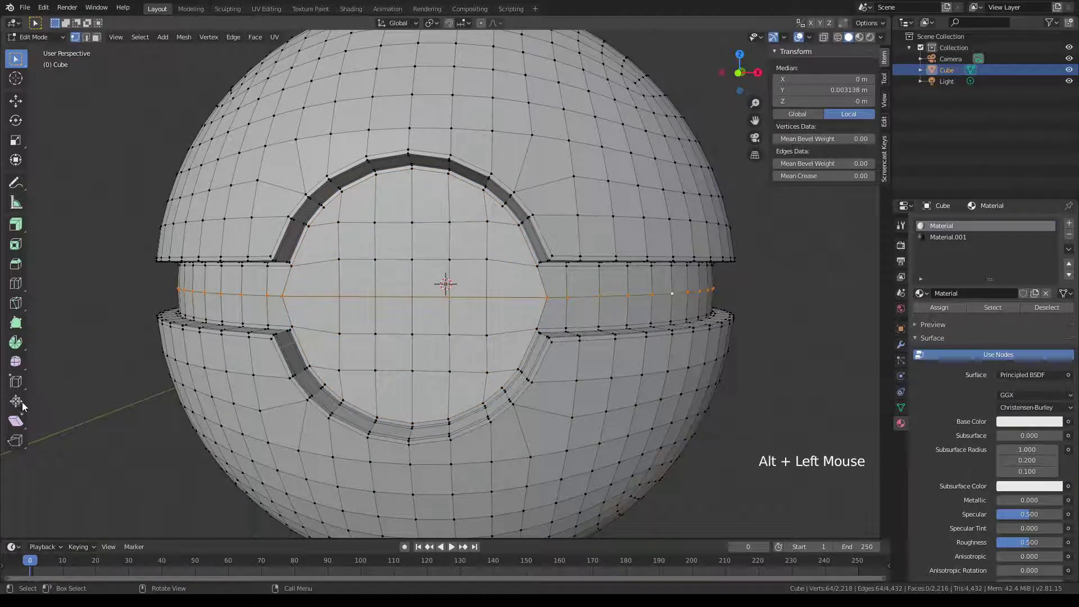
click(14, 409)
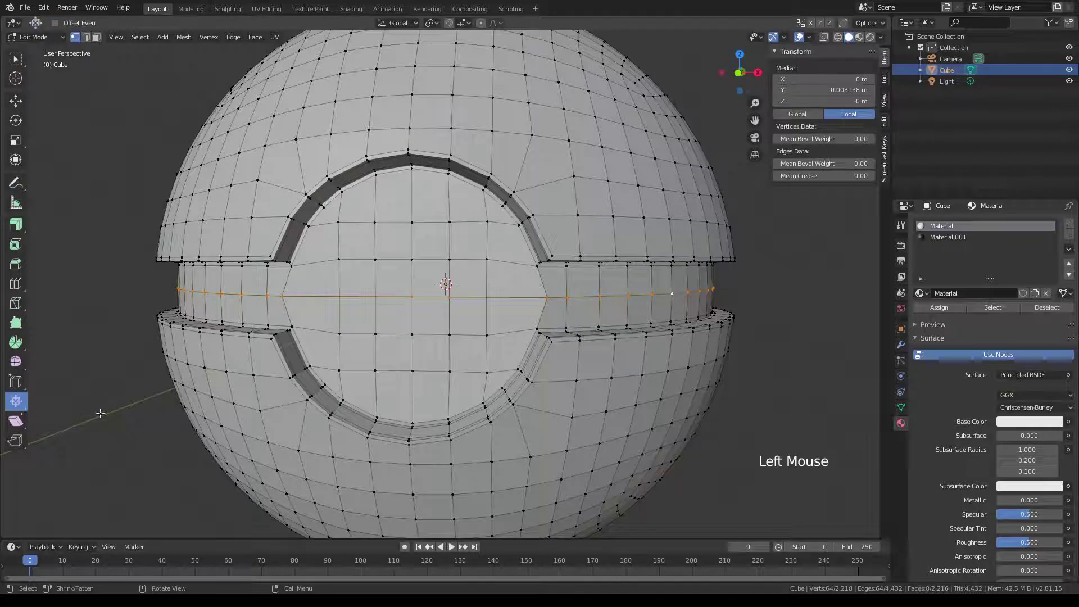
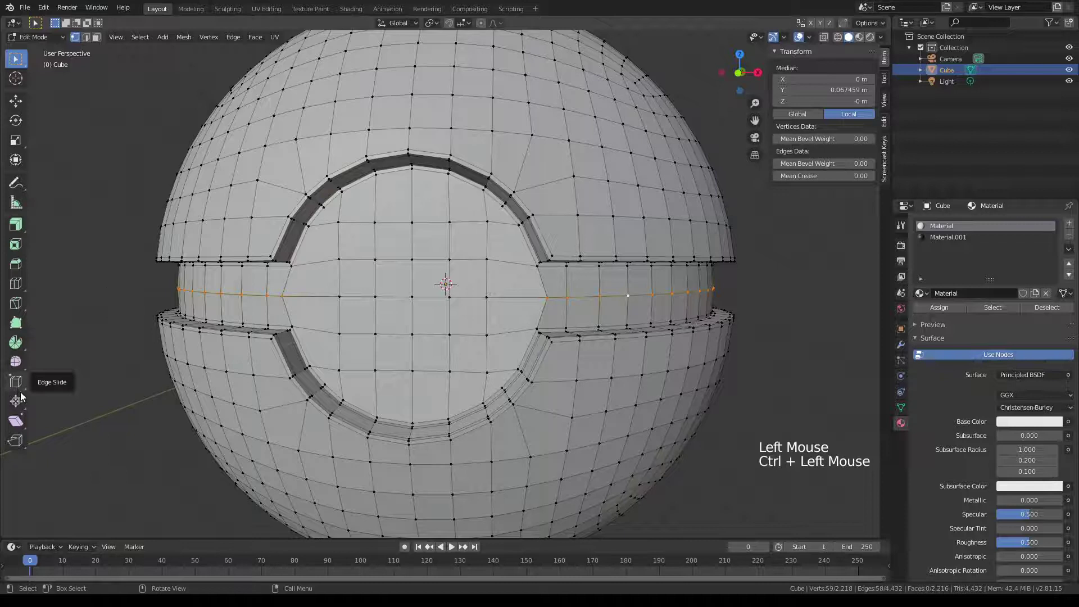
click(23, 402)
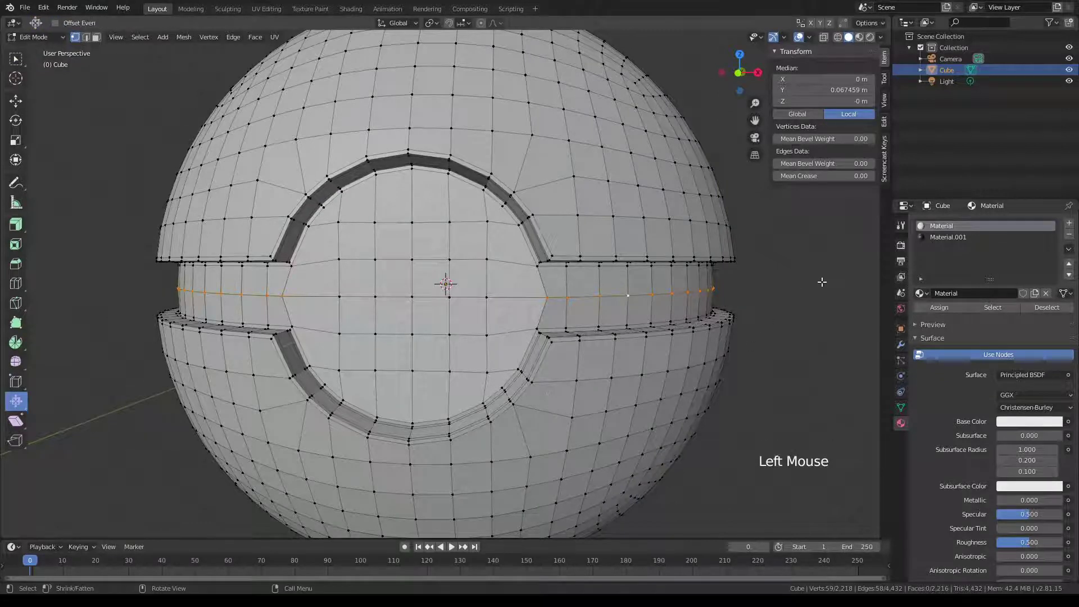
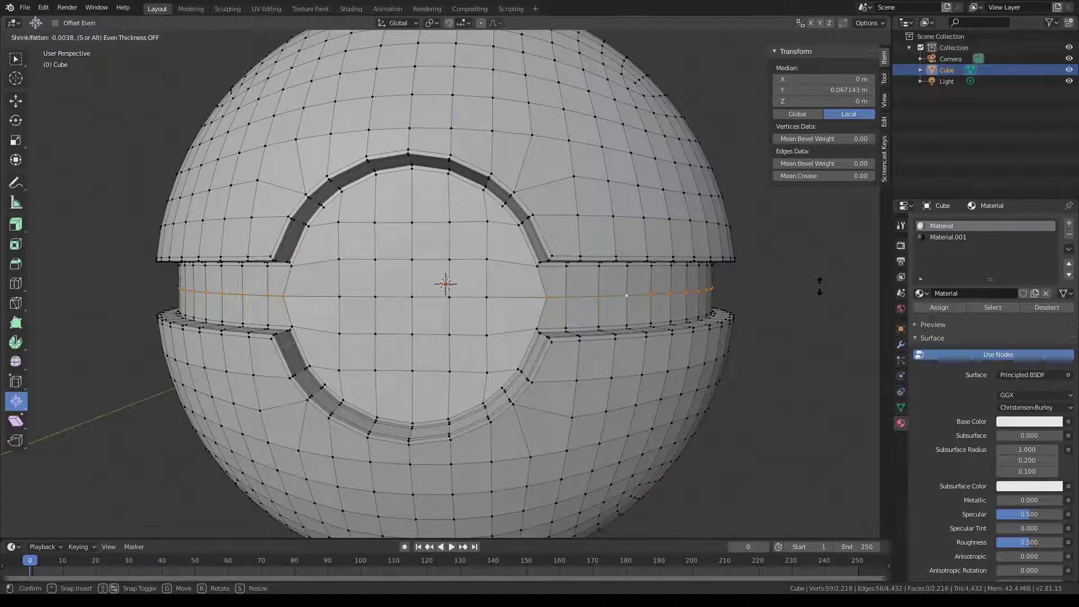
scroll(down, 3)
middle_click(563, 277)
scroll(up, 3)
middle_click(585, 278)
scroll(up, 3)
middle_click(599, 278)
scroll(down, 3)
middle_click(592, 282)
- Return to Object Mode and look over the grooved ball
key(Tab)
scroll(down, 3)
middle_click(535, 293)
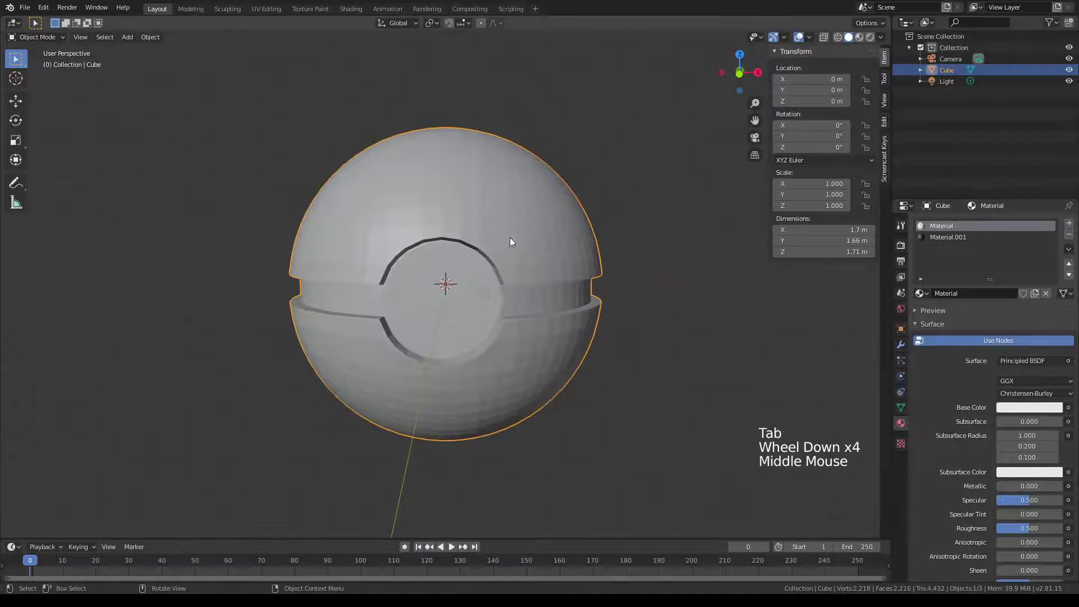
- Select the ball and apply Shade Smooth to its surface
middle_click(528, 242)
click(520, 238)
right_click(516, 243)
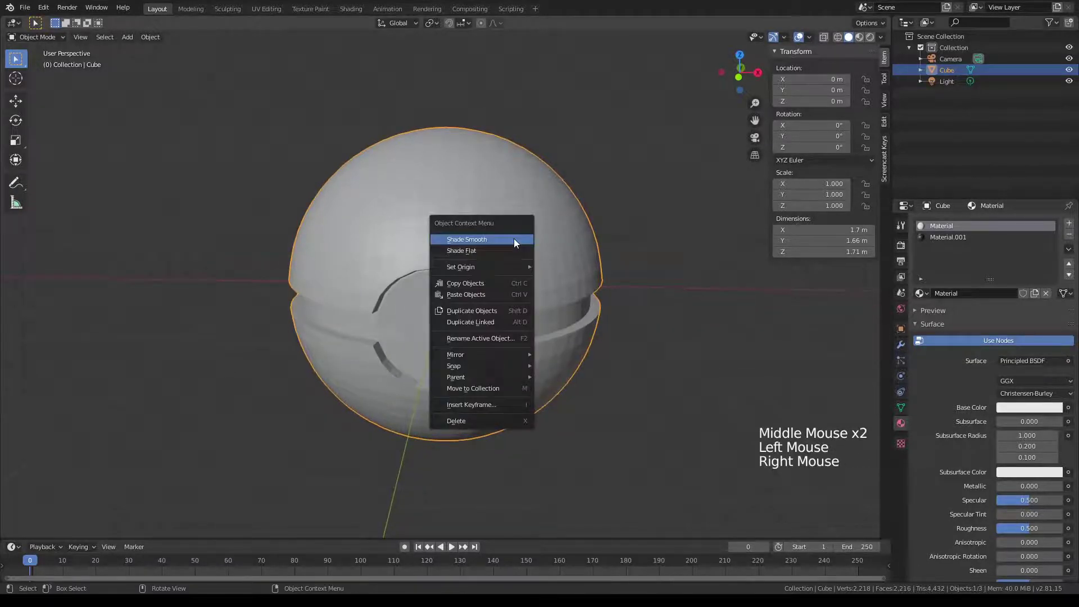
middle_click(545, 291)
click(537, 257)
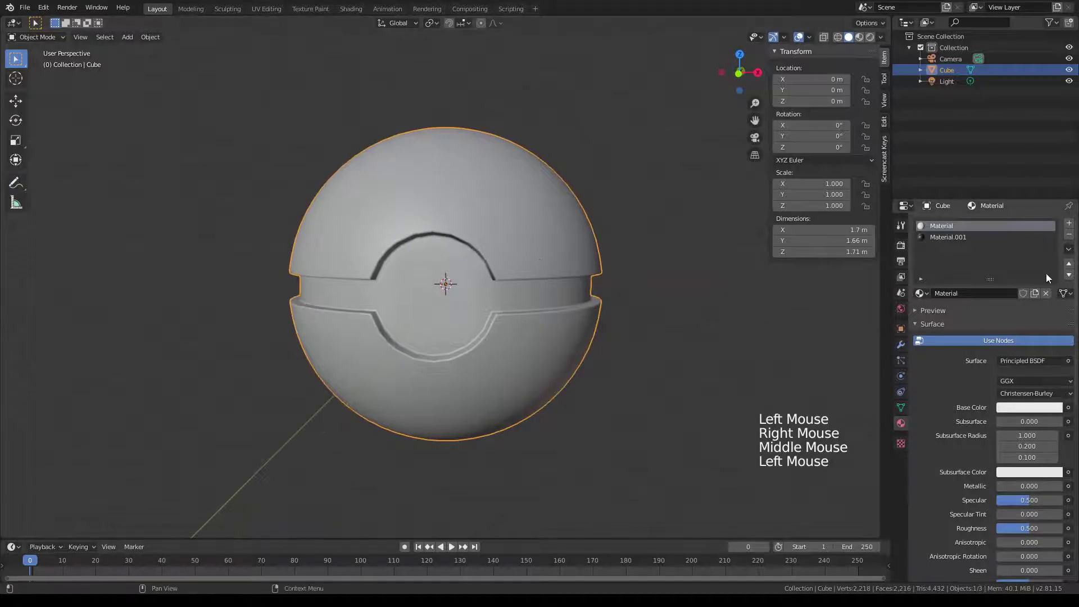
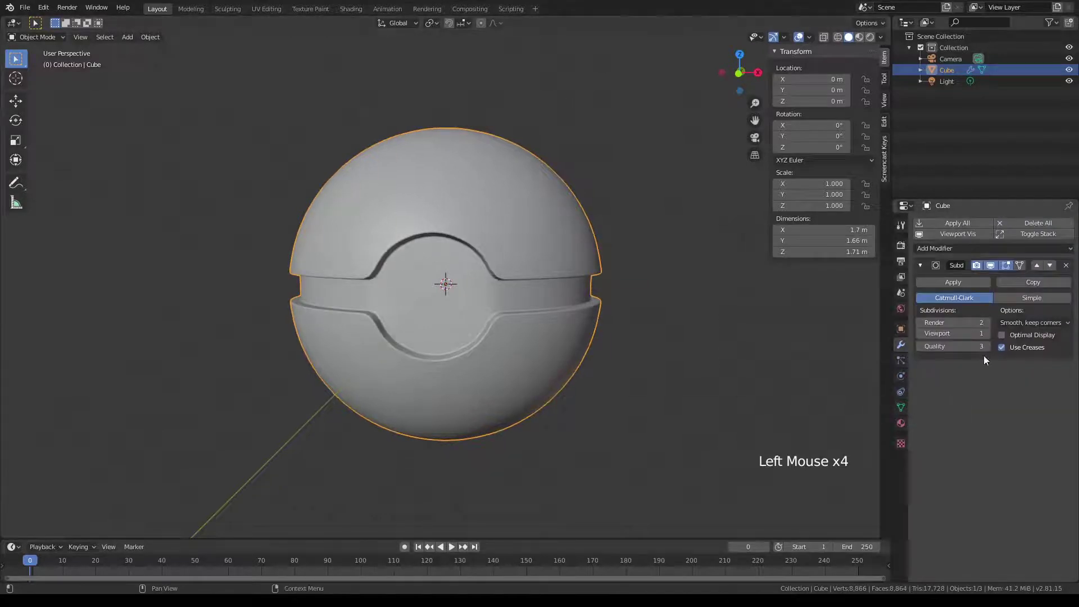
- Raise the Subdivision Surface viewport level and inspect the smoothed band and button
click(992, 339)
middle_click(558, 353)
scroll(up, 3)
middle_click(551, 294)
scroll(down, 3)
middle_click(538, 321)
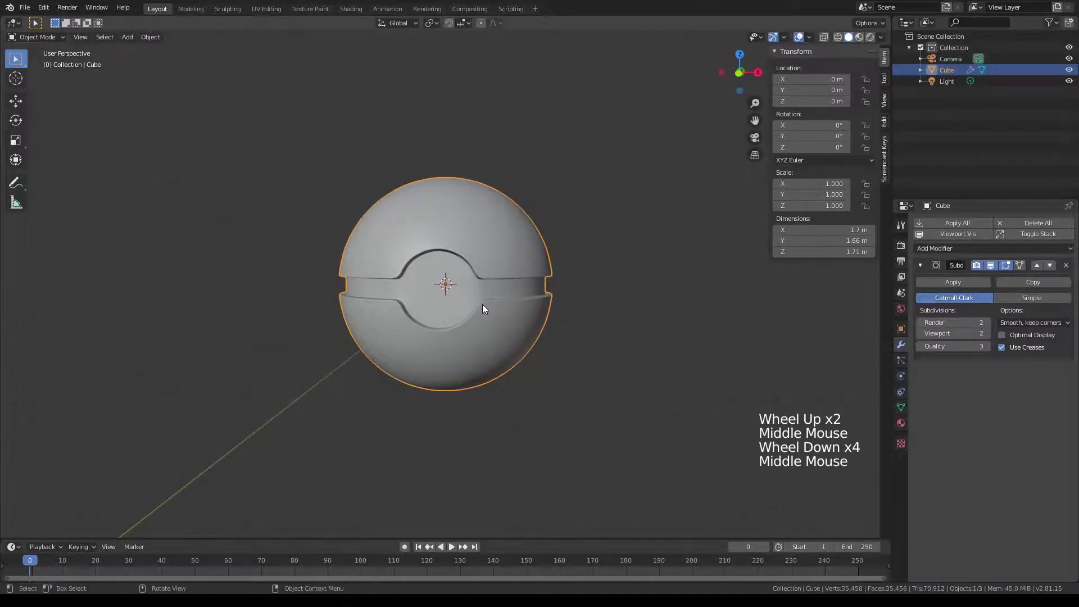
scroll(up, 3)
middle_click(513, 312)
scroll(up, 3)
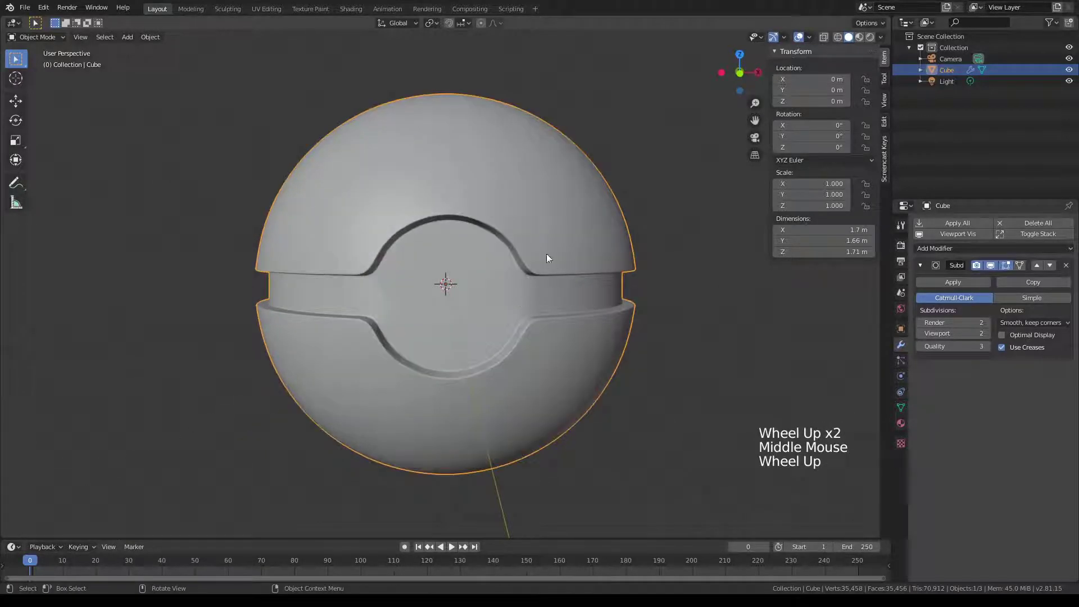
scroll(up, 3)
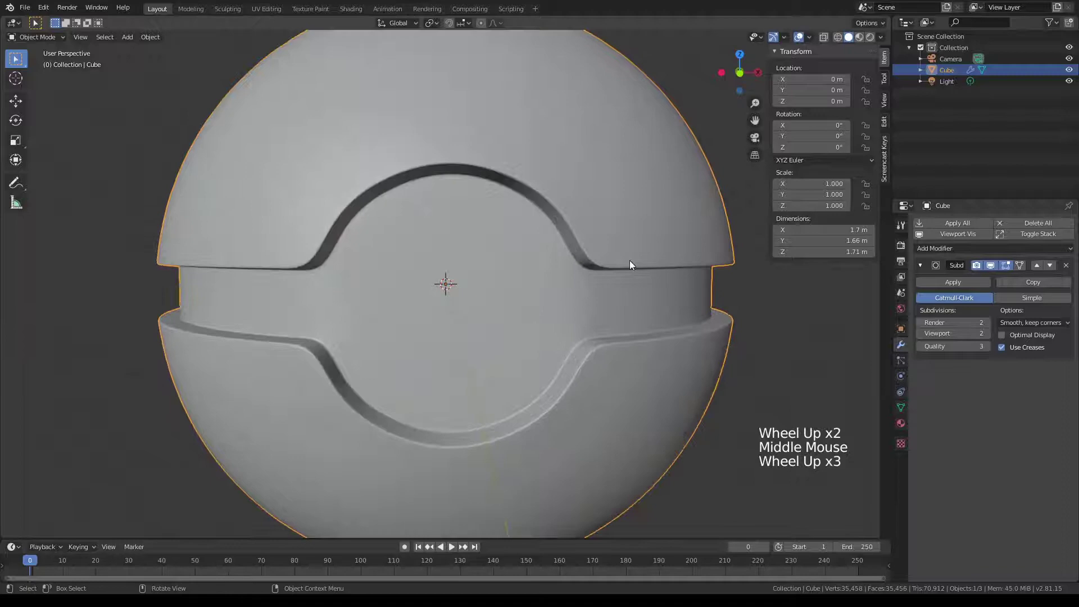
- In Edit Mode select the edge loop where the band meets the button ring and bevel it with a small width
key(Tab)
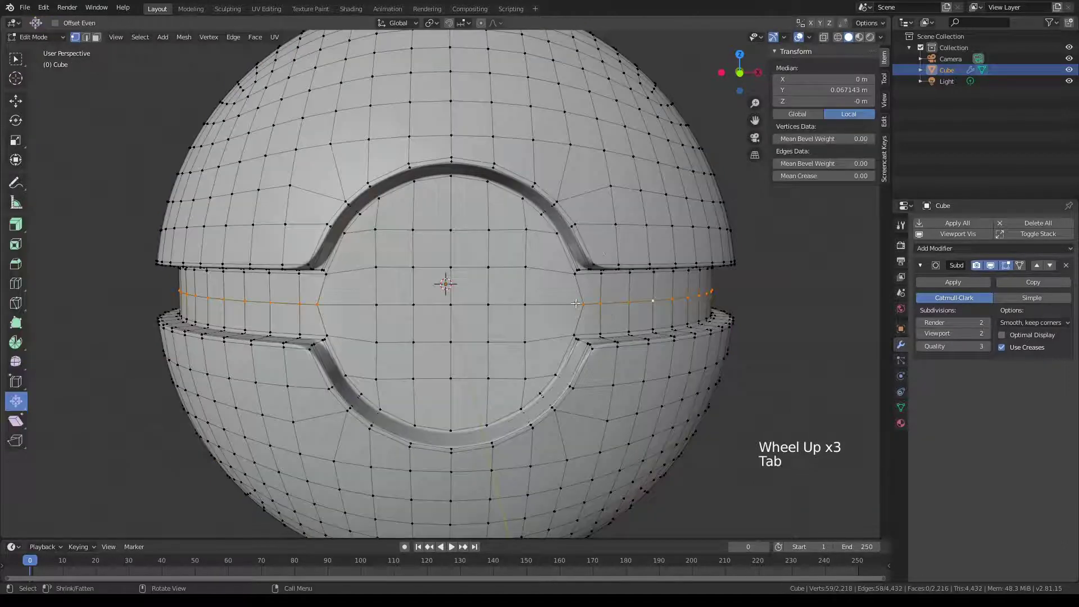
scroll(up, 3)
middle_click(689, 290)
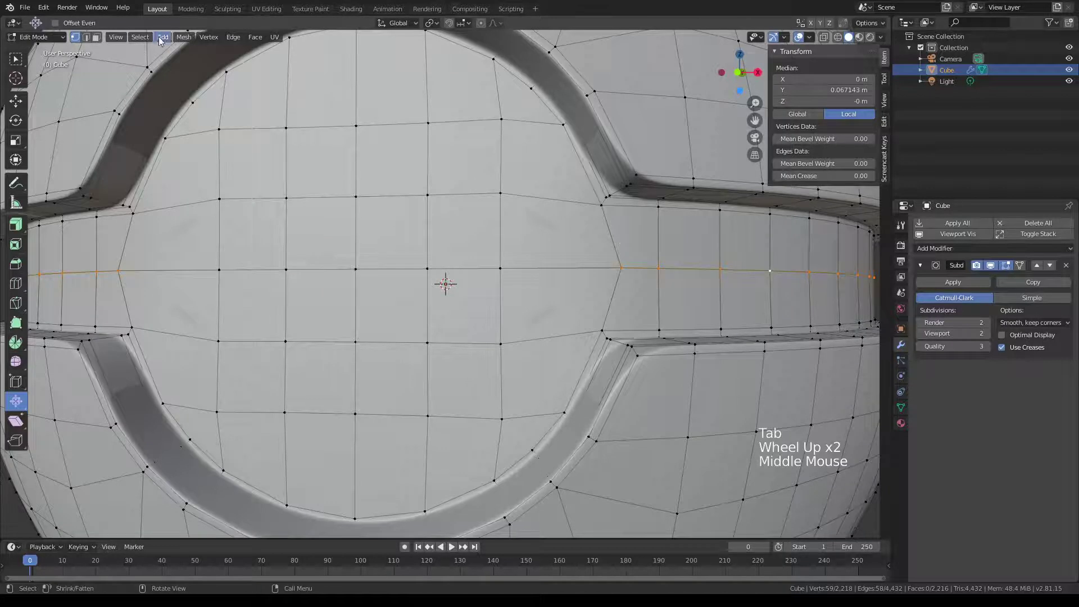
click(88, 41)
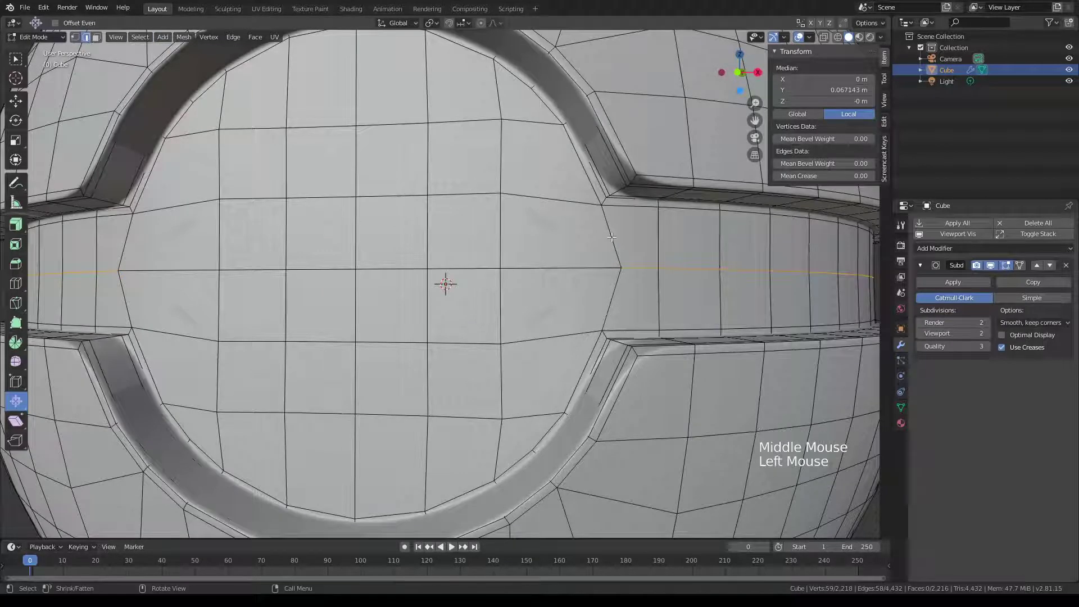
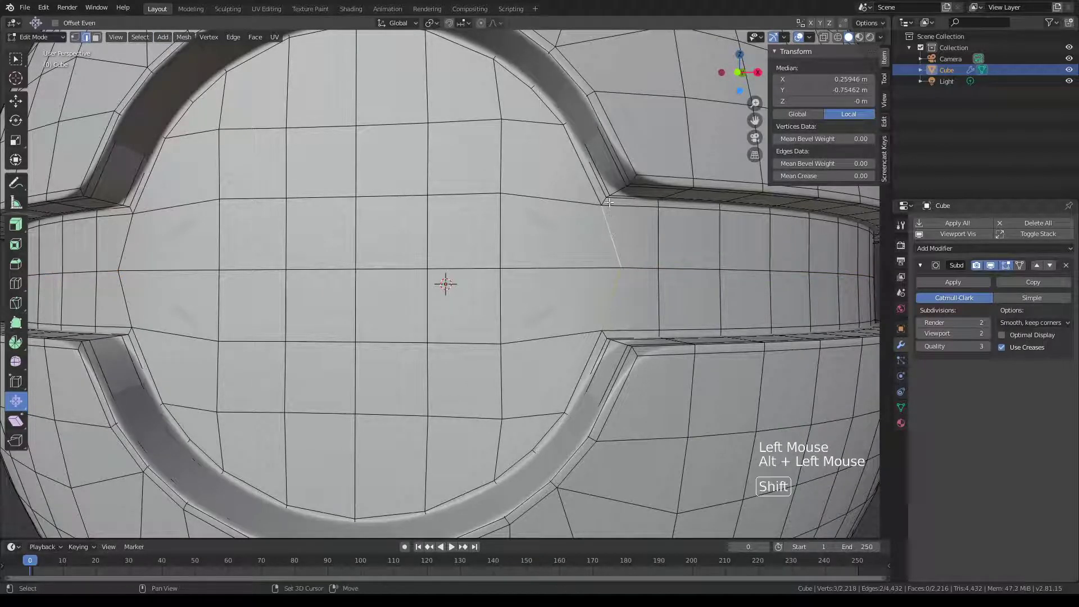
click(615, 183)
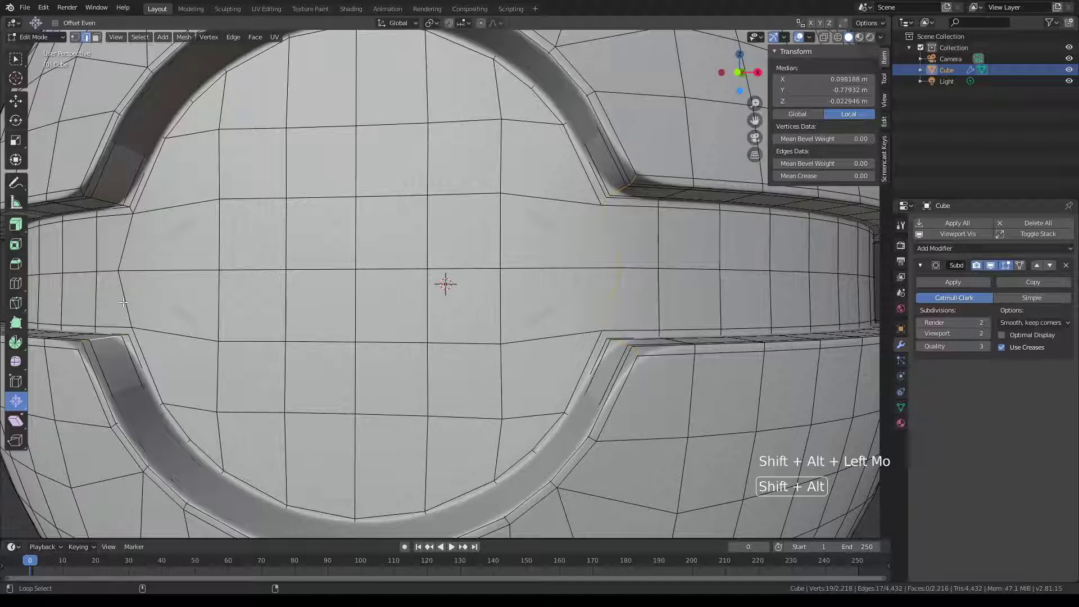
scroll(down, 3)
scroll(up, 3)
middle_click(476, 241)
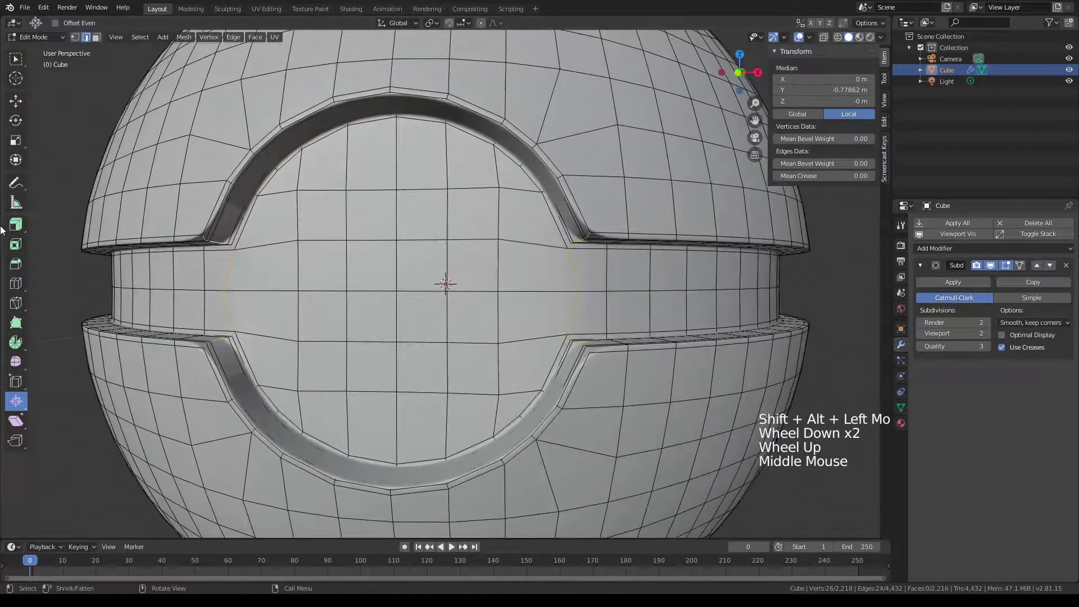
click(27, 272)
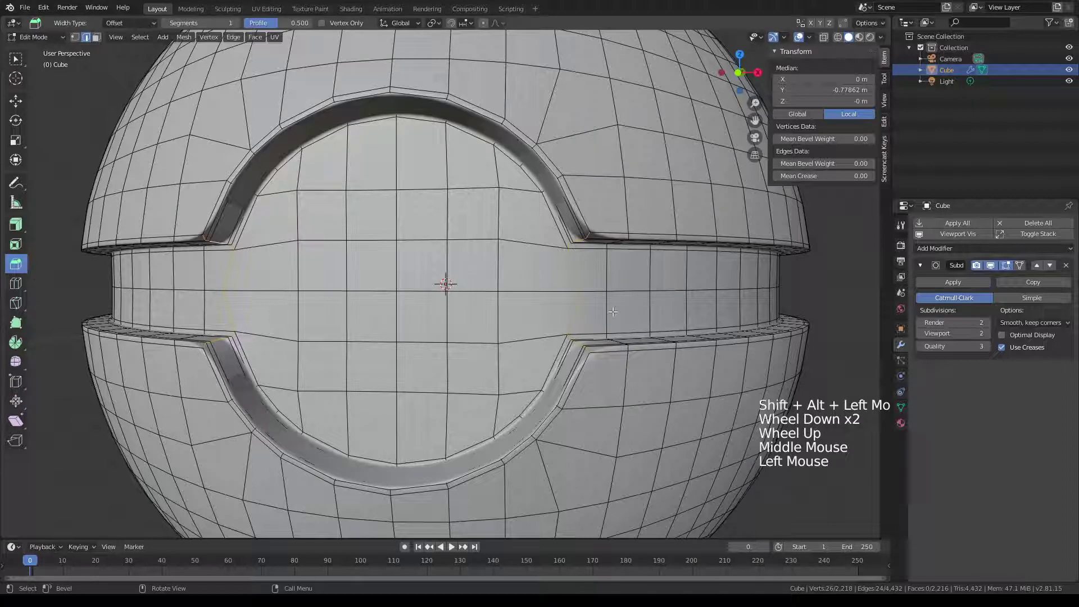
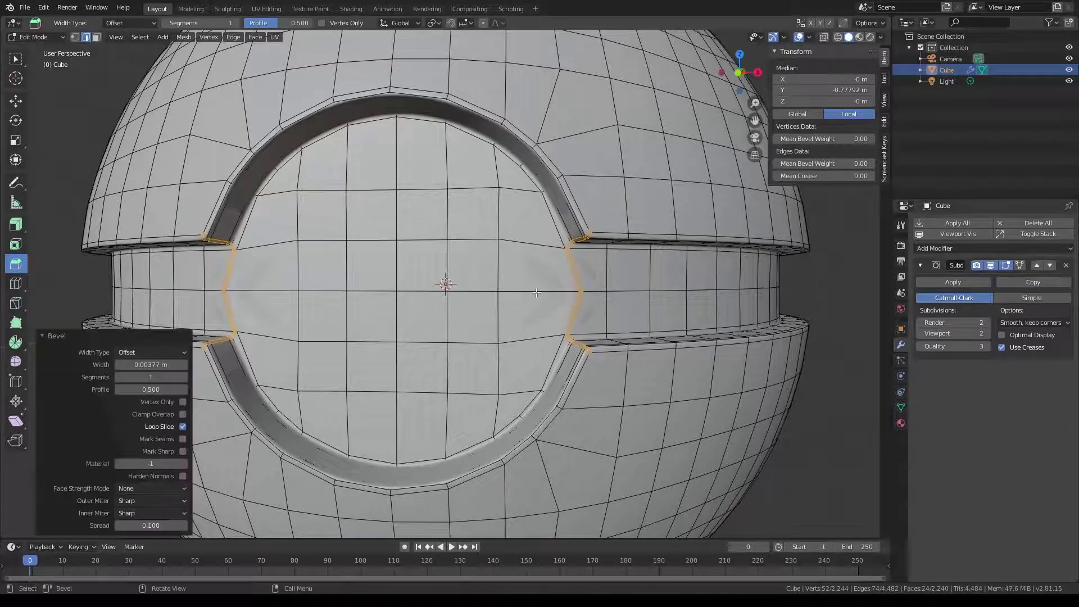
- Return to Object Mode and orbit around the ball to check the crisp bevelled grooves
key(Tab)
scroll(down, 3)
middle_click(583, 326)
scroll(up, 3)
scroll(down, 3)
middle_click(601, 334)
middle_click(520, 328)
middle_click(579, 324)
middle_click(516, 297)
middle_click(399, 298)
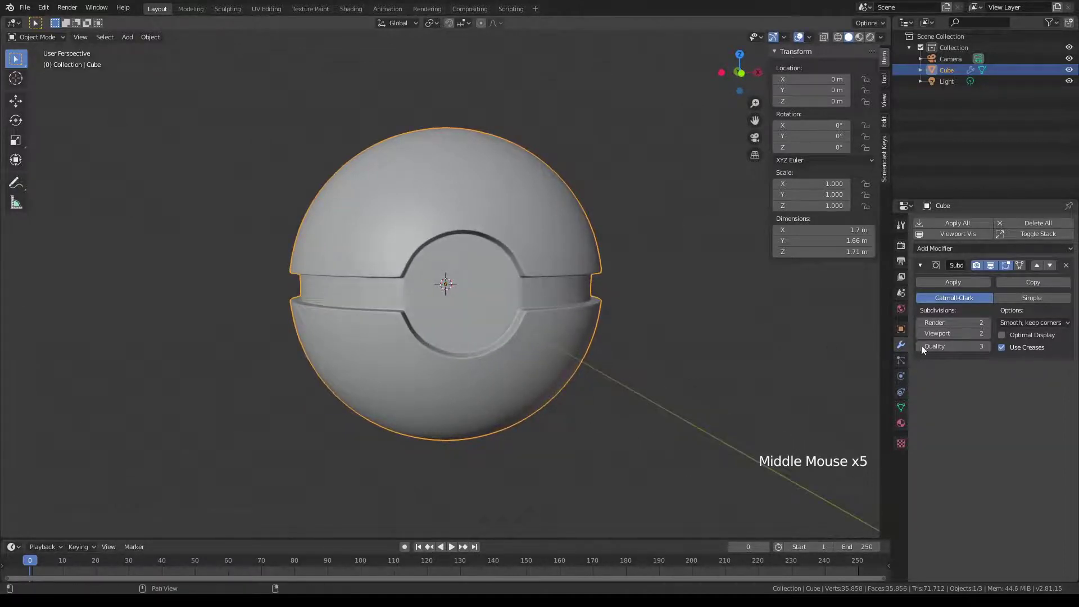
- Re-enter Edit Mode on the ball and orbit to view it from above
scroll(down, 3)
middle_click(613, 319)
key(Tab)
middle_click(522, 293)
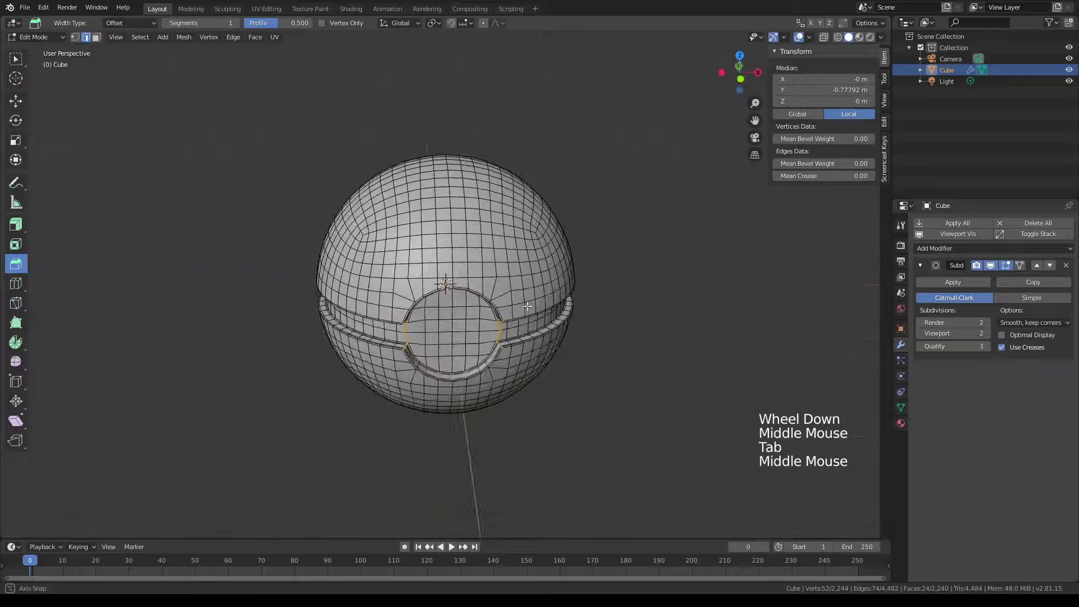
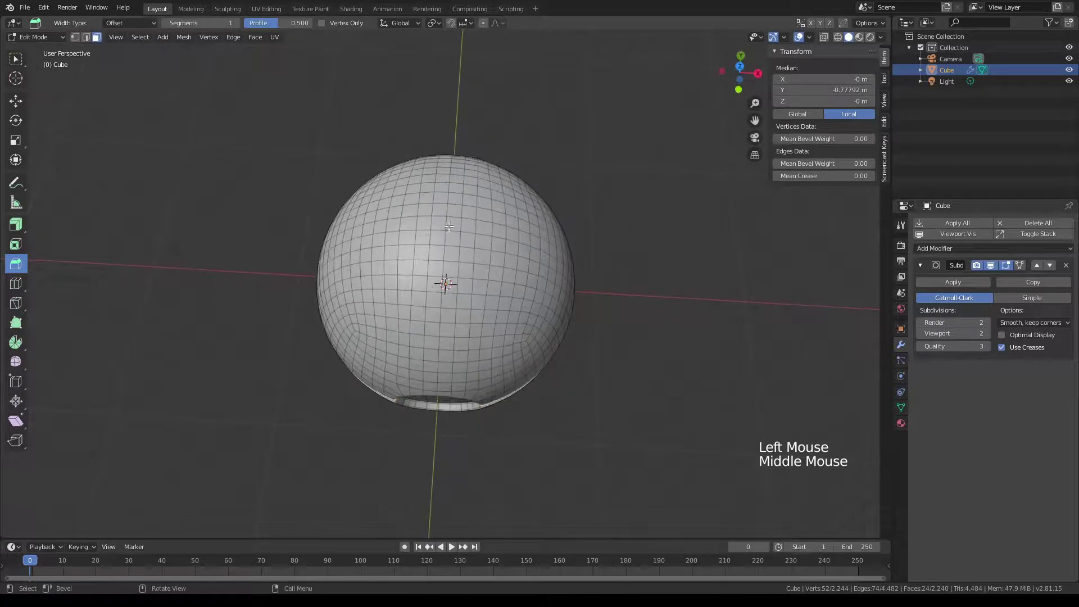
- From top view in face select mode, pick the faces at the ball's top pole
key(KP_7)
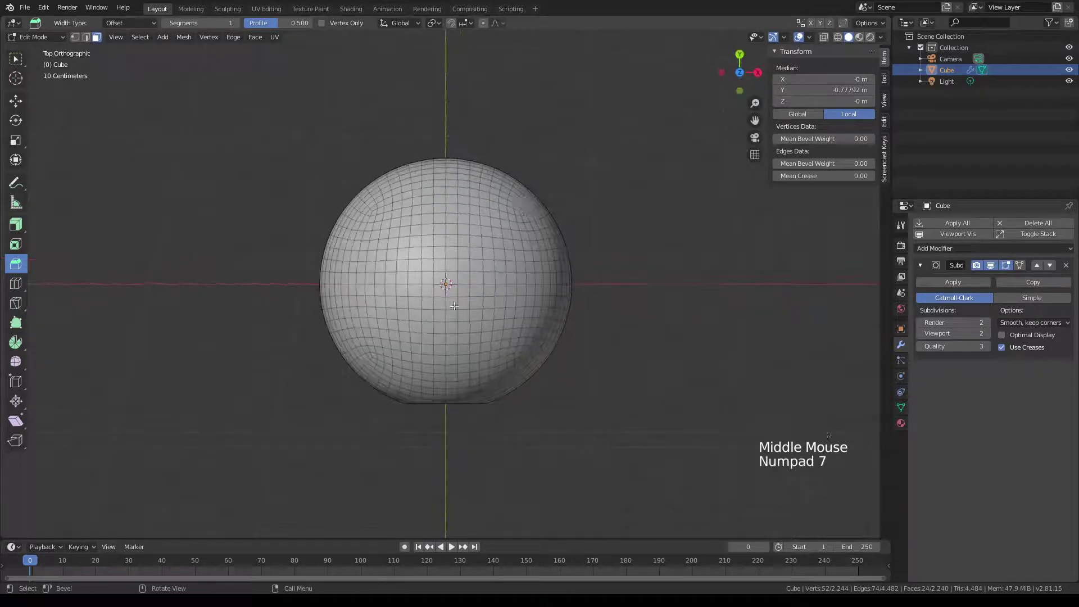
click(439, 272)
click(453, 269)
click(451, 284)
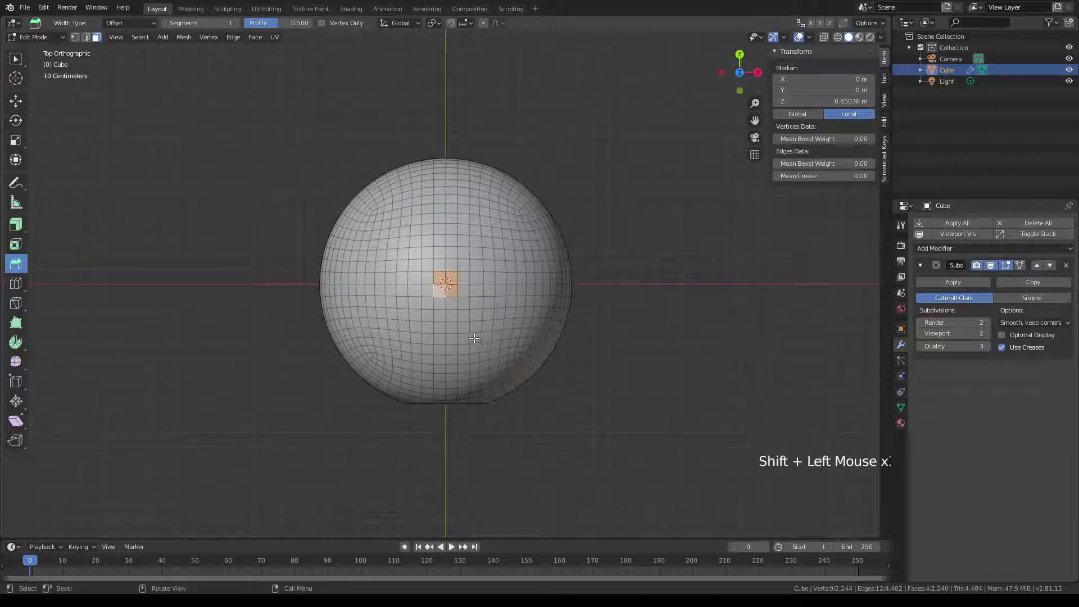
middle_click(486, 332)
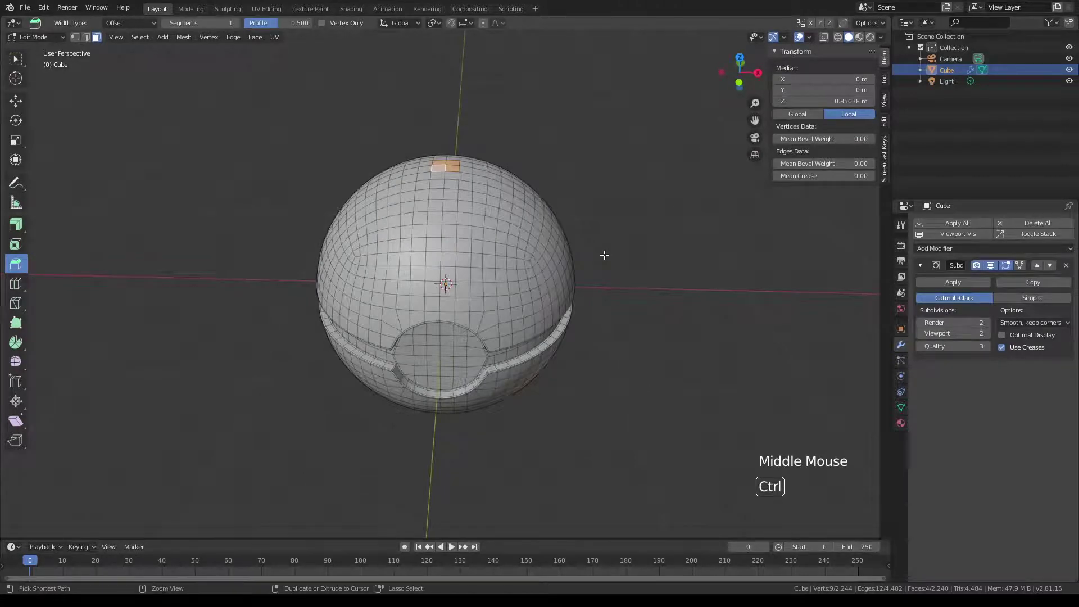
- Grow the selection five times to cover the whole upper shell down to the band
key(ctrl+KP_Add)
key(ctrl+KP_Add)
key(ctrl+KP_Add)
key(ctrl+KP_Add)
key(ctrl+KP_Add)
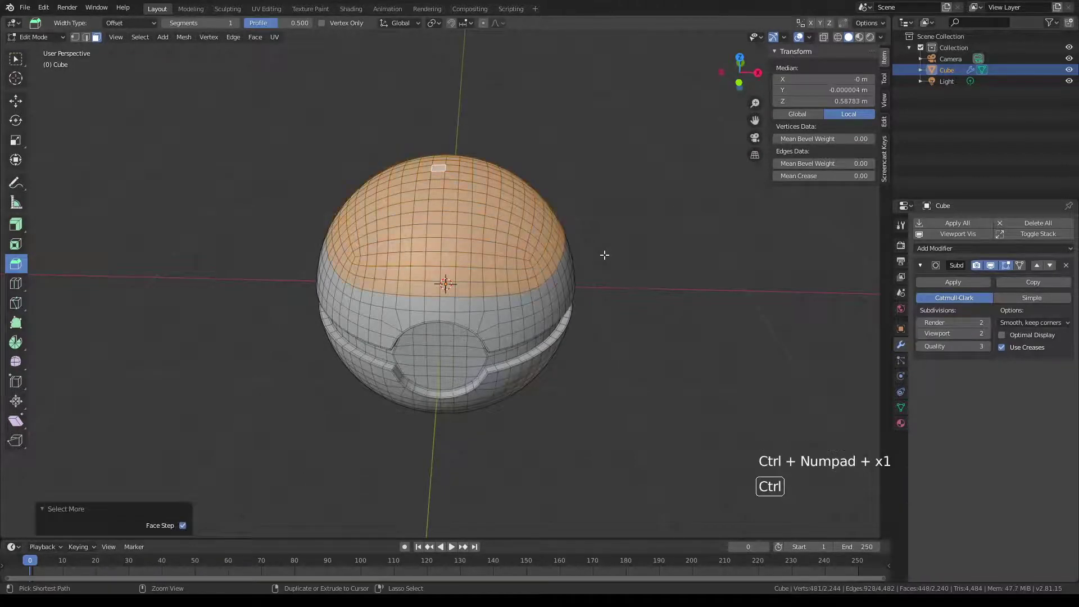
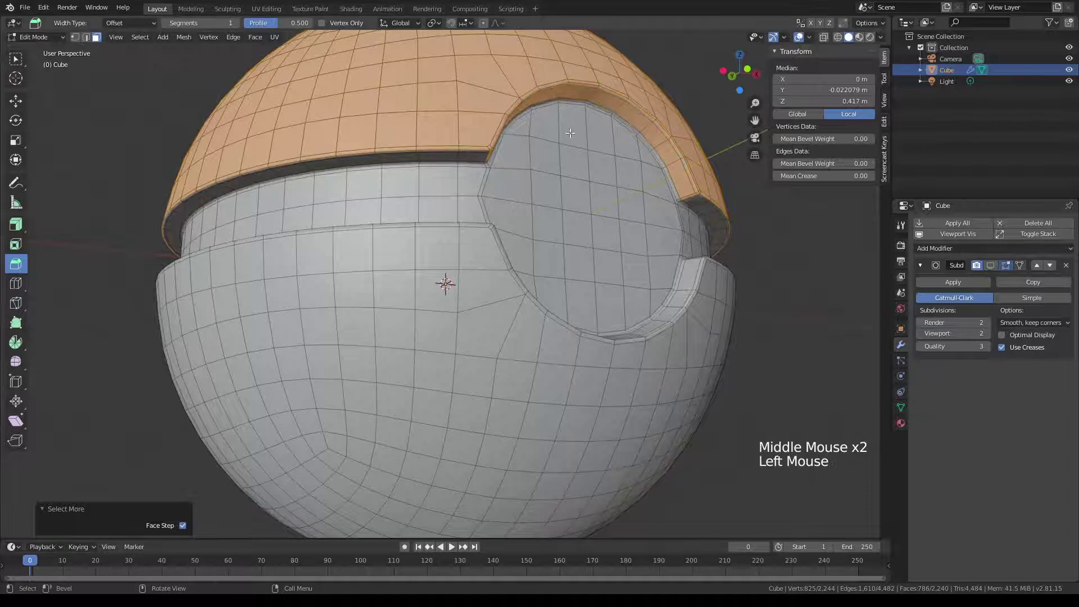
scroll(up, 3)
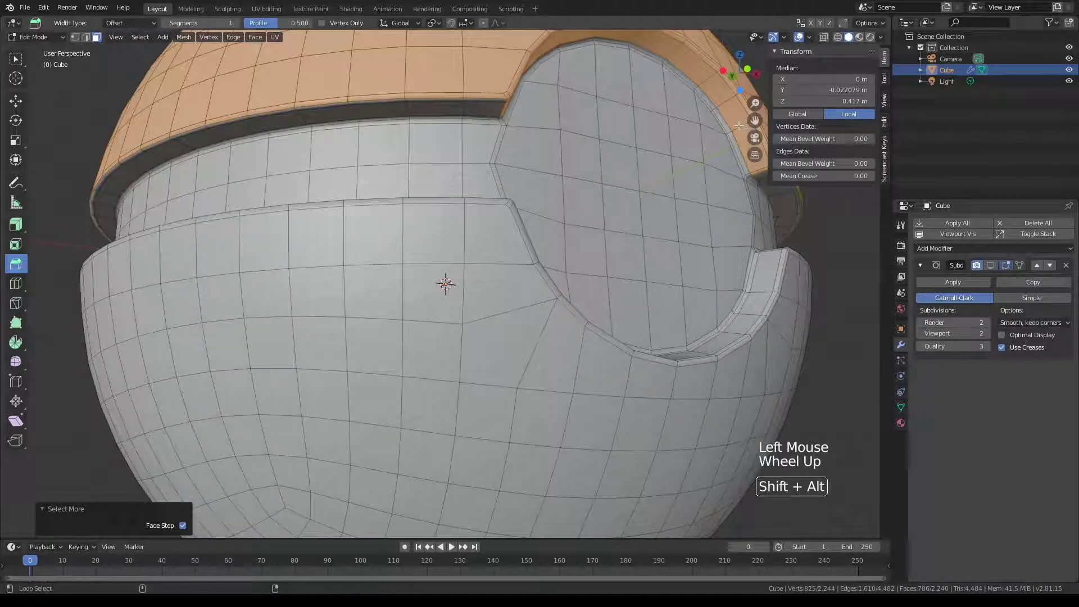
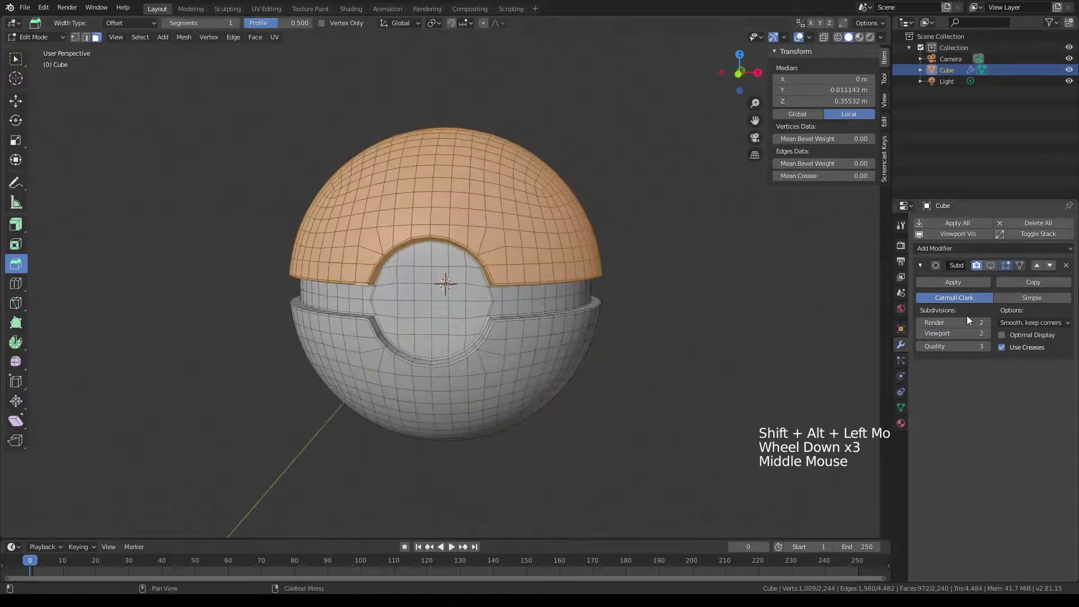
- Review the ball's material slots and confirm the red Material.002 base colour
click(900, 429)
click(1074, 227)
click(959, 297)
click(1015, 425)
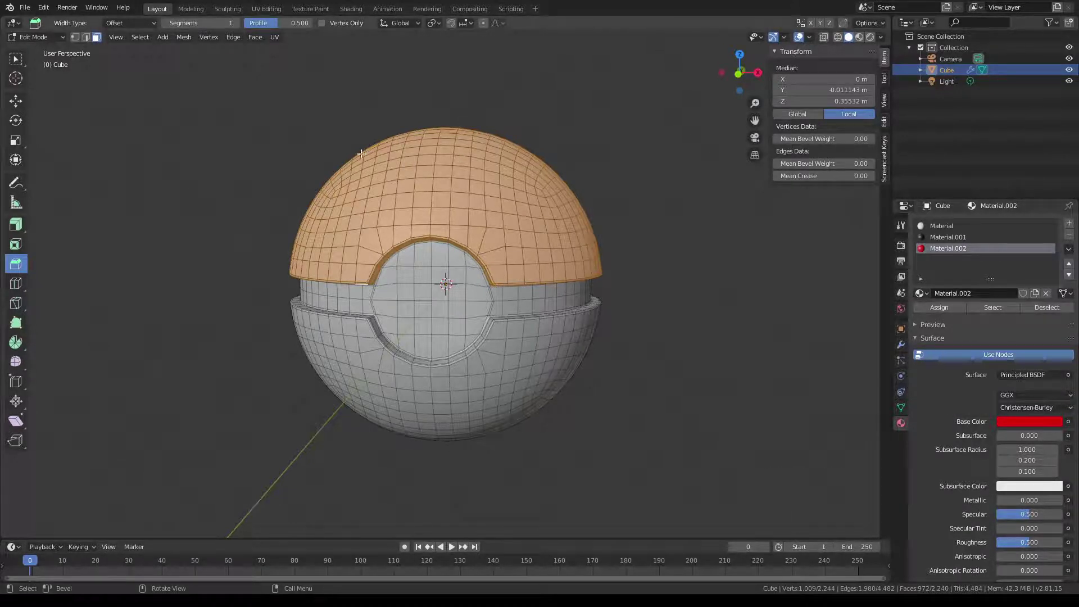
- Leave mesh editing to Object Mode and adjust the modifier display while orbiting the ball
key(Tab)
click(906, 349)
click(992, 267)
scroll(down, 3)
middle_click(547, 270)
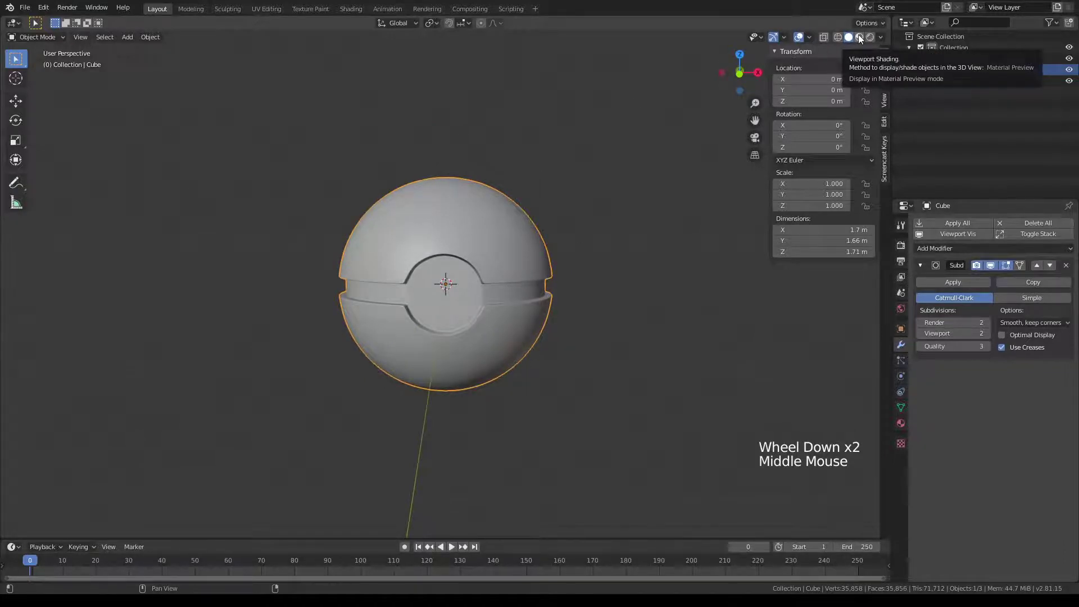
- Switch the viewport shading to Material Preview so the ball's colours show
click(864, 41)
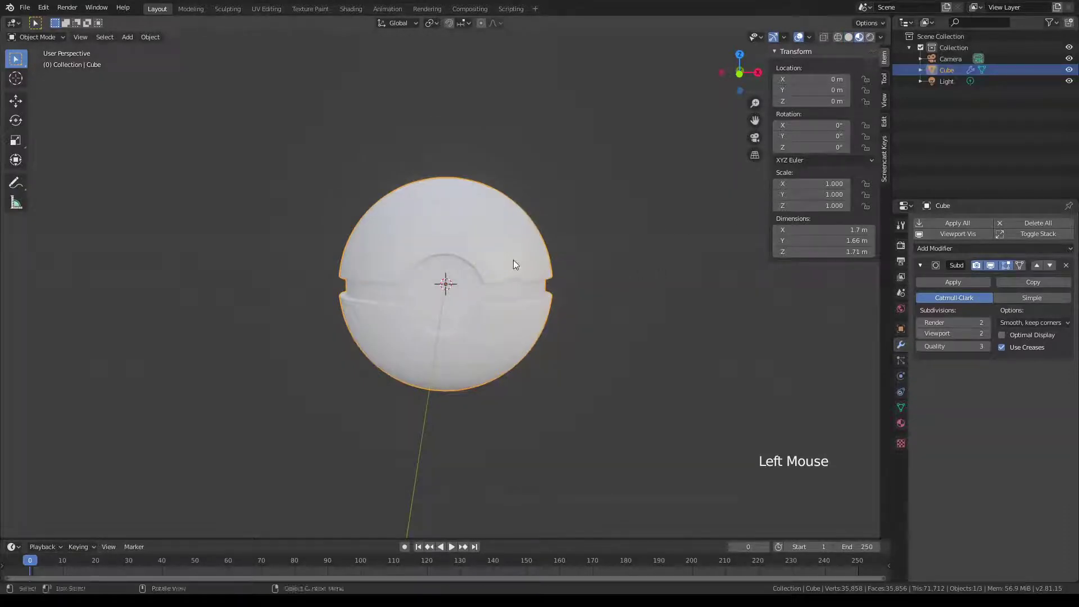
middle_click(598, 325)
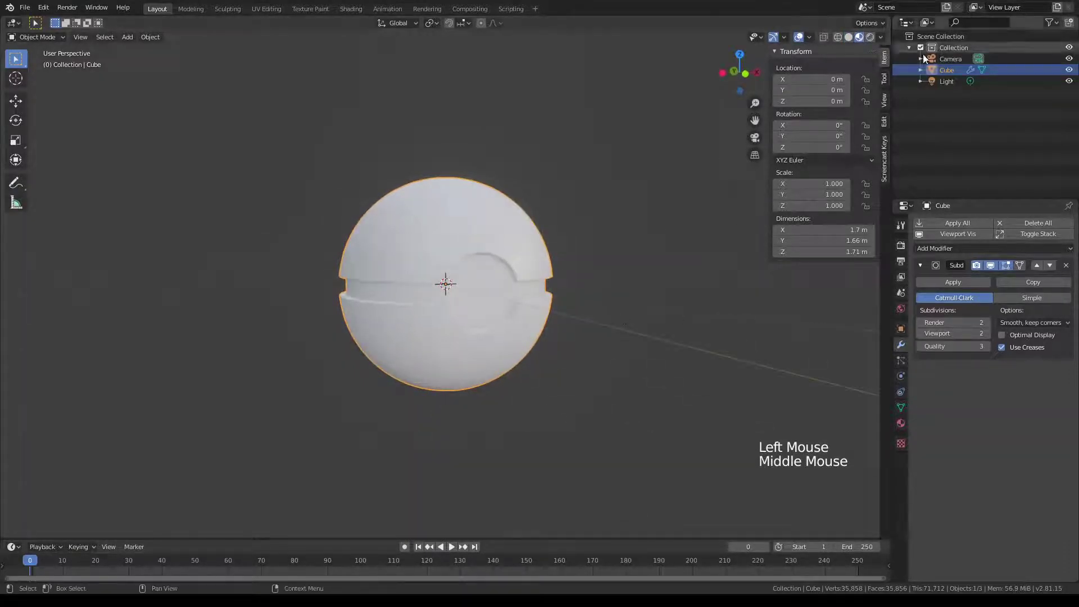
click(872, 44)
click(863, 41)
- Inspect the white and black slots, then make the red Material.002 the active material
click(905, 429)
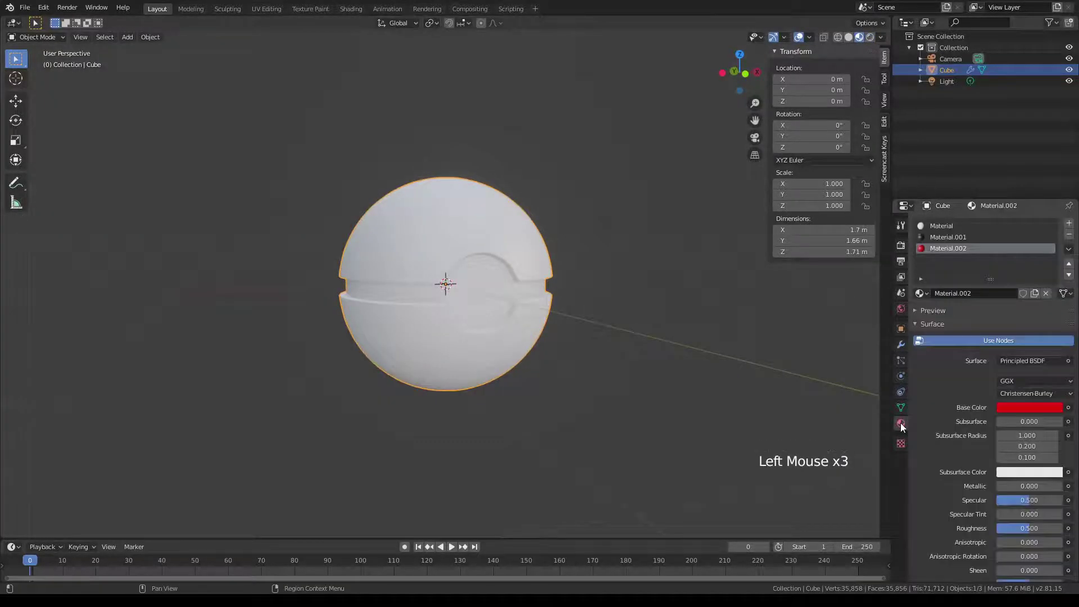
click(944, 235)
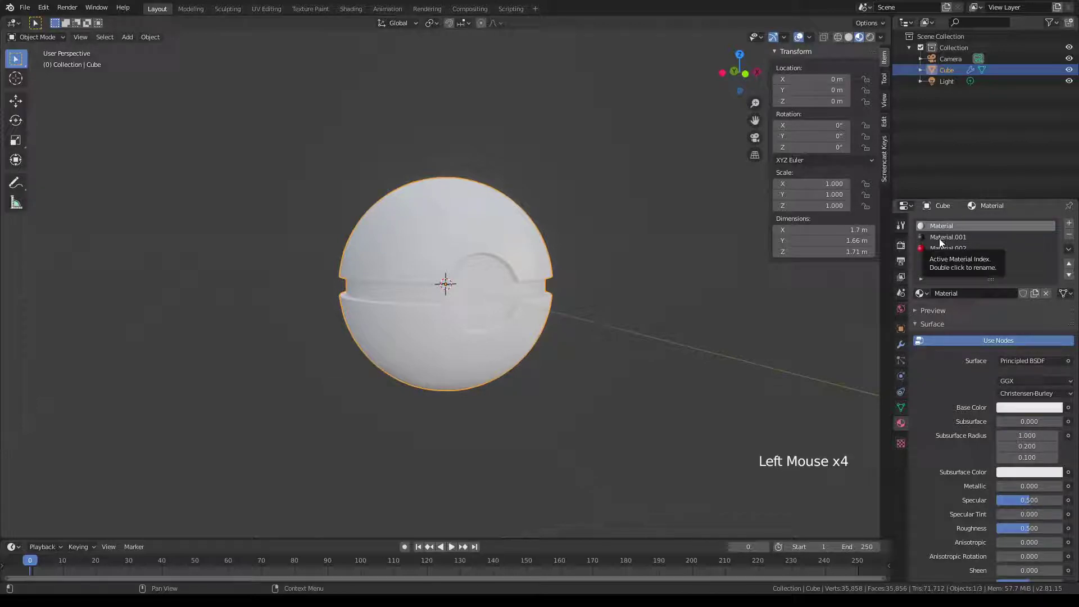
click(942, 242)
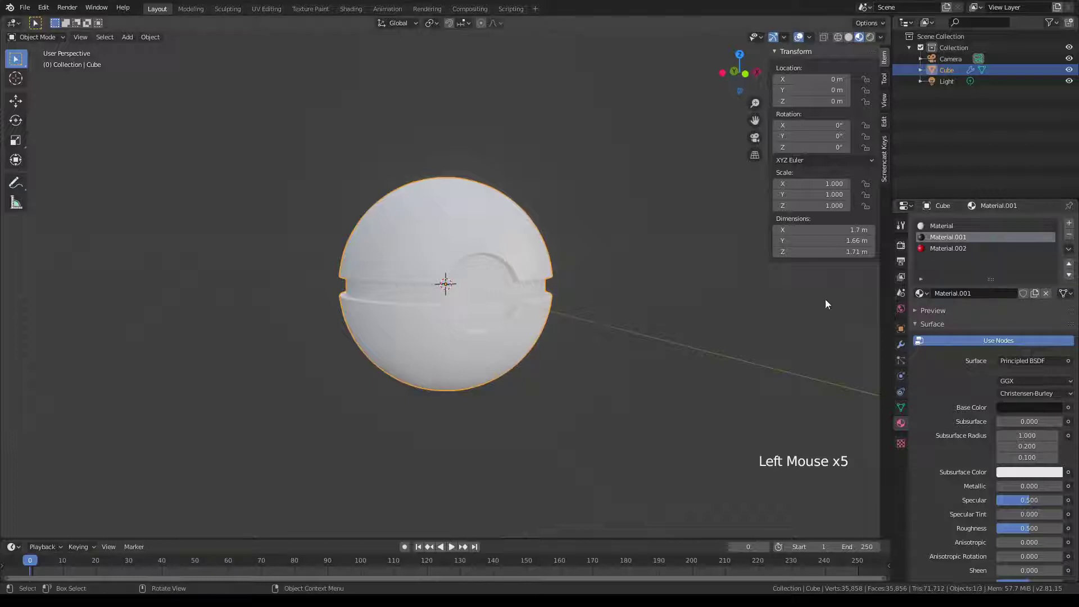
scroll(up, 3)
click(936, 231)
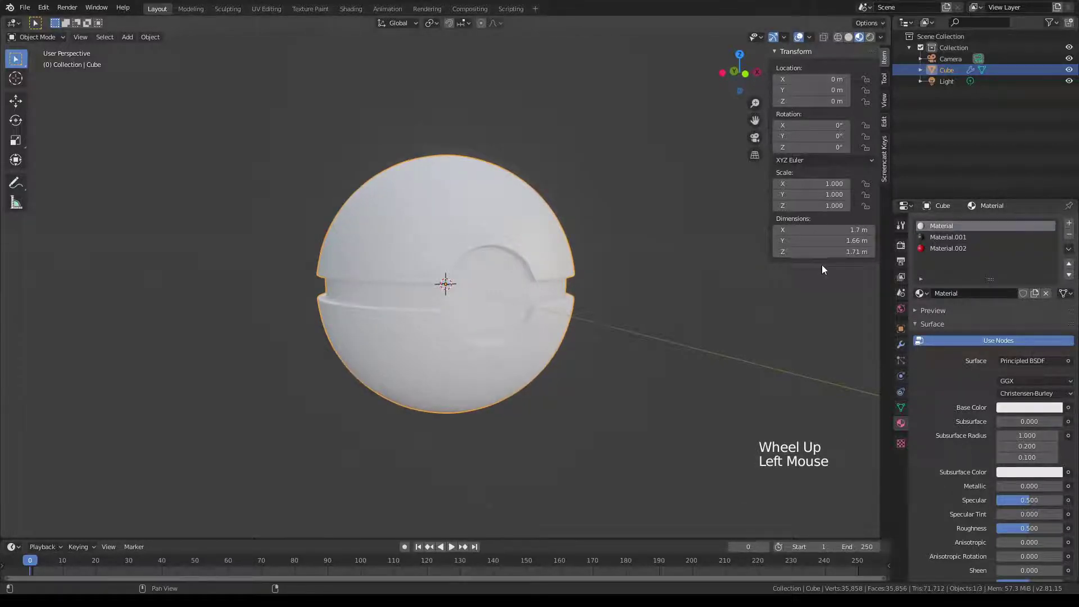
click(960, 255)
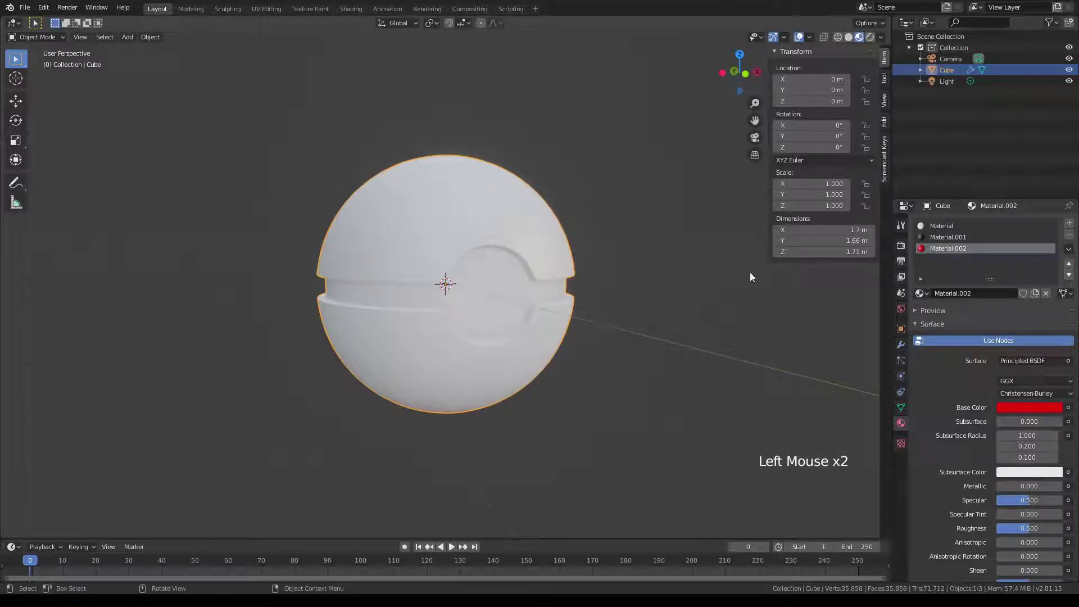
scroll(up, 3)
middle_click(584, 254)
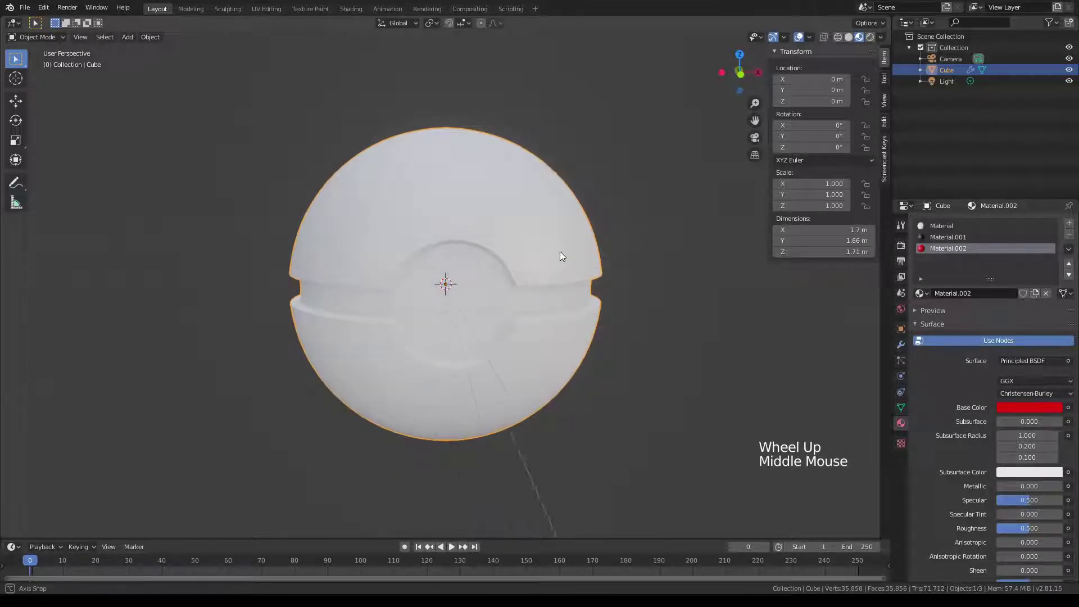
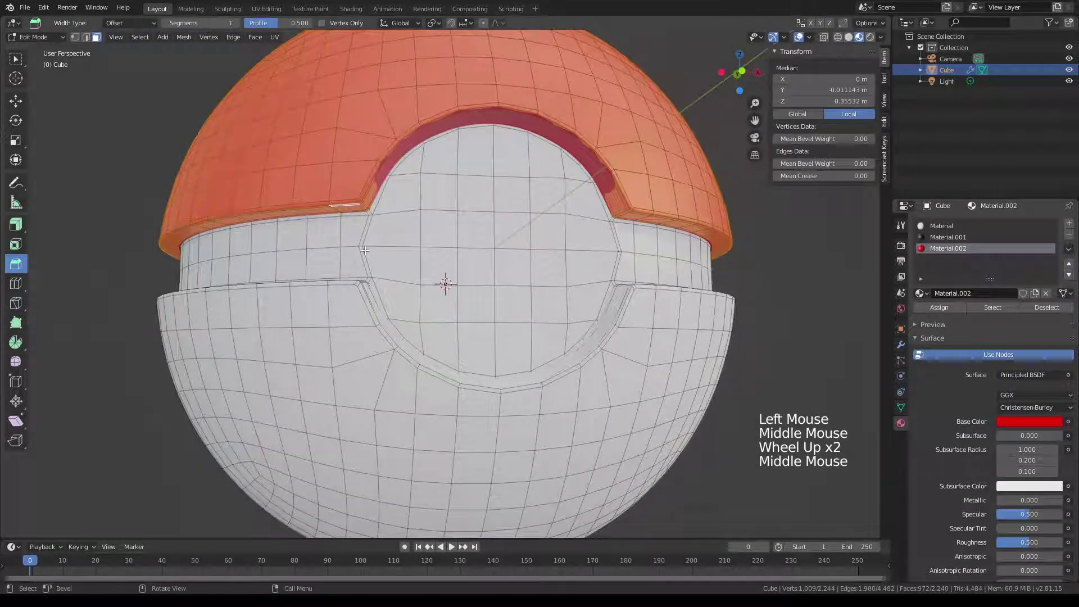
- Loop-select the middle band and the ring around the button in Edit Mode
click(18, 64)
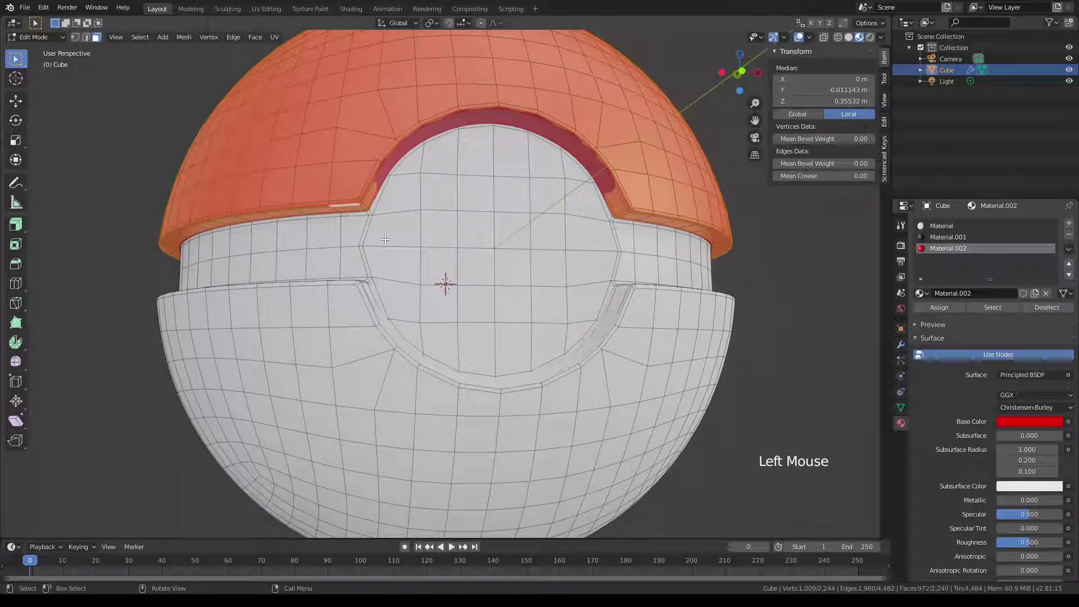
click(368, 229)
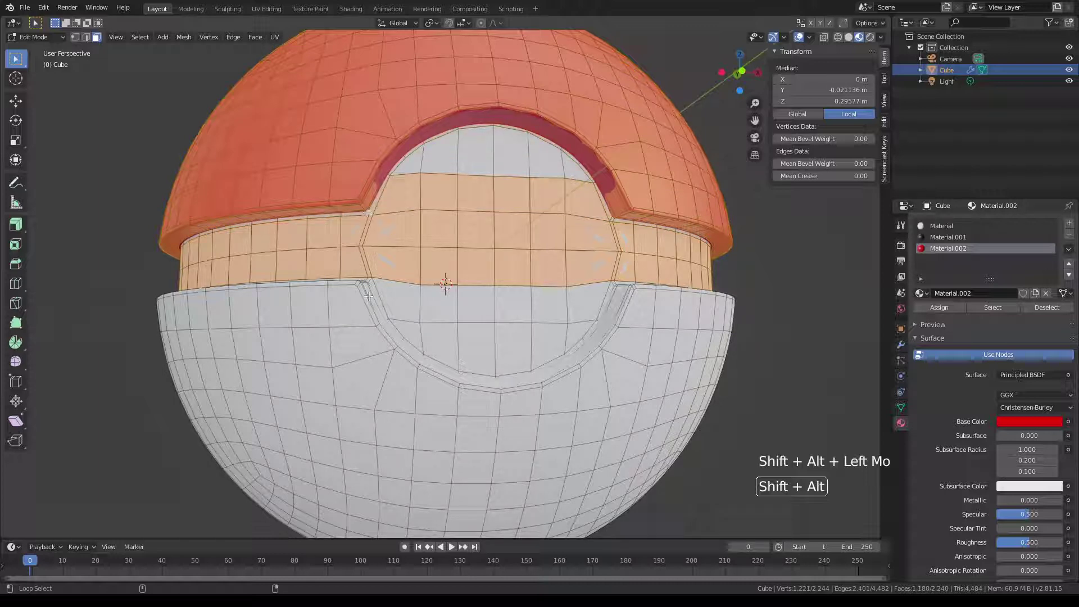
middle_click(436, 317)
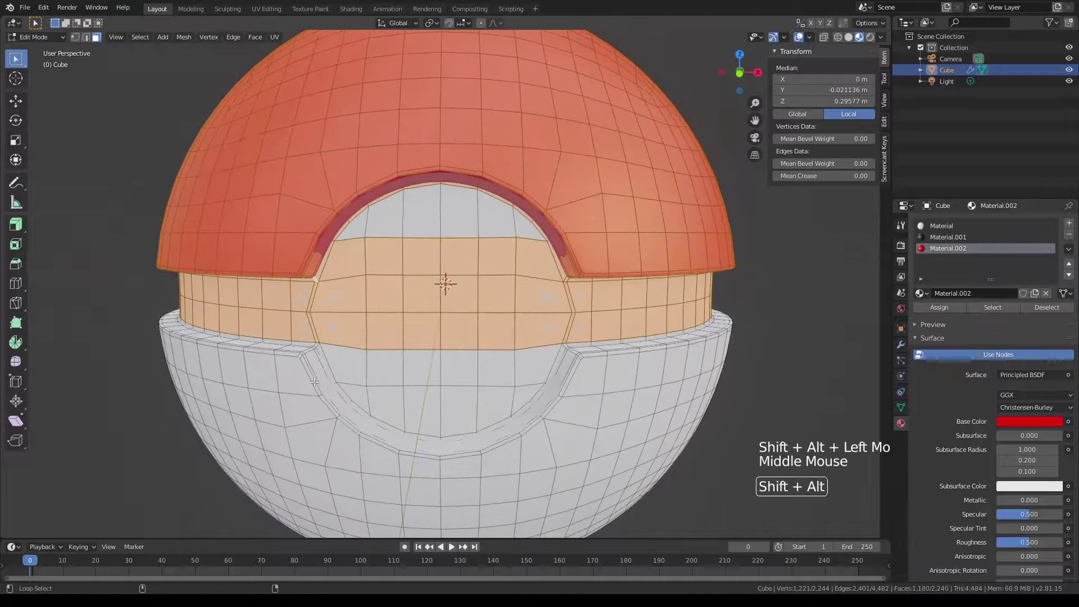
click(317, 343)
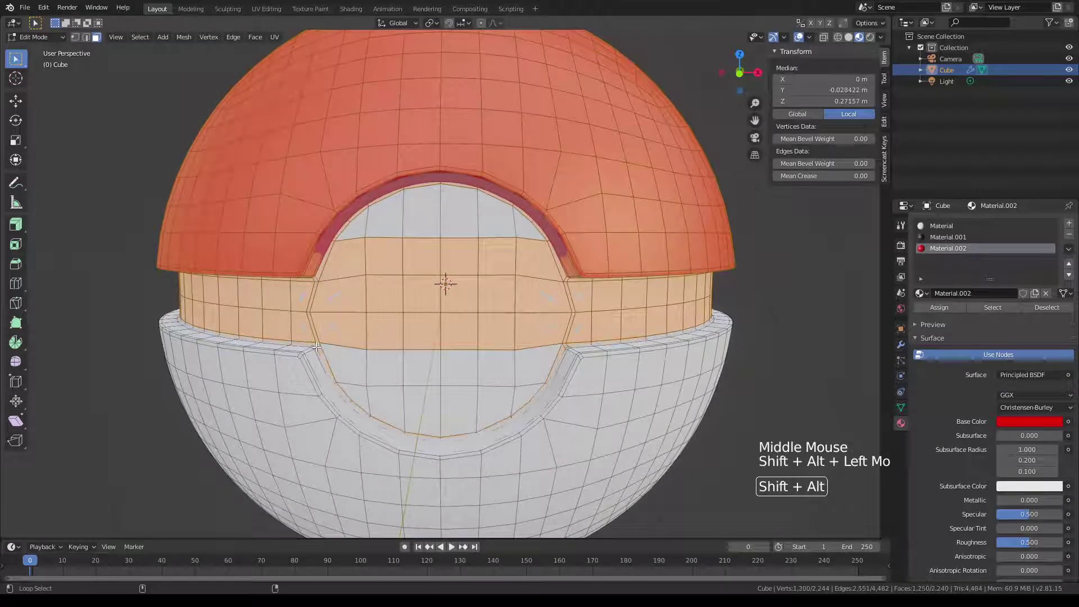
click(902, 351)
click(994, 269)
scroll(up, 3)
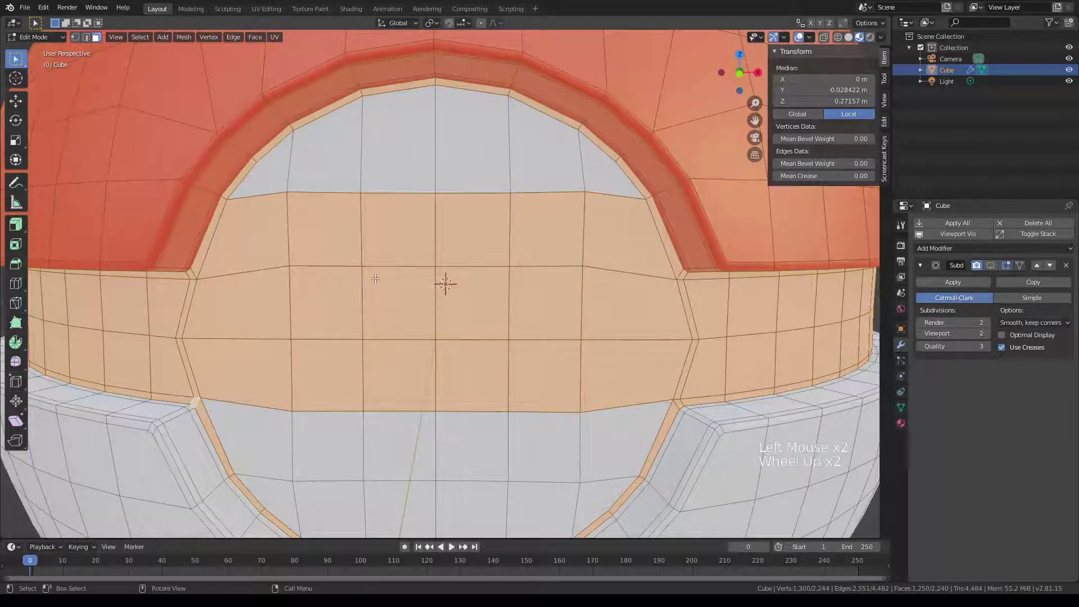
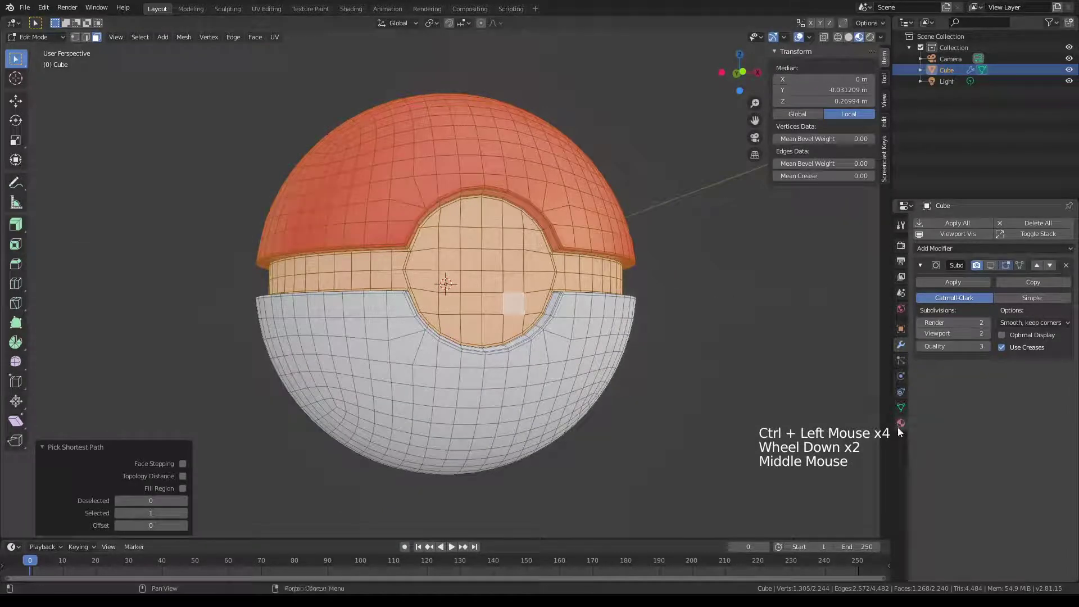
- Assign black Material.001 to the selected faces, then undo the assignment
click(905, 431)
click(956, 245)
click(949, 308)
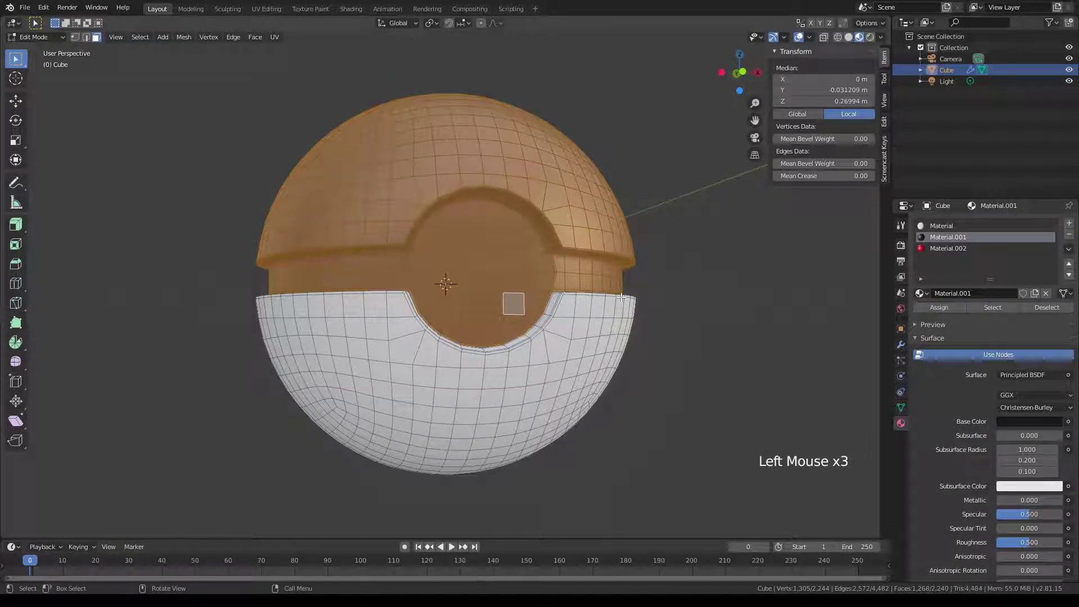
key(ctrl+z)
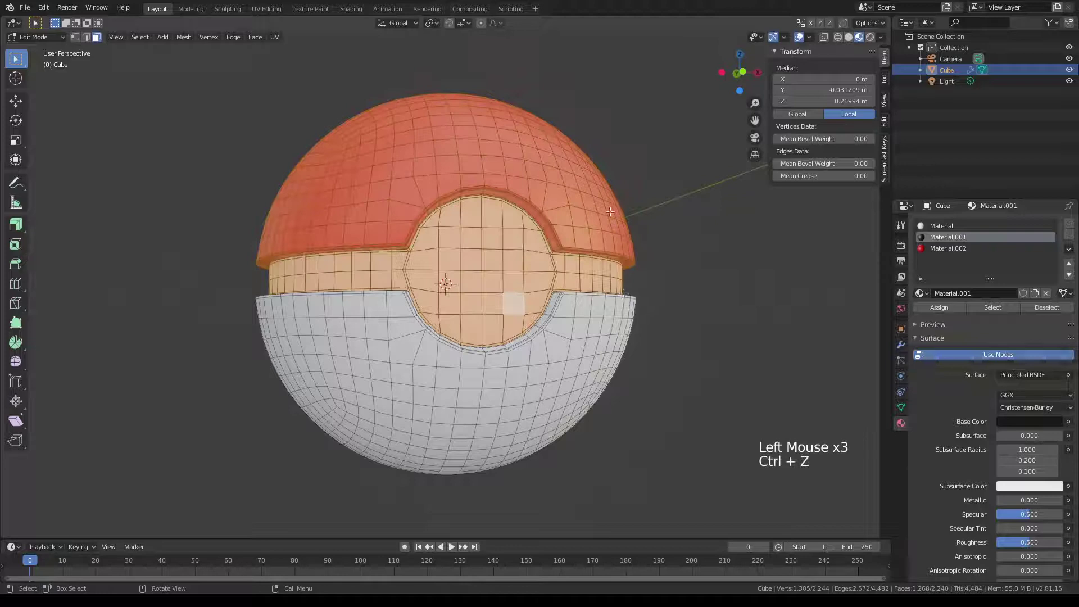
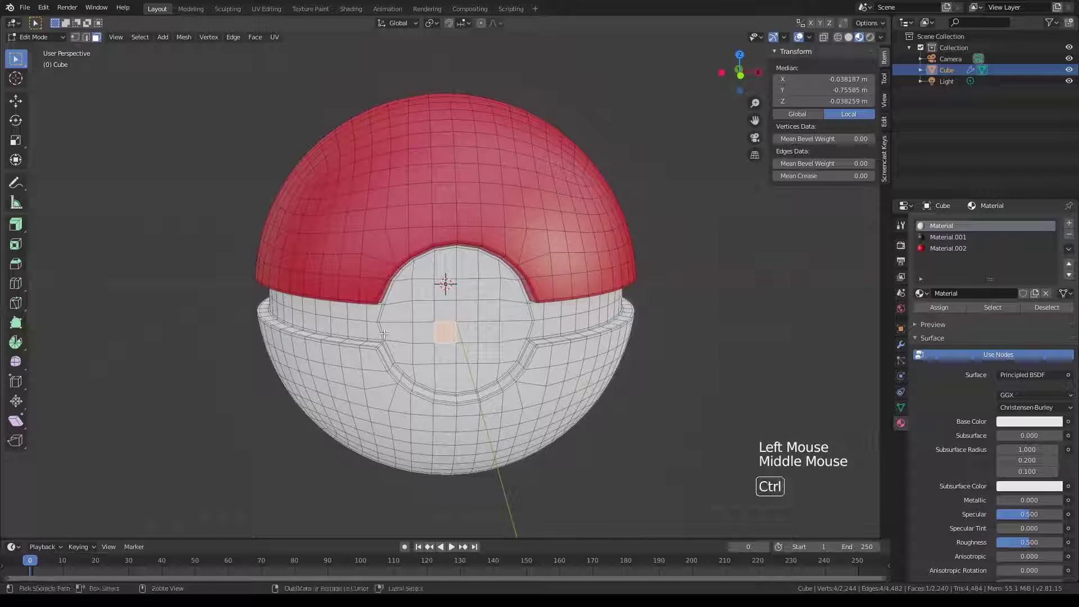
- Select the band face loop and the rim loop around the button recess
click(384, 326)
middle_click(460, 333)
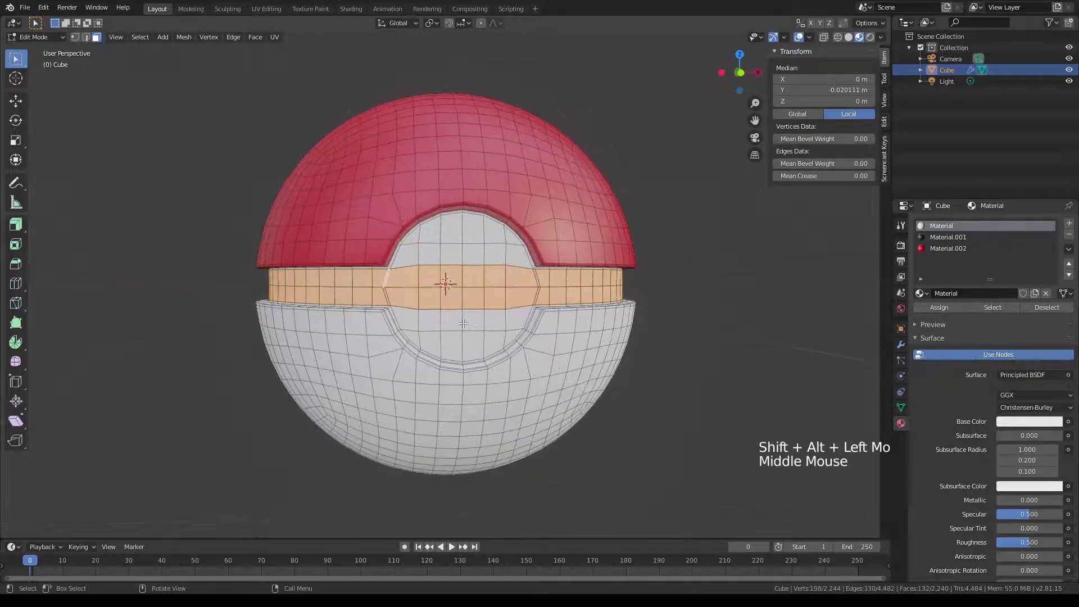
middle_click(474, 328)
scroll(up, 3)
click(241, 315)
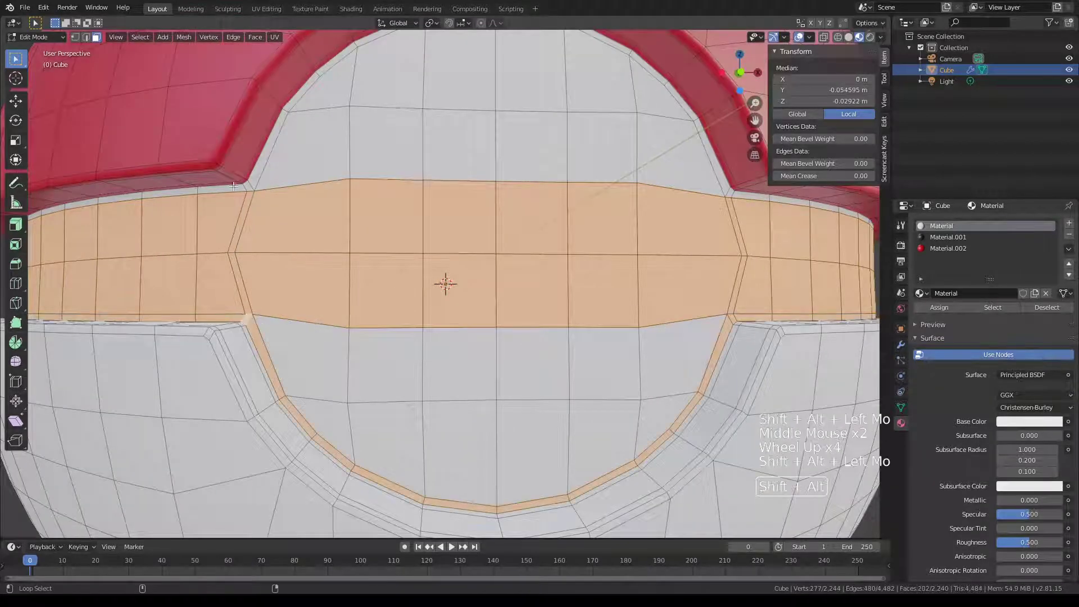
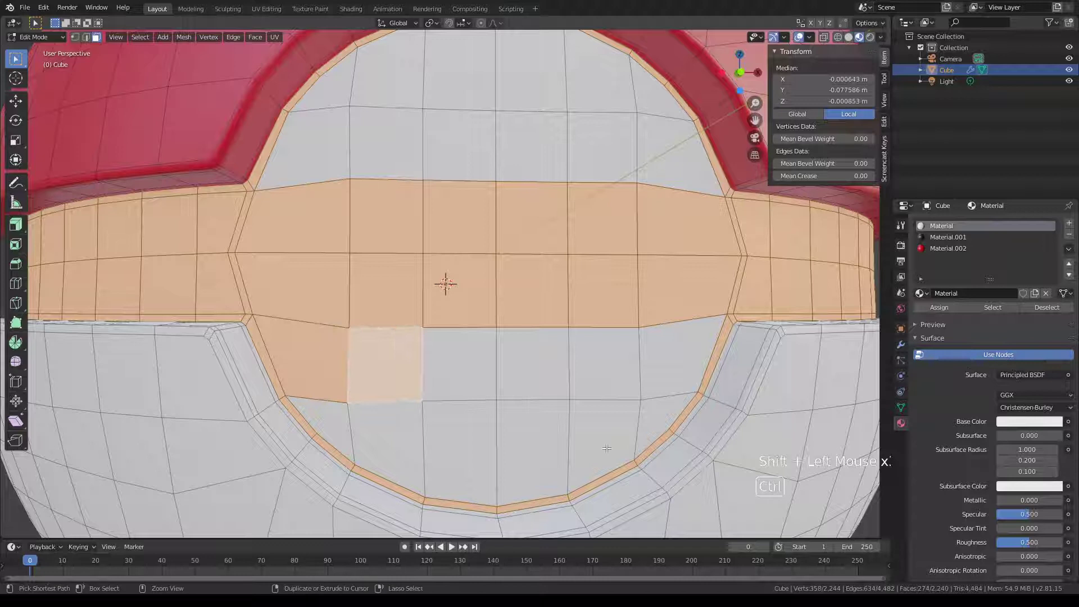
- Extend the selection to fill the whole round button circle
click(676, 409)
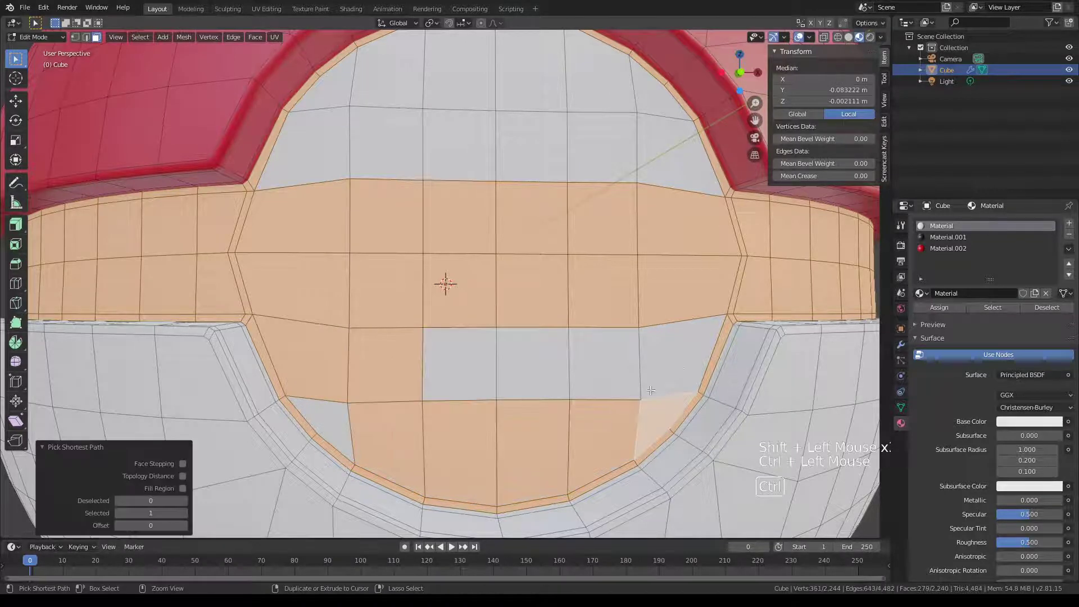
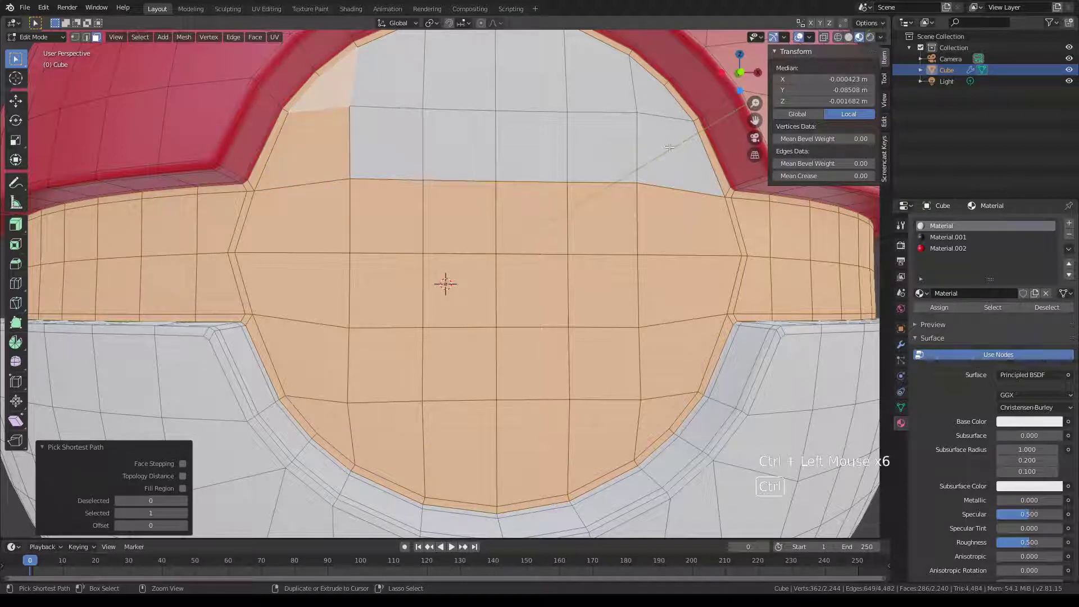
click(663, 97)
click(662, 140)
click(404, 140)
scroll(down, 3)
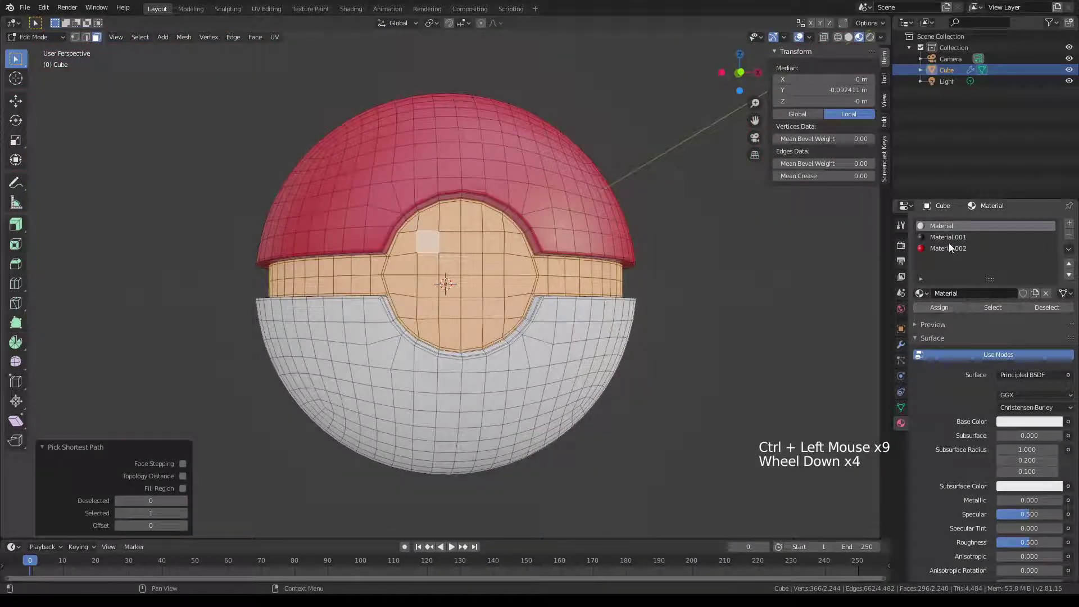
- Assign black Material.001 to the selected band and button faces
click(954, 244)
click(942, 316)
middle_click(561, 307)
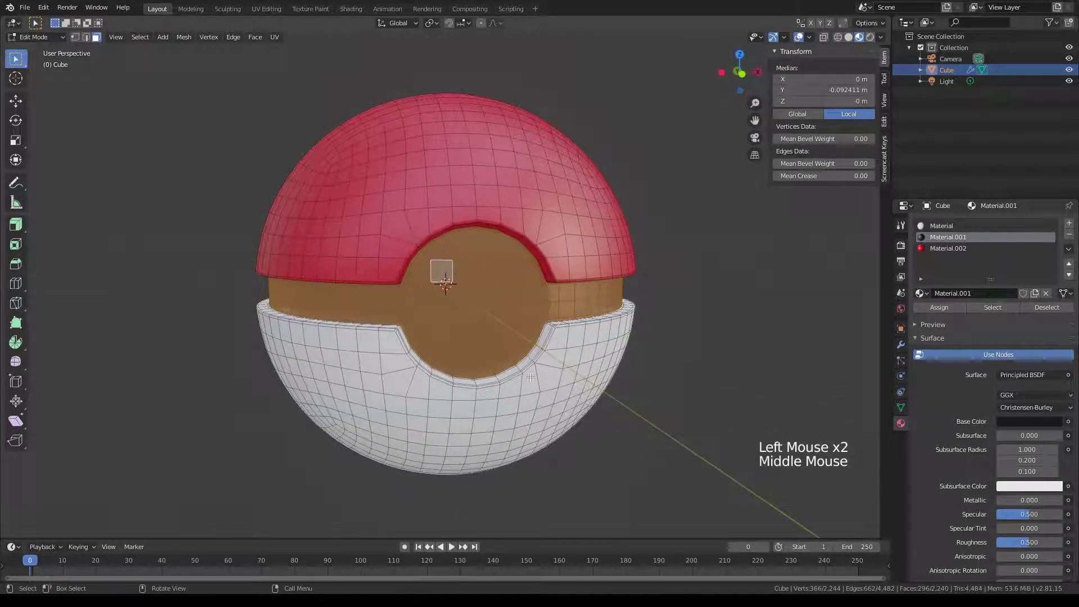
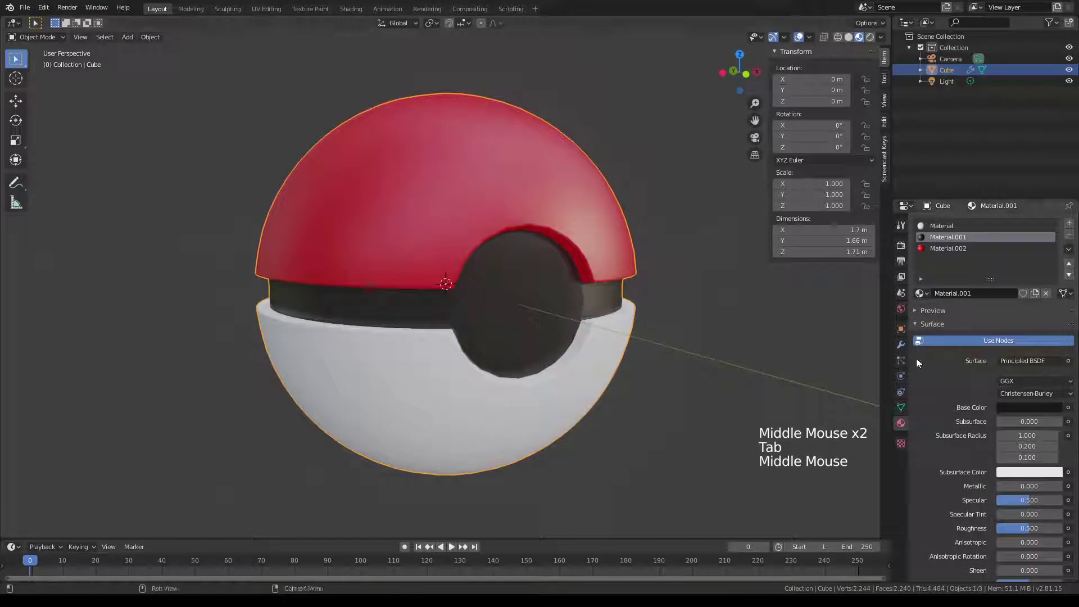
- Enable the Subdivision Surface modifier's viewport display and inspect the smoothed tricolour ball
double_click(910, 349)
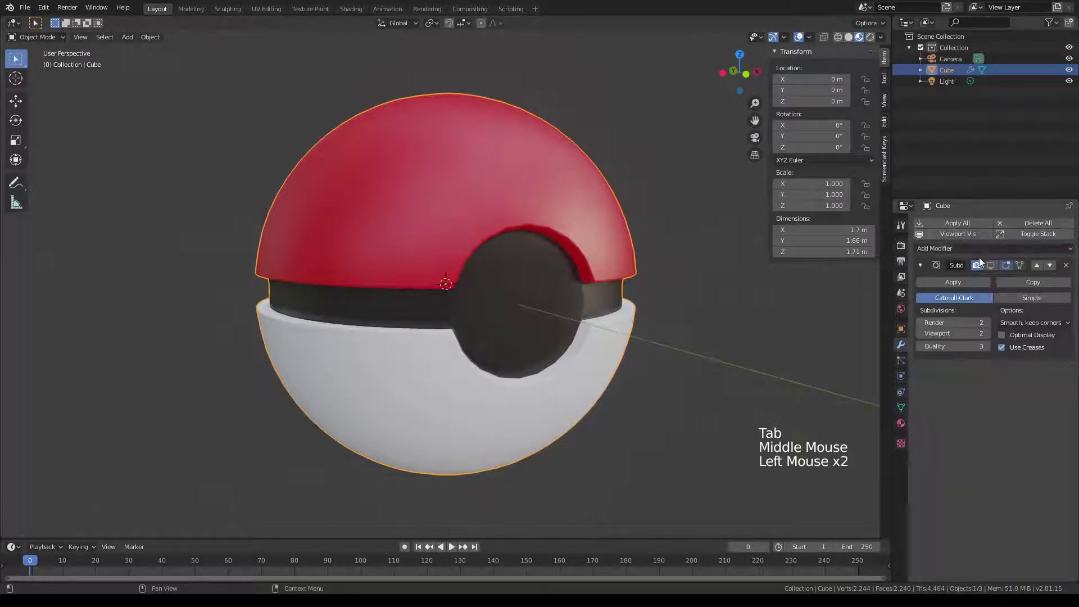
click(991, 271)
middle_click(648, 299)
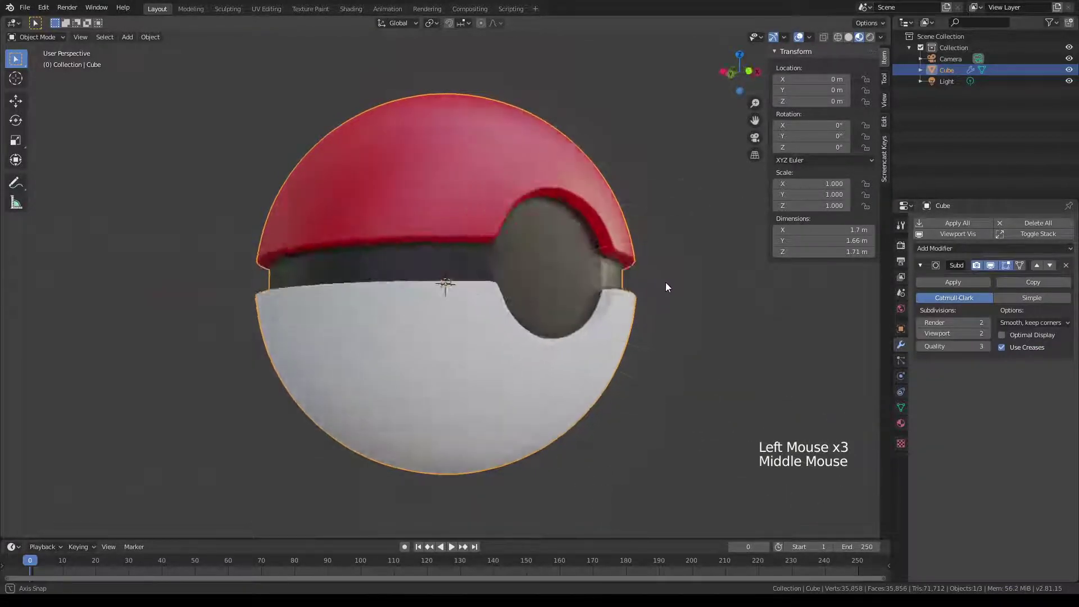
scroll(down, 3)
middle_click(659, 301)
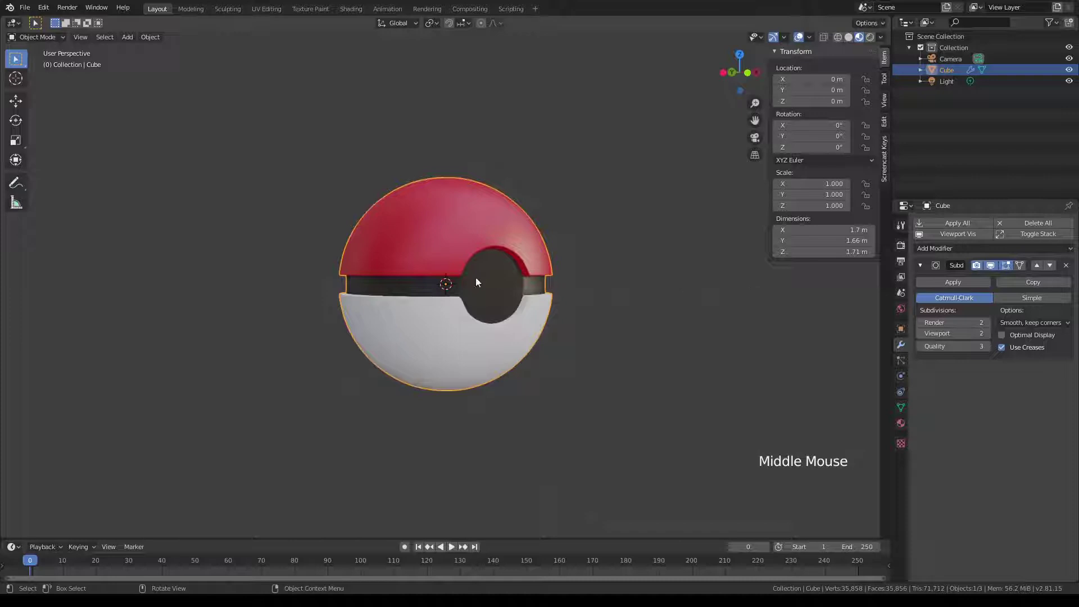
- Add a cylinder mesh and scale it down to match the button opening in front view
click(136, 40)
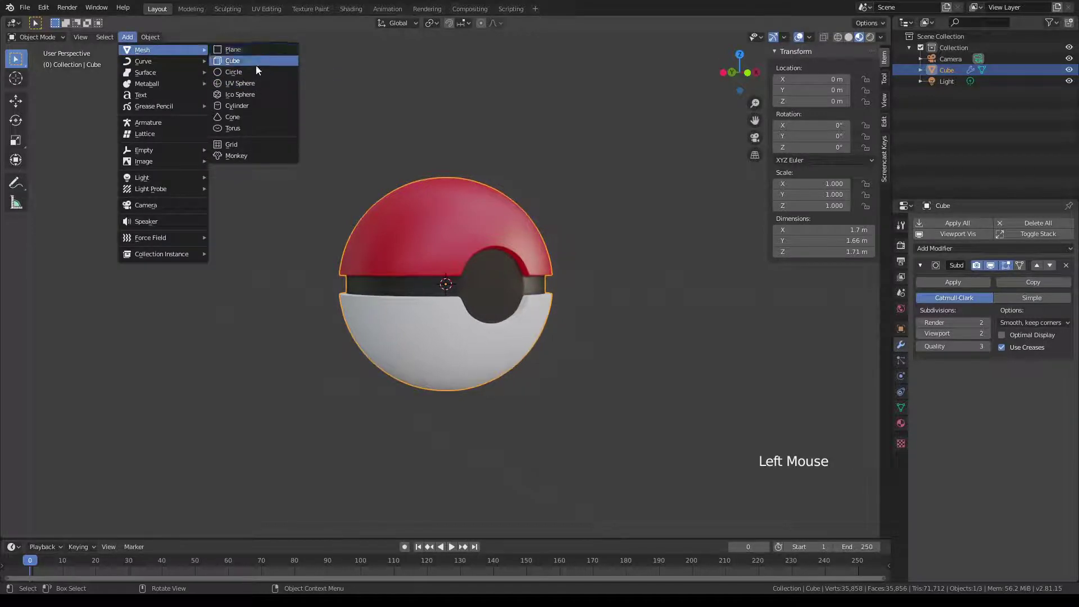
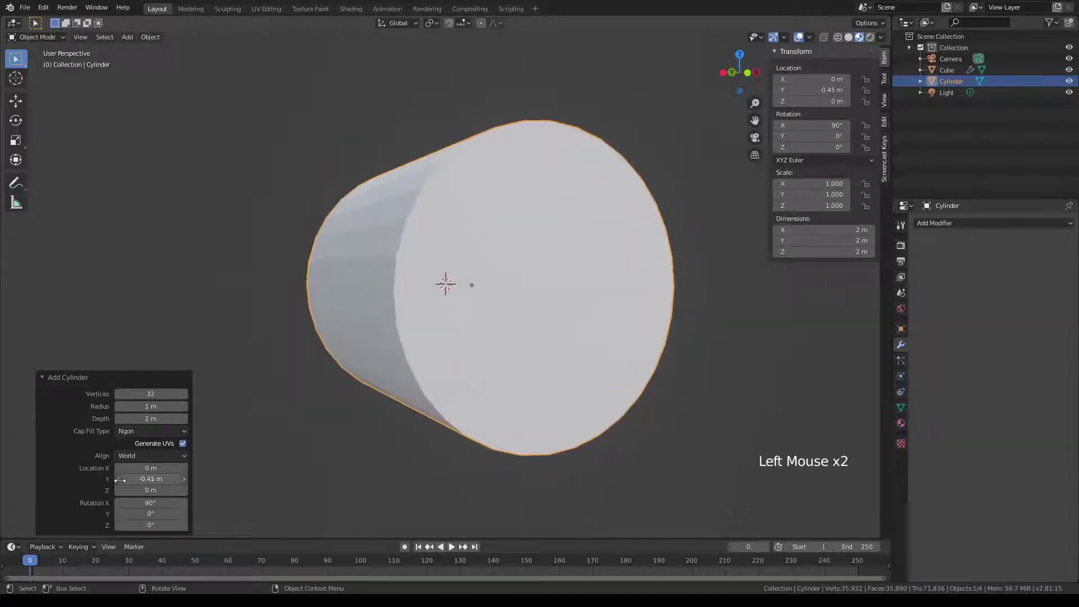
key(s)
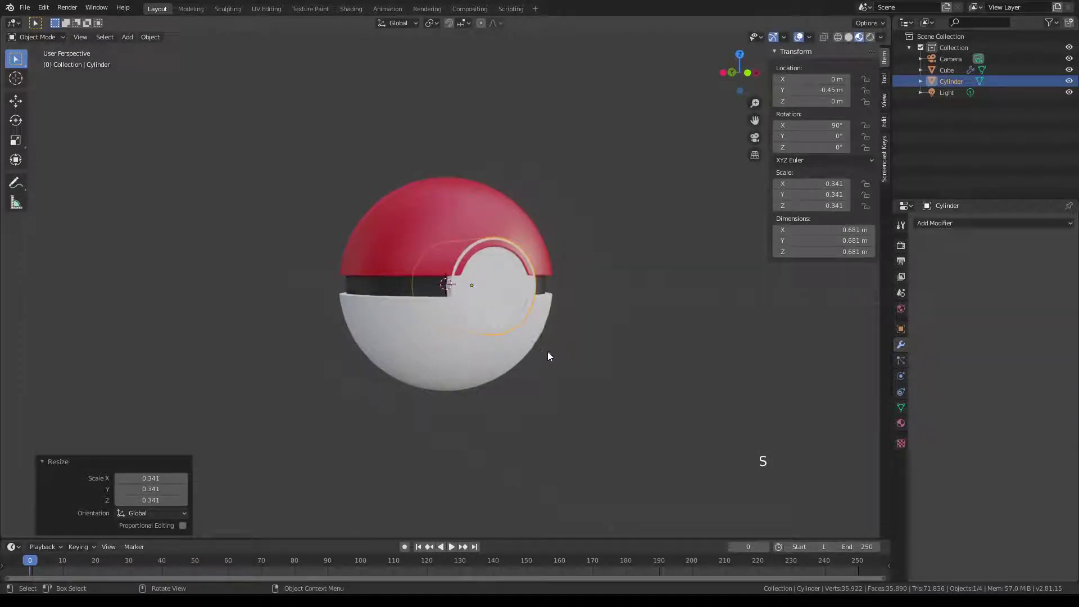
key(KP_1)
key(s)
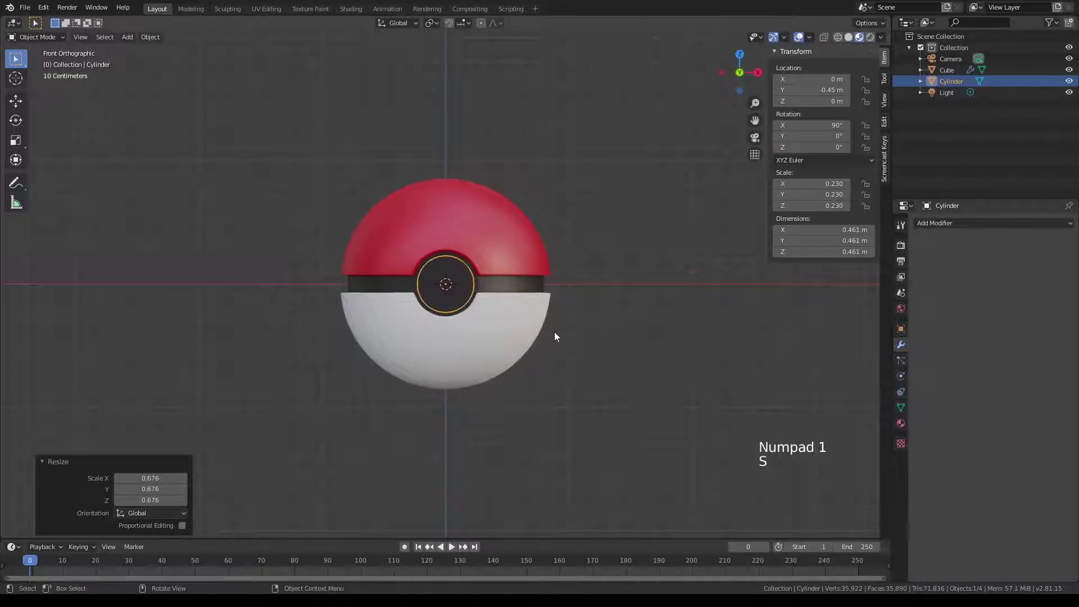
- Move the cylinder along its axis out to the ball's front face
key(g)
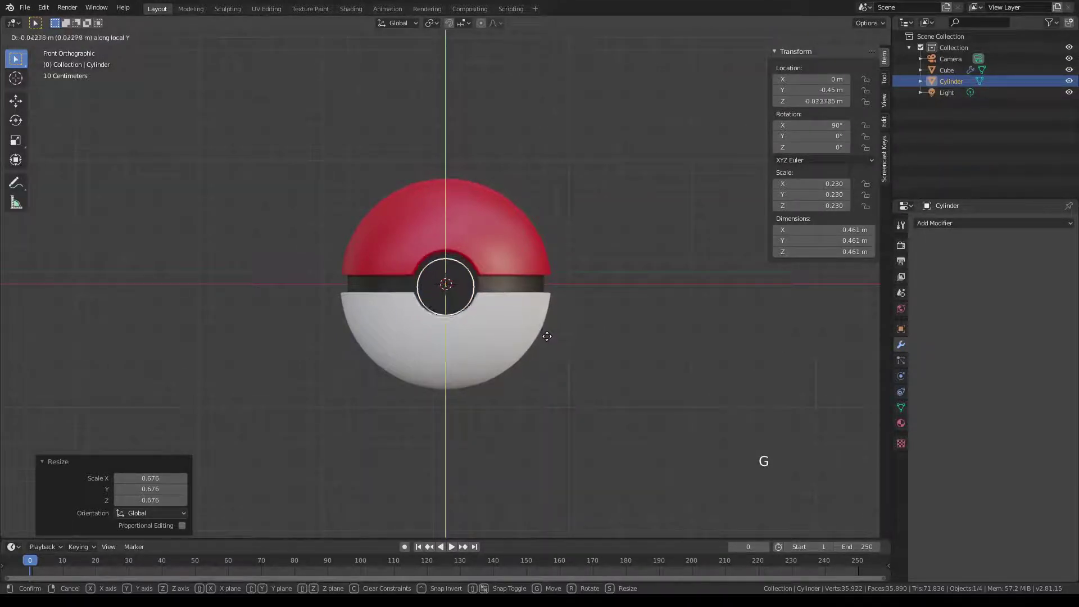
key(g)
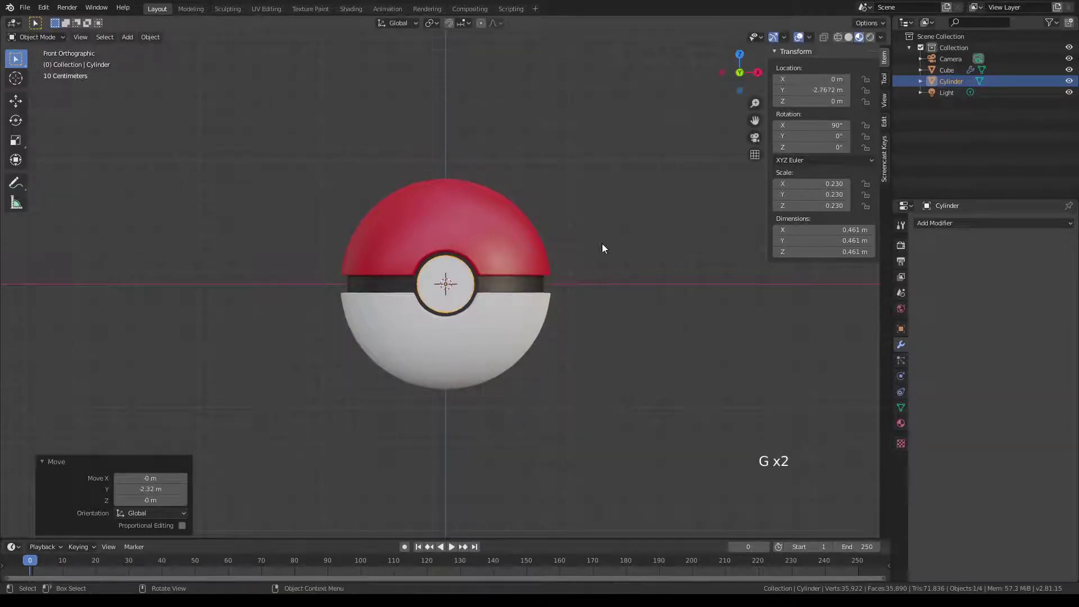
middle_click(510, 335)
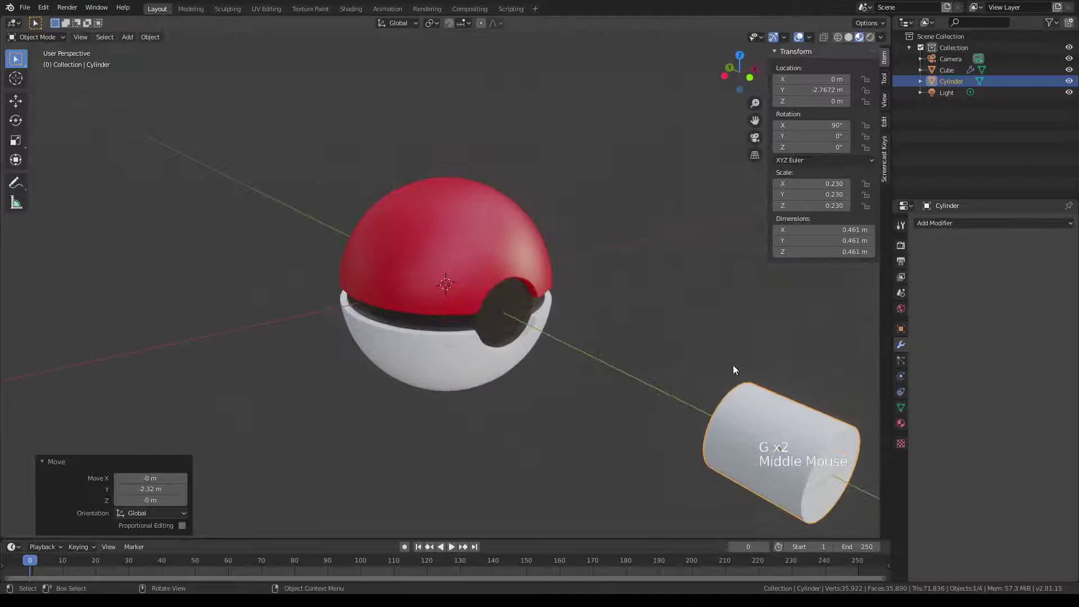
scroll(down, 3)
key(g)
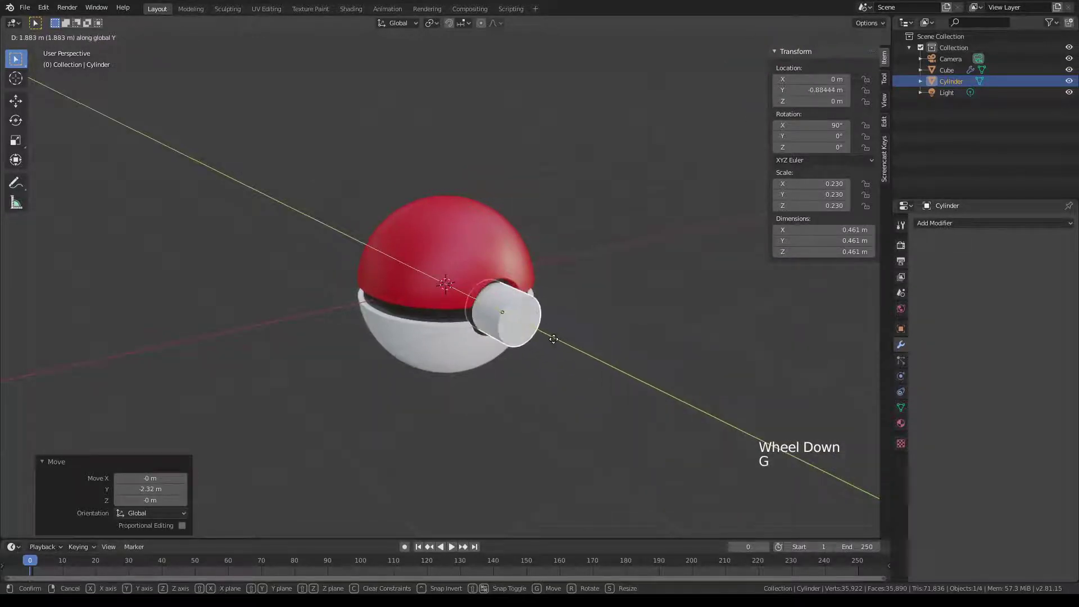
middle_click(607, 351)
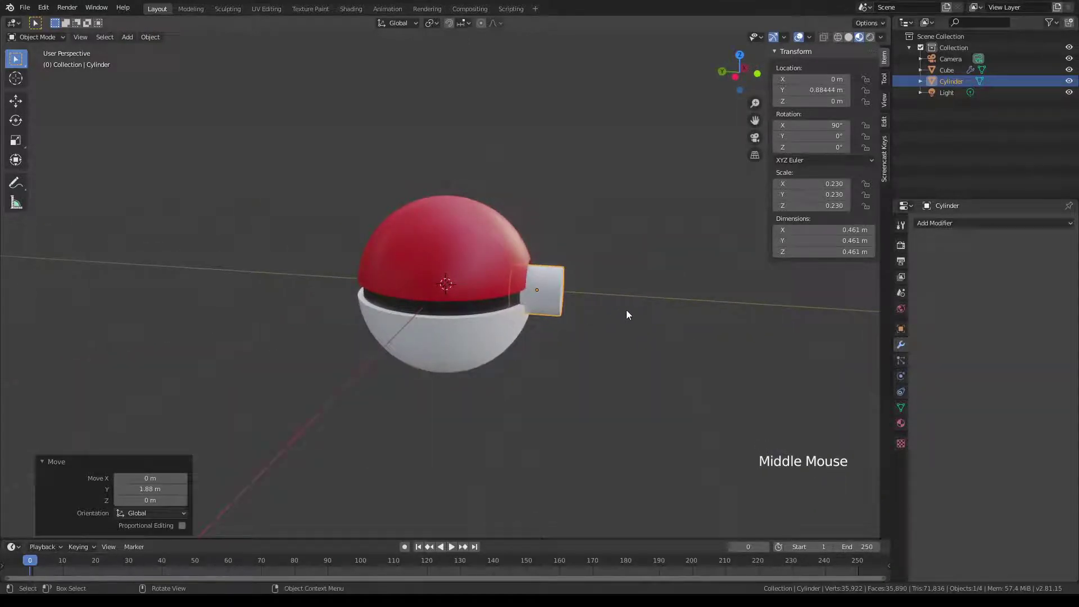
- Flatten the cylinder into a thin disc and seat it into the button recess
key(s)
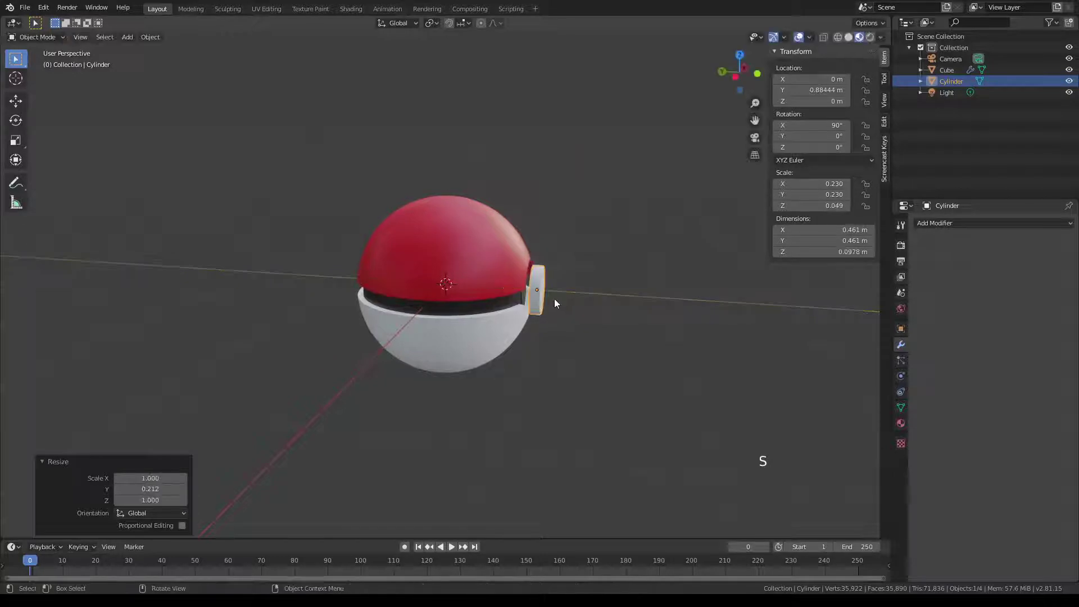
scroll(up, 3)
middle_click(598, 291)
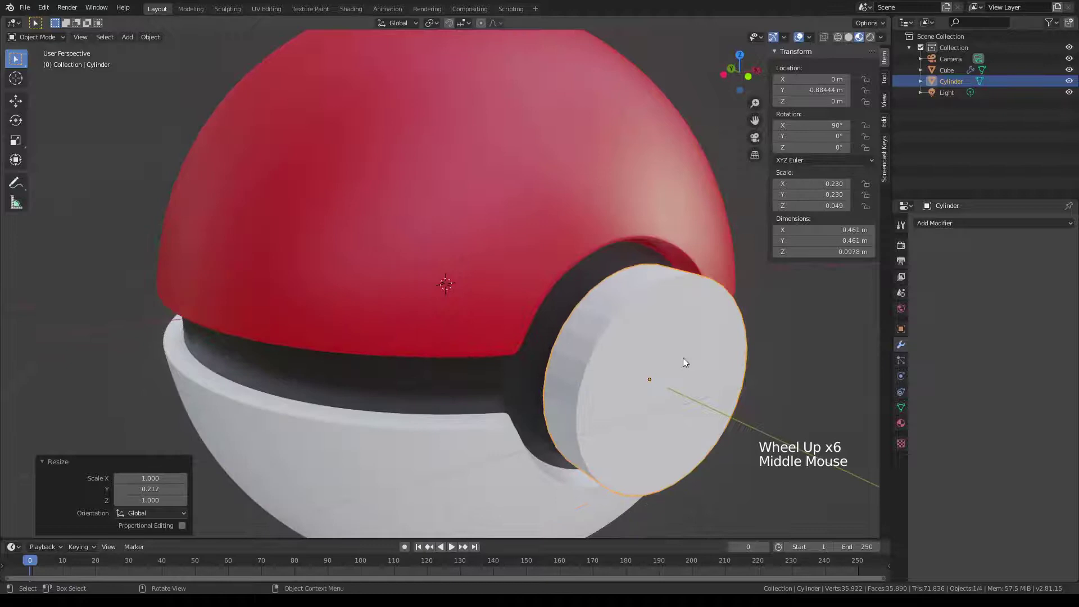
click(685, 360)
scroll(down, 3)
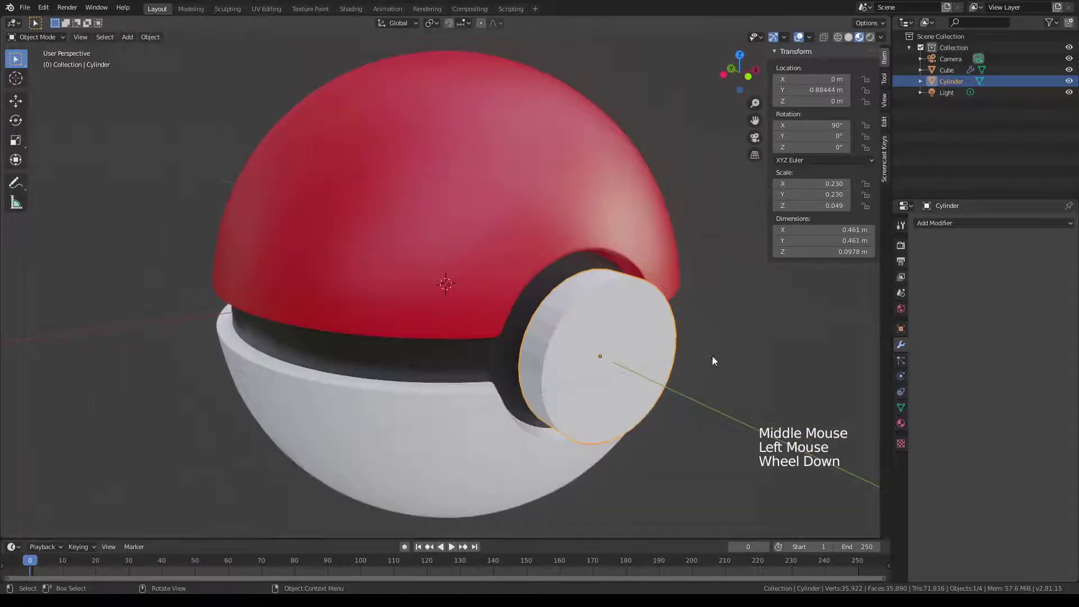
key(g)
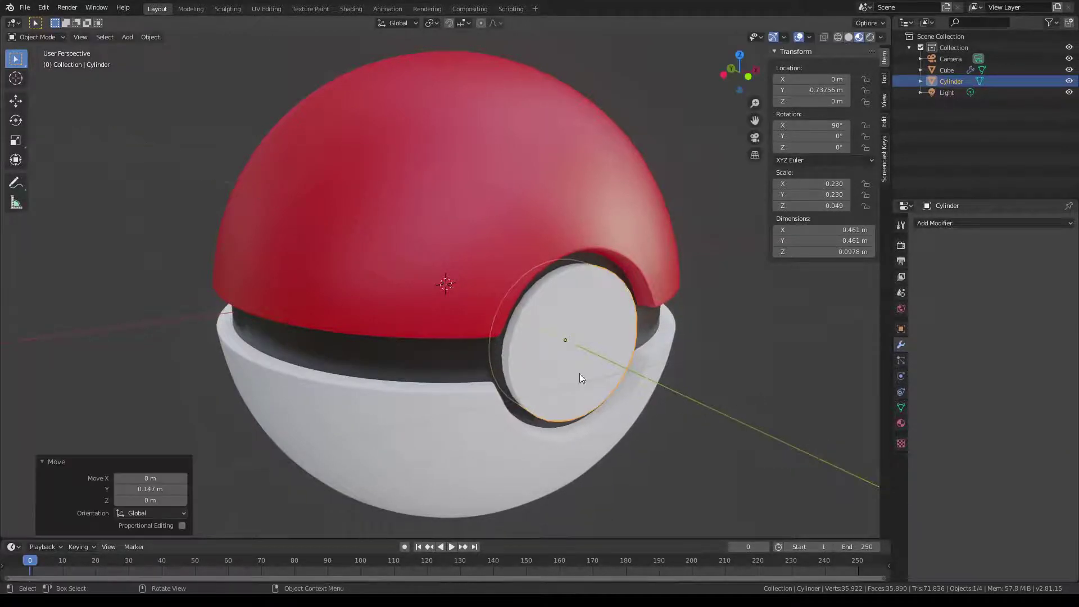
- Shrink the button disc slightly and check it from an angle
key(Tab)
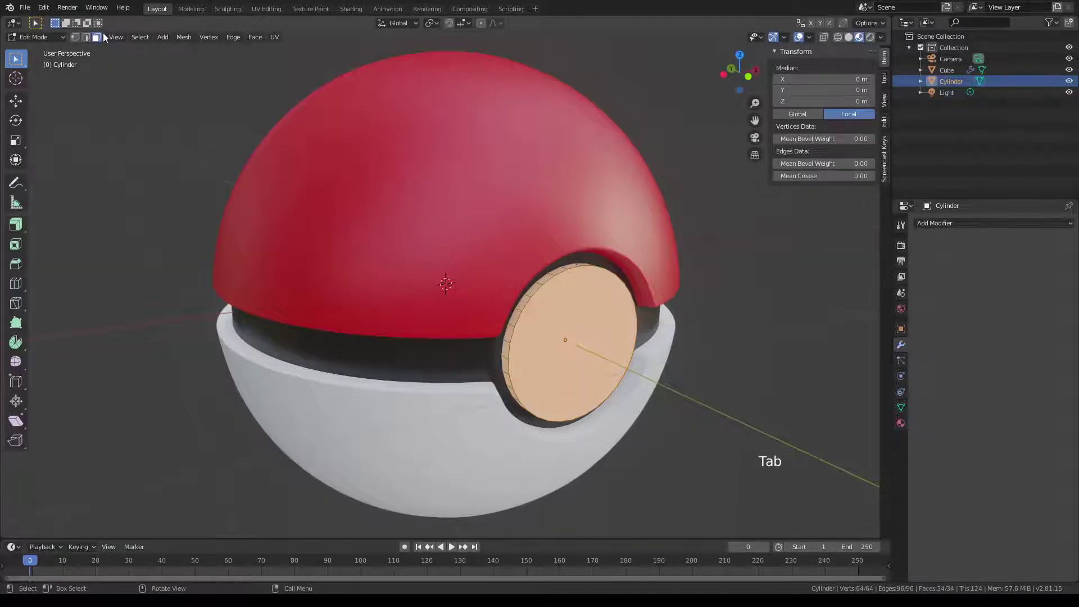
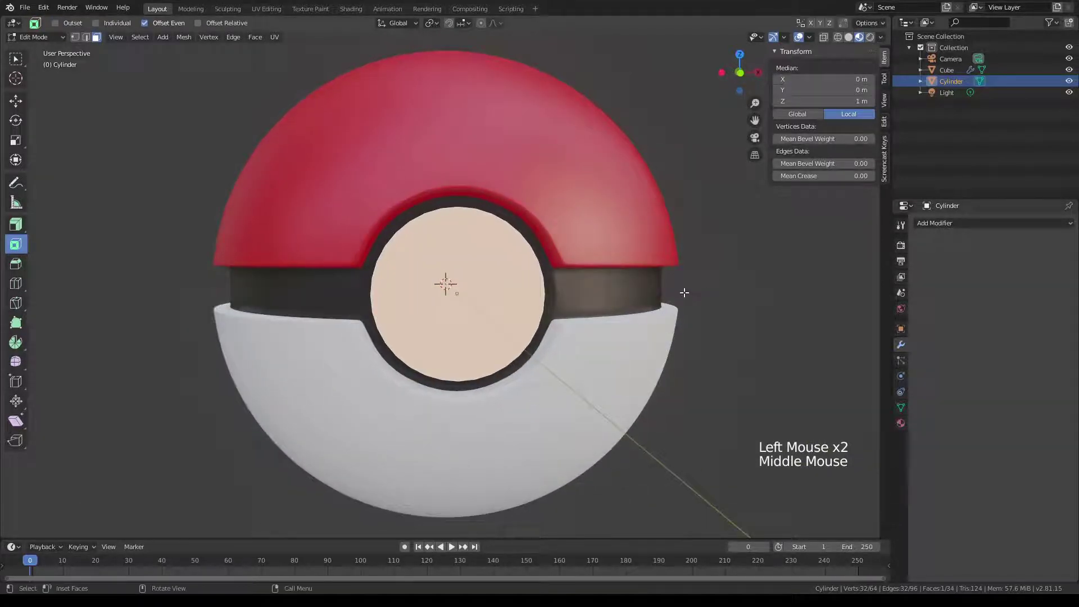
key(Tab)
key(KP_1)
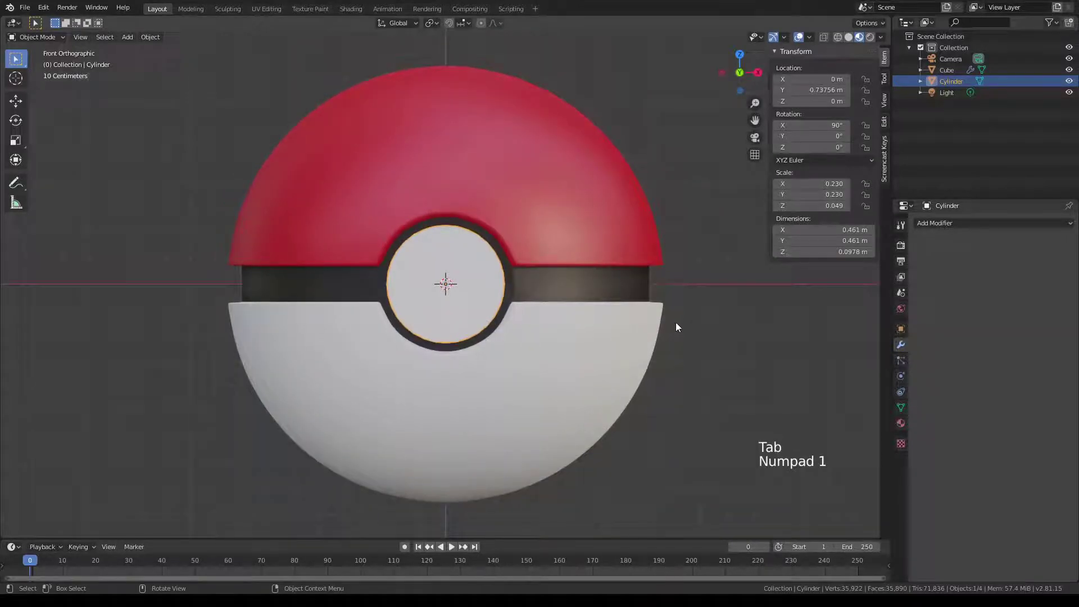
key(s)
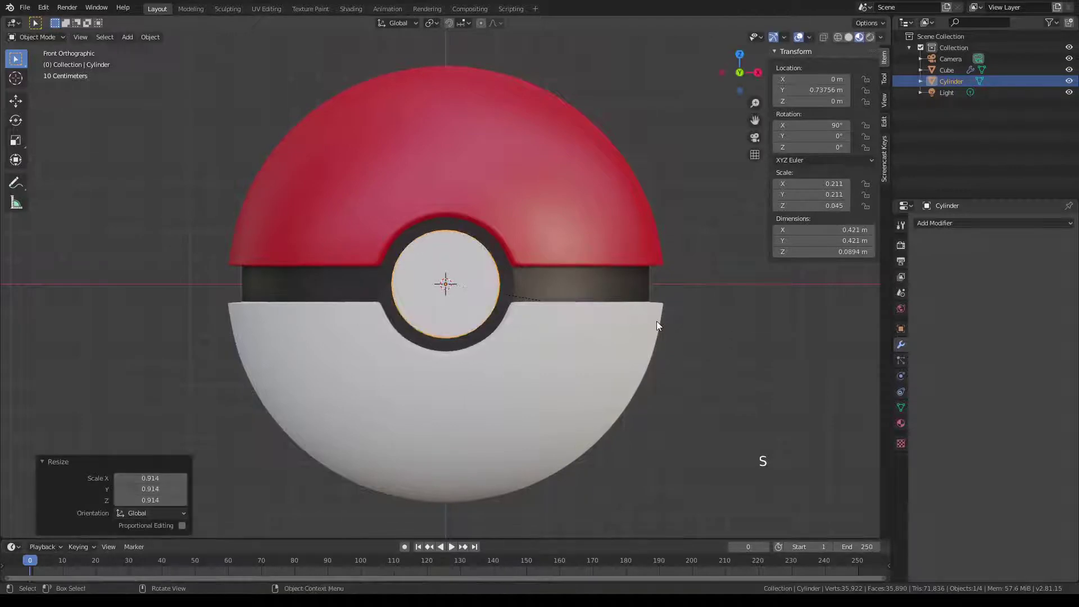
middle_click(566, 309)
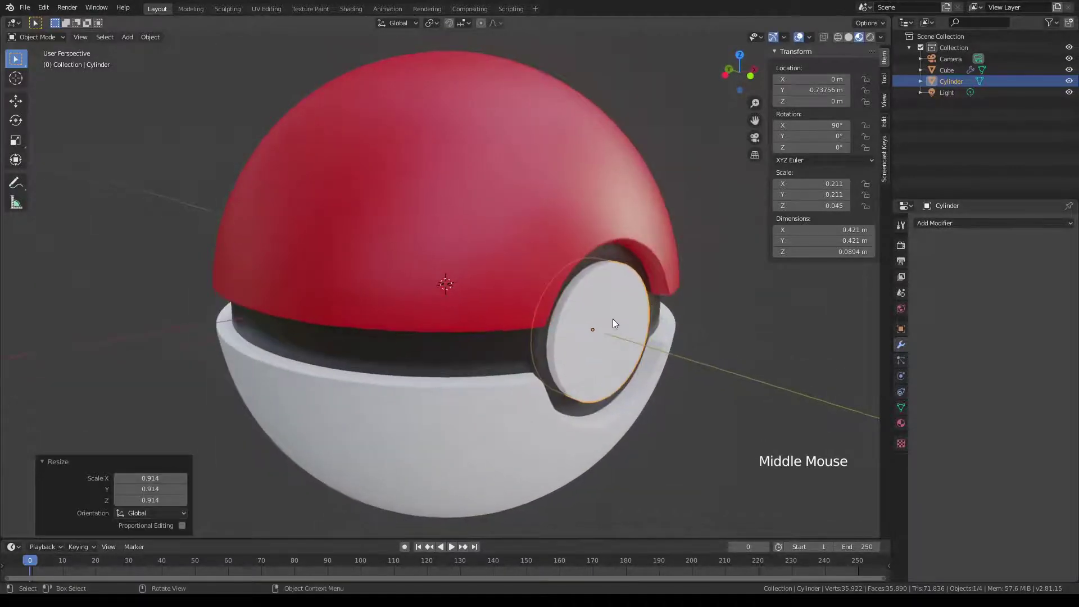
- Inset the disc's front face, scale the inner circle down and start extruding it inward
key(Tab)
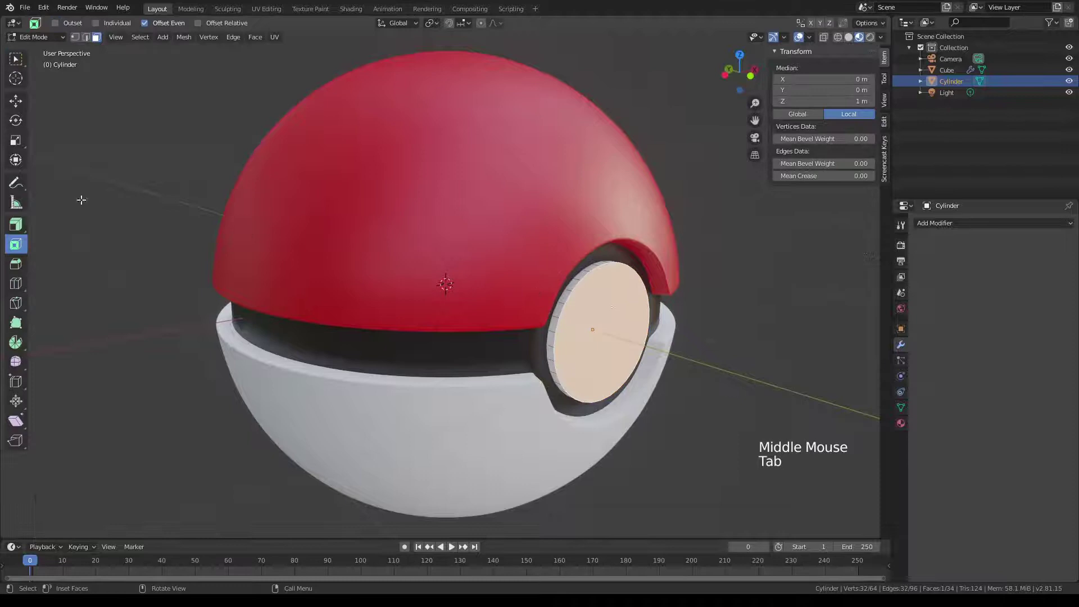
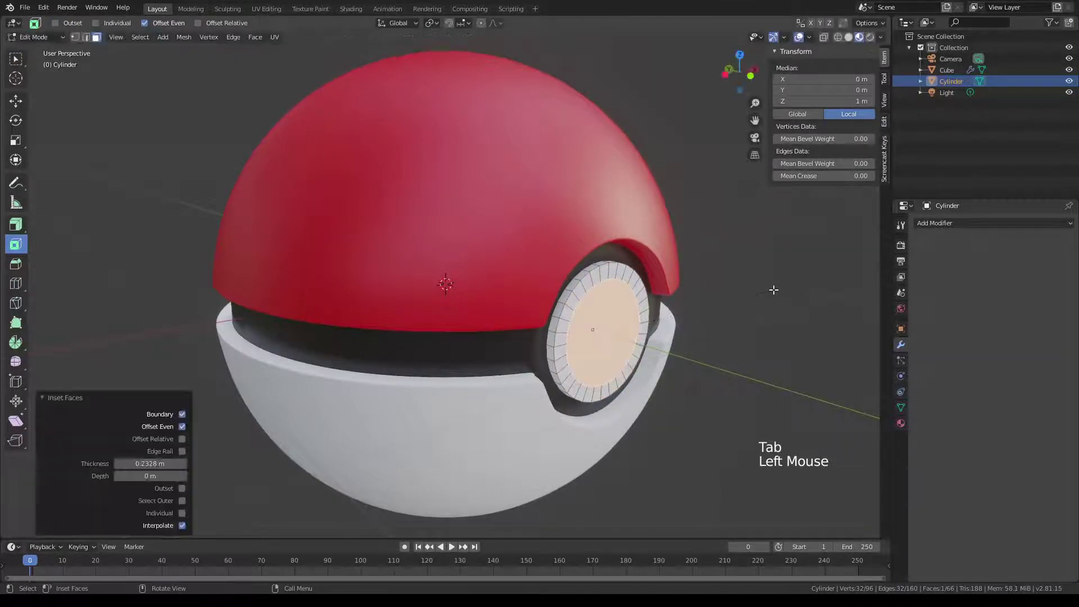
key(KP_1)
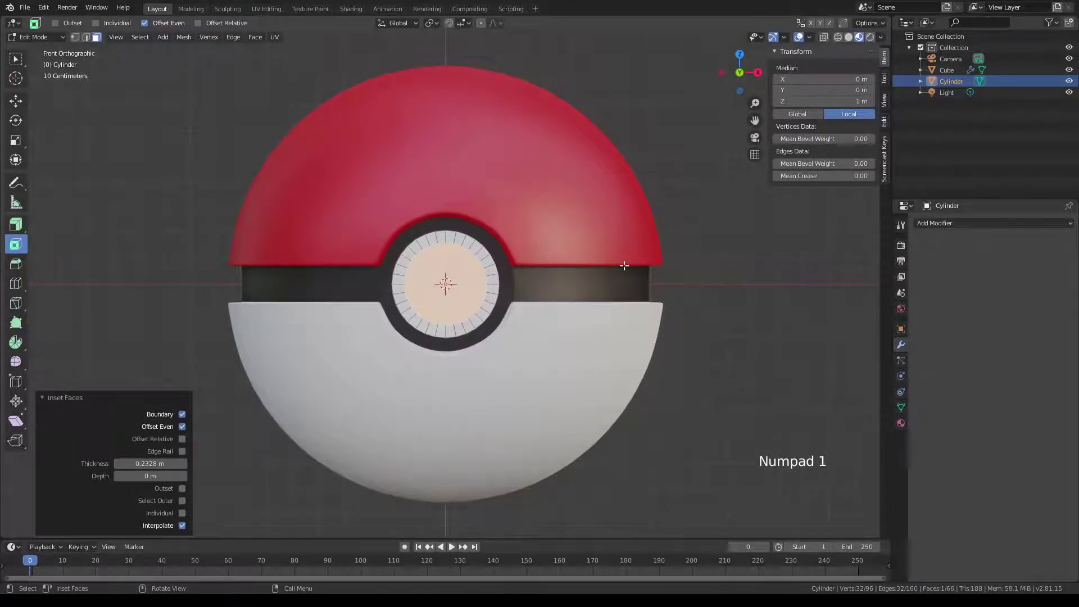
key(s)
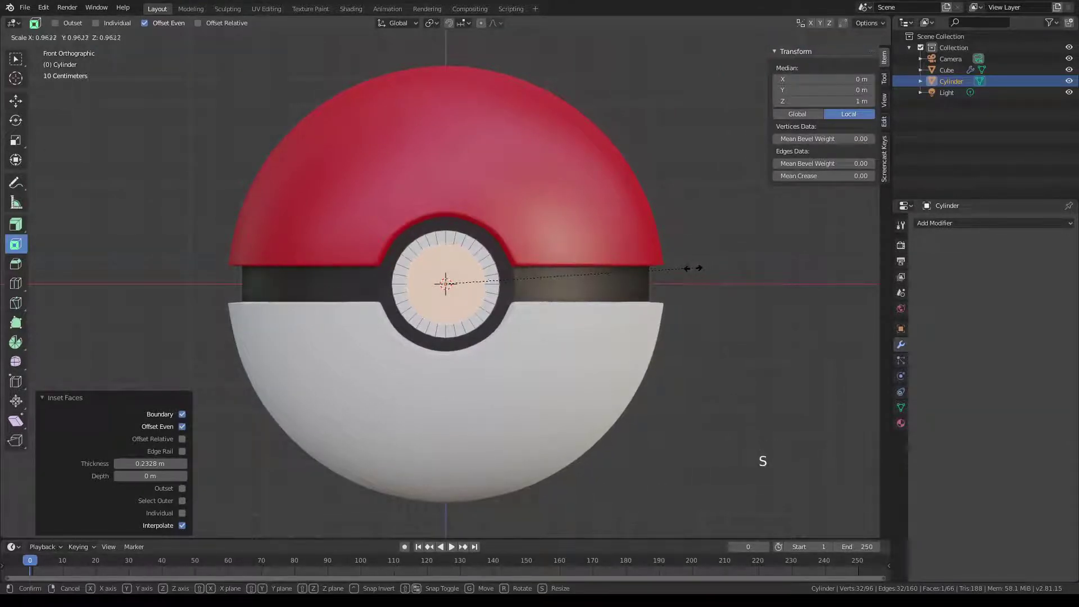
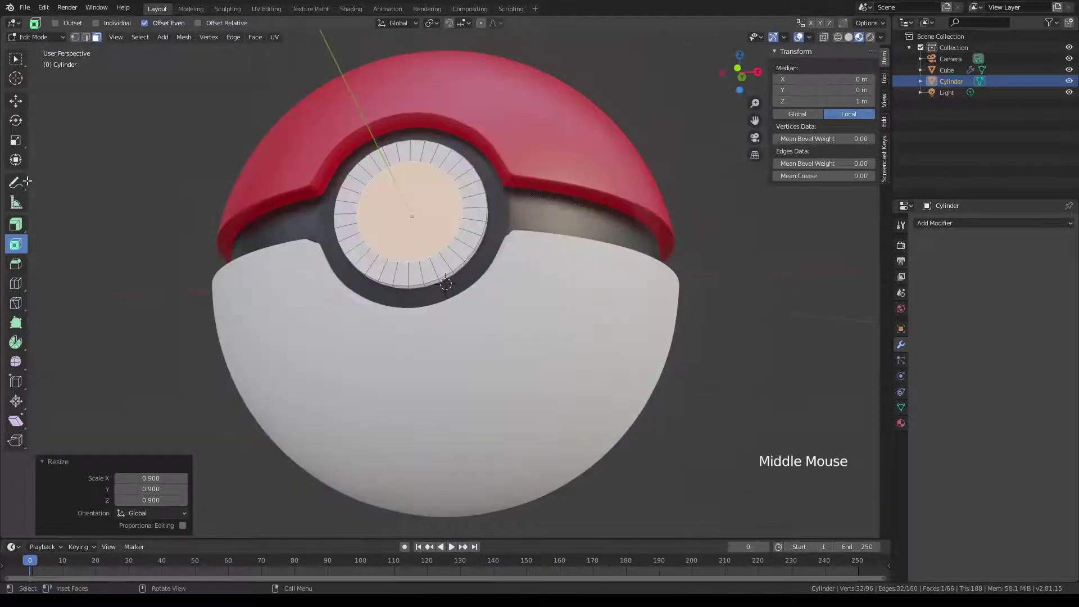
click(21, 229)
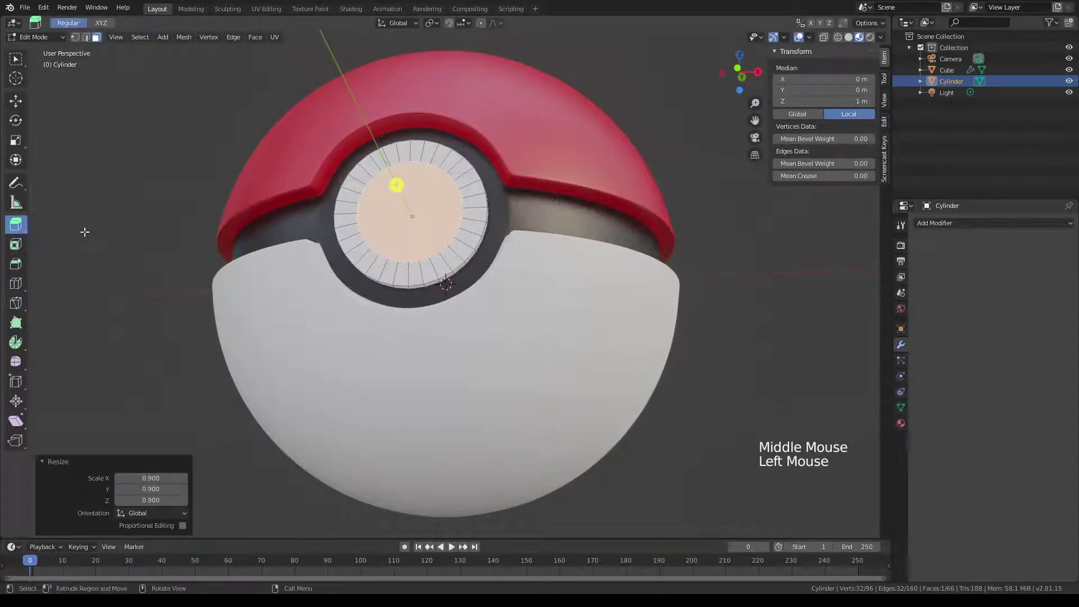
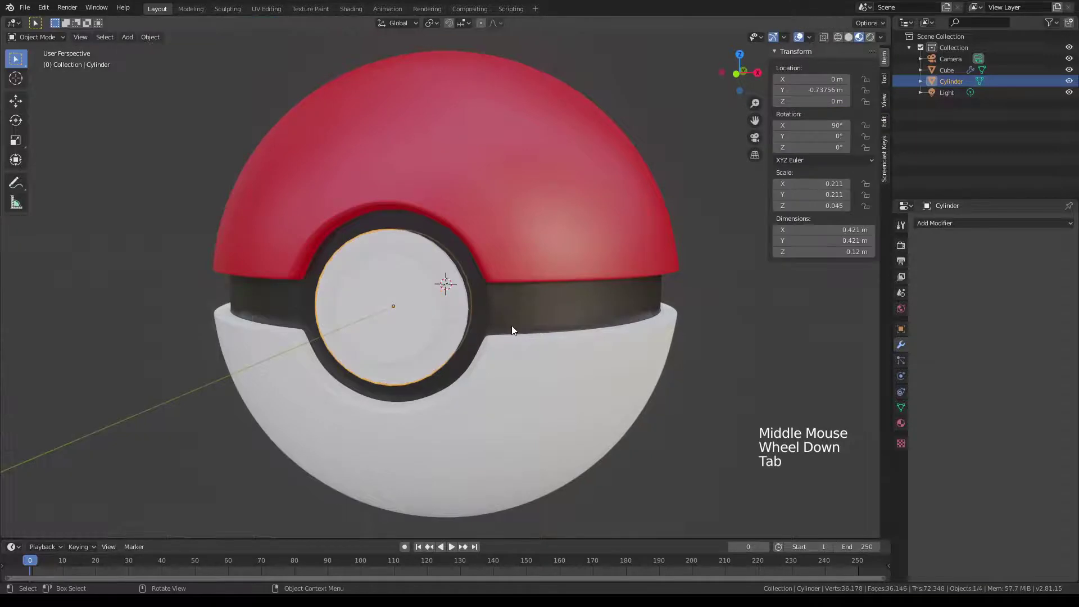
- Add a Subdivision Surface modifier to the button cylinder with smooth shading
scroll(down, 3)
middle_click(609, 308)
click(963, 230)
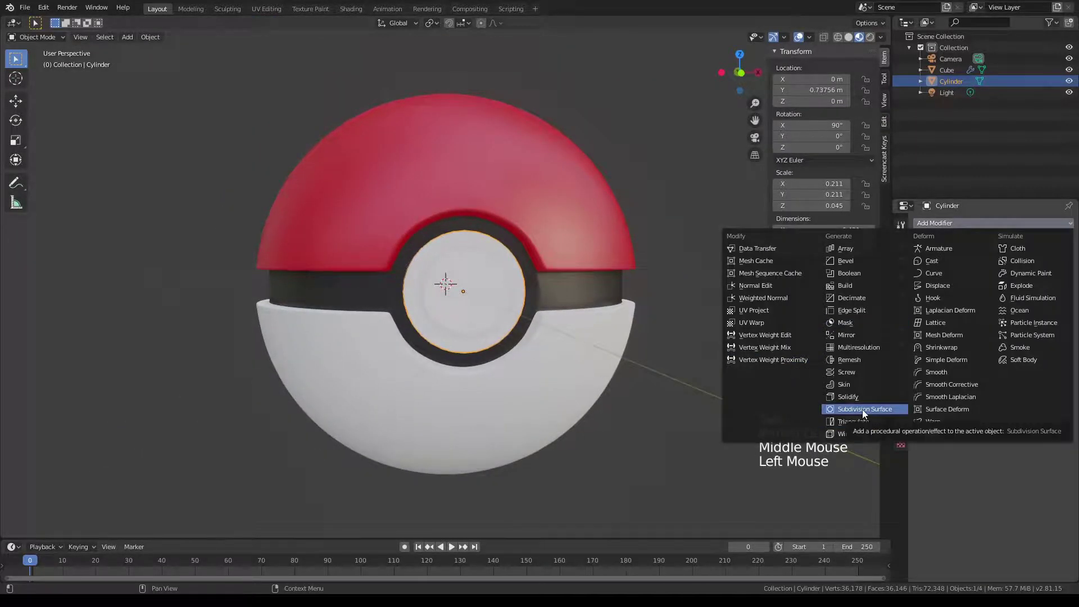
key(Tab)
scroll(down, 3)
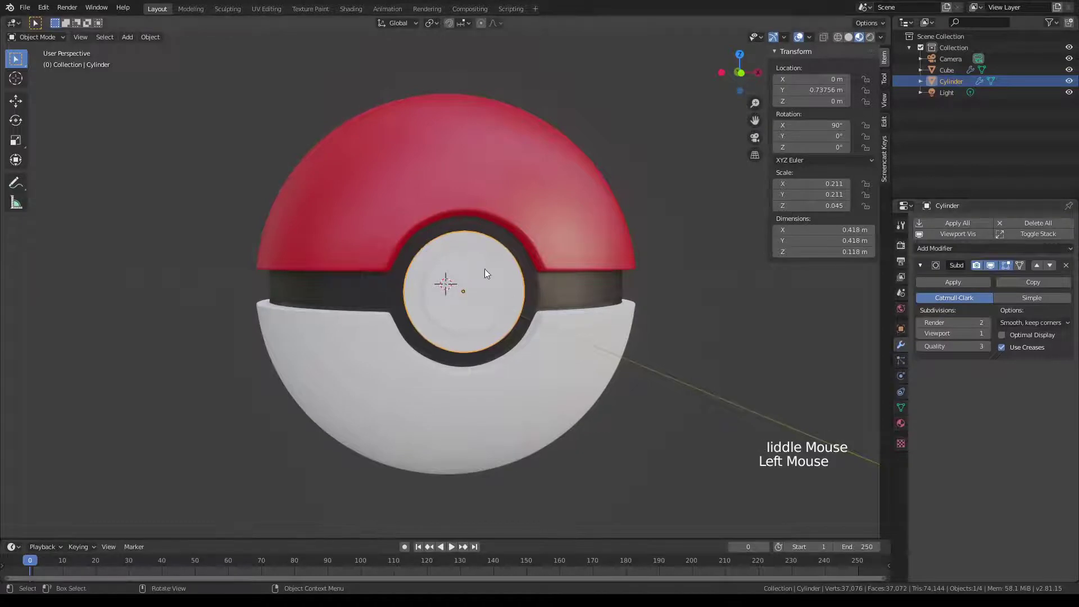
right_click(500, 265)
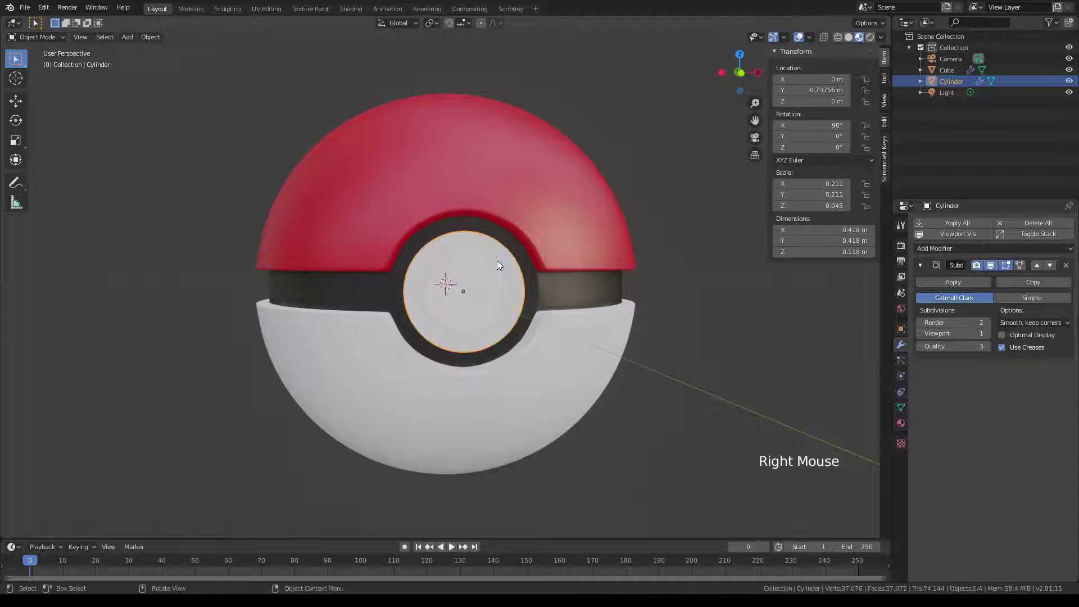
- Inspect the button side-on and raise its subdivision levels for rounder edges
scroll(down, 3)
scroll(down, 3)
middle_click(565, 330)
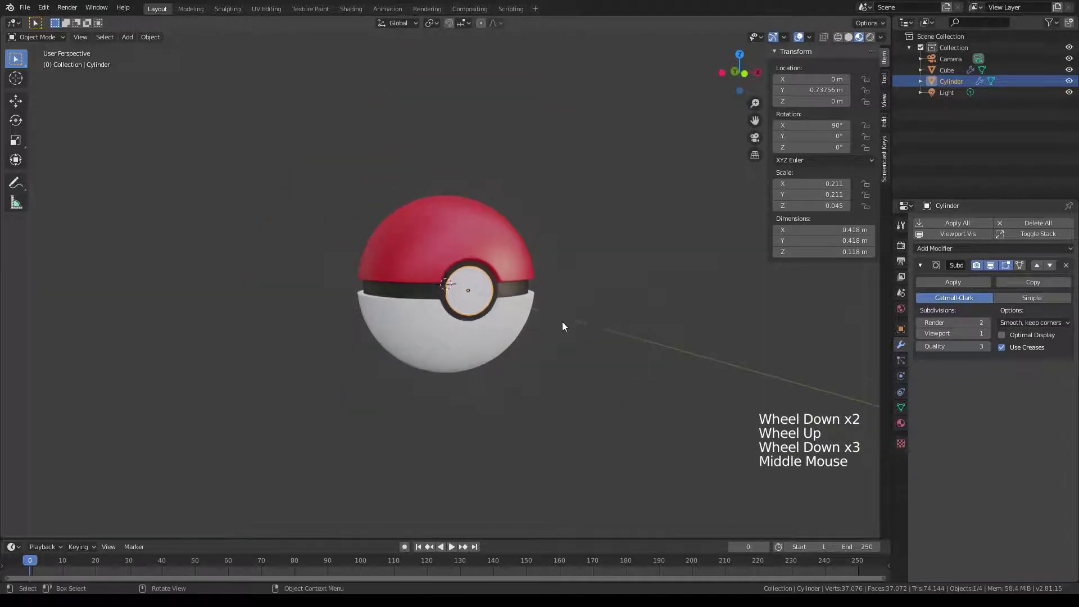
scroll(up, 3)
middle_click(693, 332)
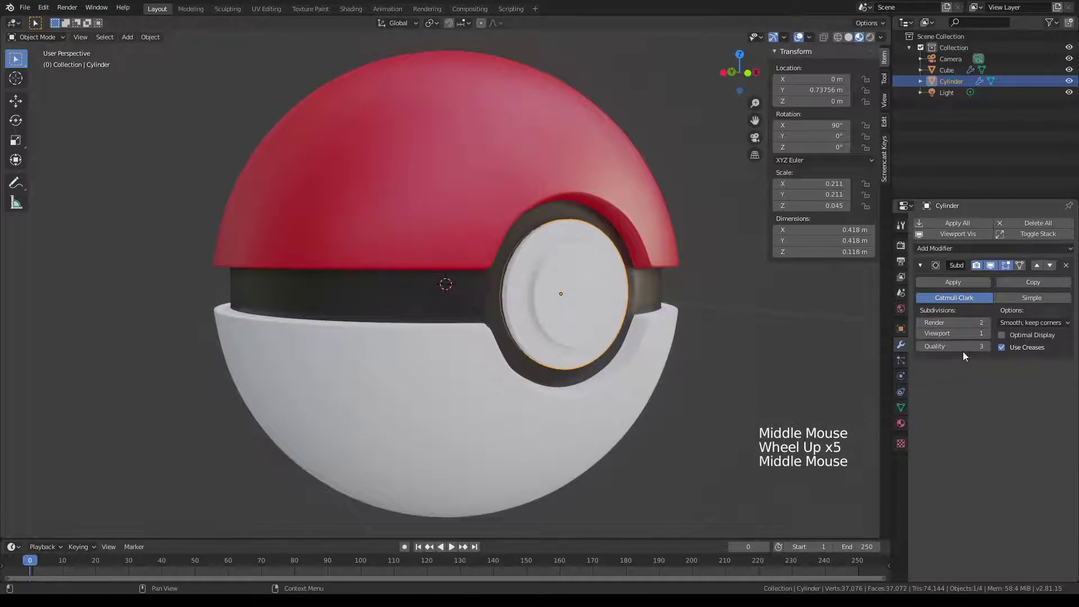
click(992, 336)
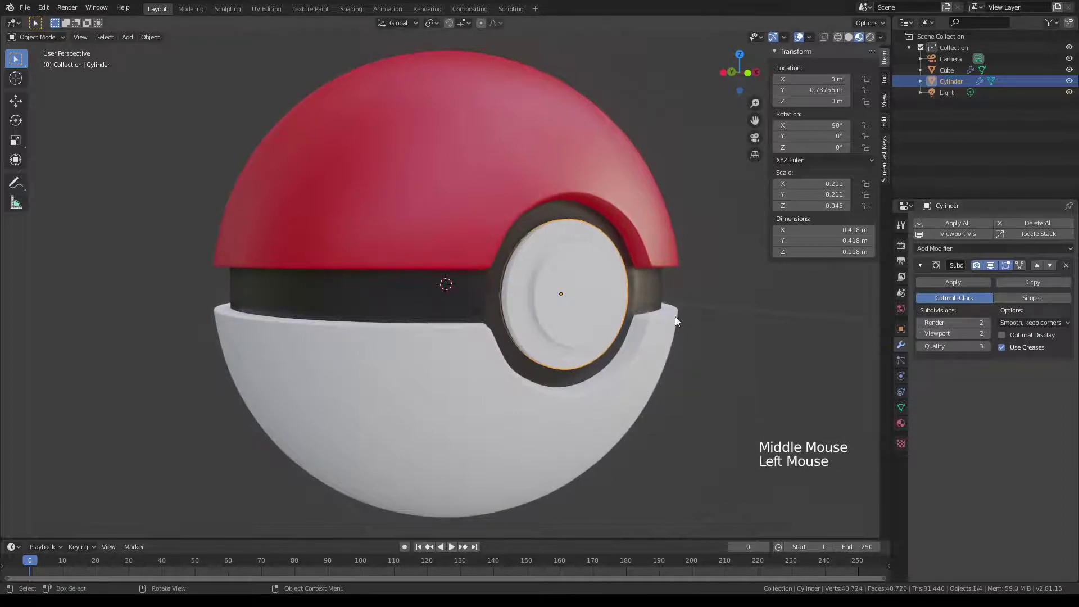
- Create a new white material for the button and review the ball from several angles
click(900, 423)
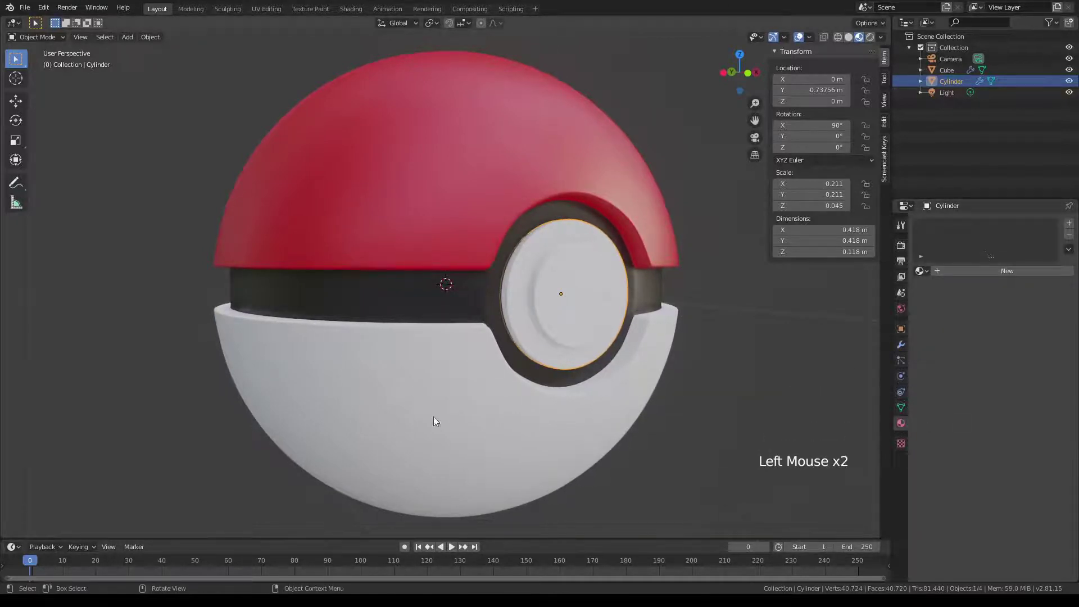
click(926, 275)
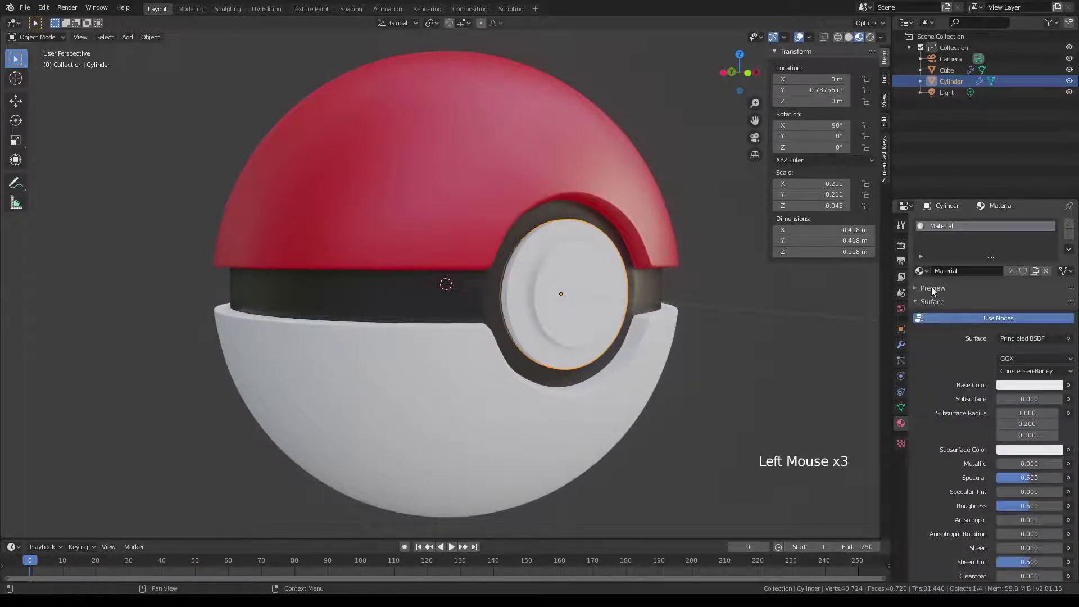
scroll(down, 3)
middle_click(527, 319)
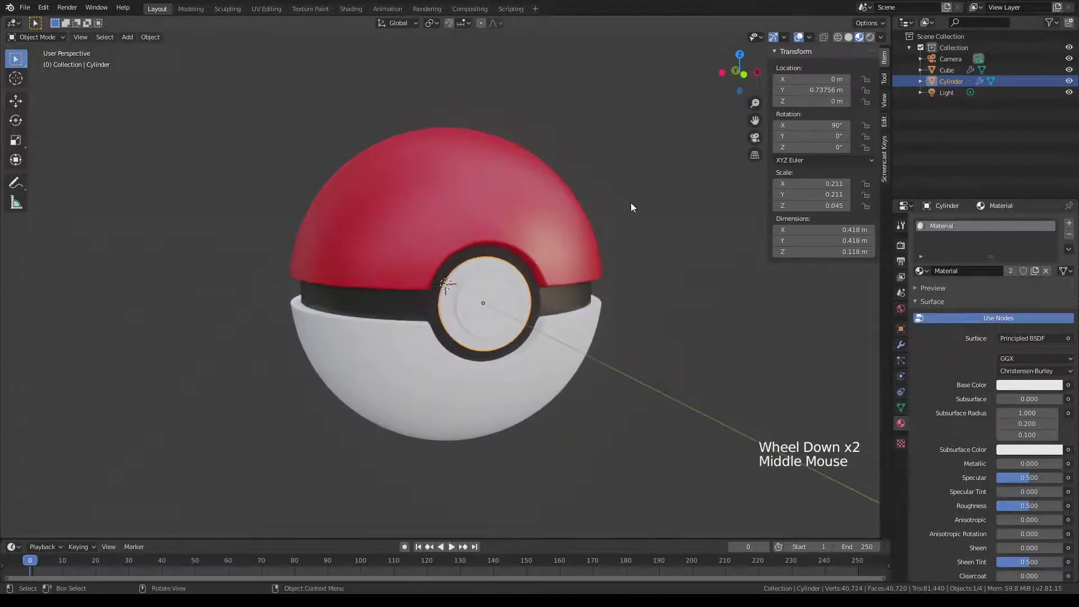
middle_click(549, 294)
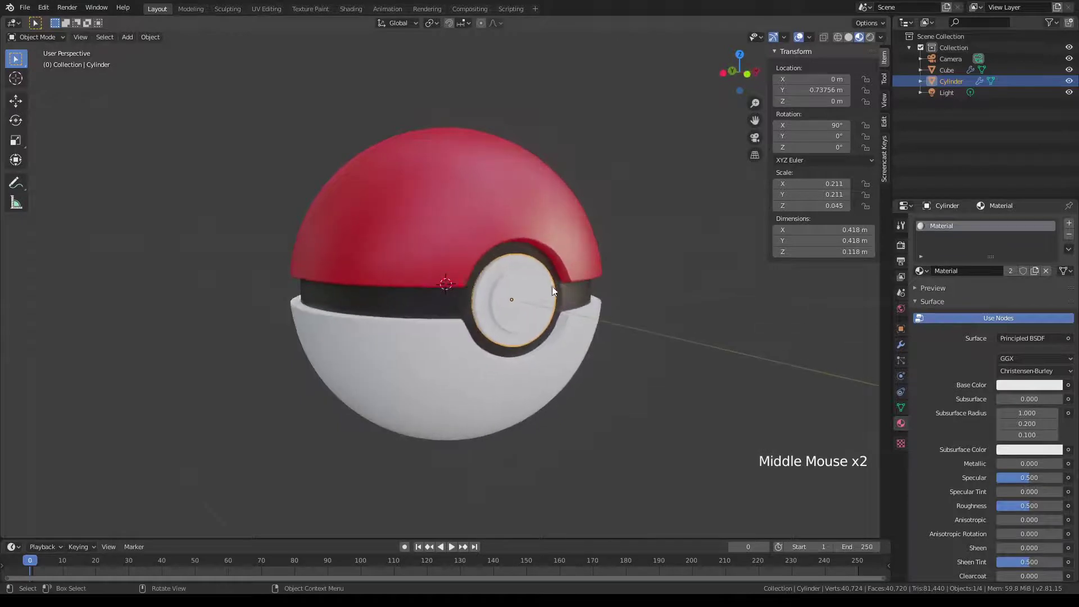
scroll(down, 3)
middle_click(525, 304)
click(593, 272)
middle_click(572, 300)
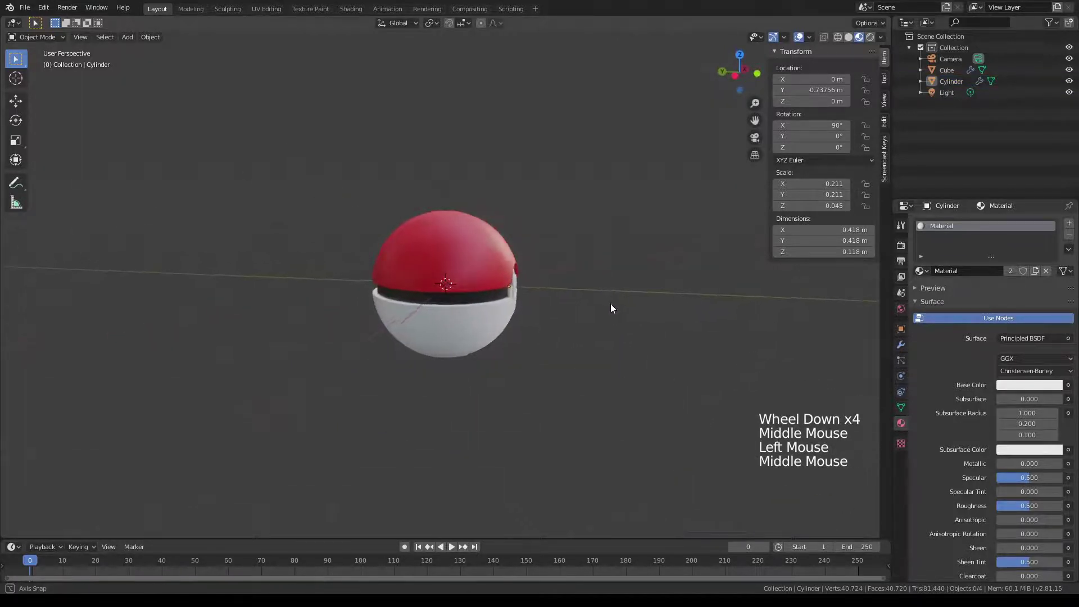
scroll(up, 3)
middle_click(587, 285)
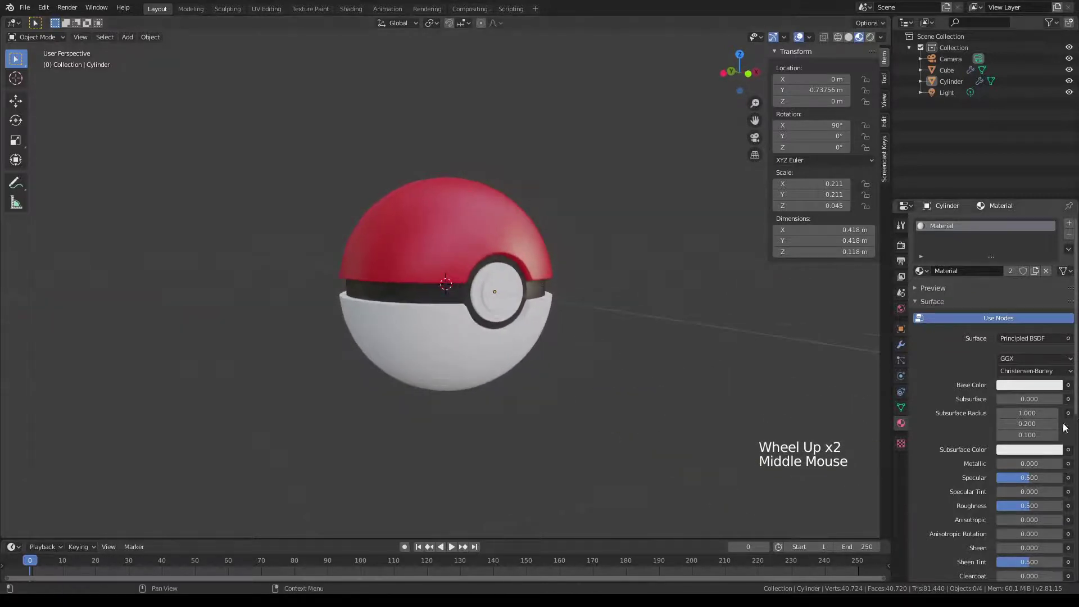
- Lower the button material's Roughness to about 0.24 and check the reflections
click(1029, 513)
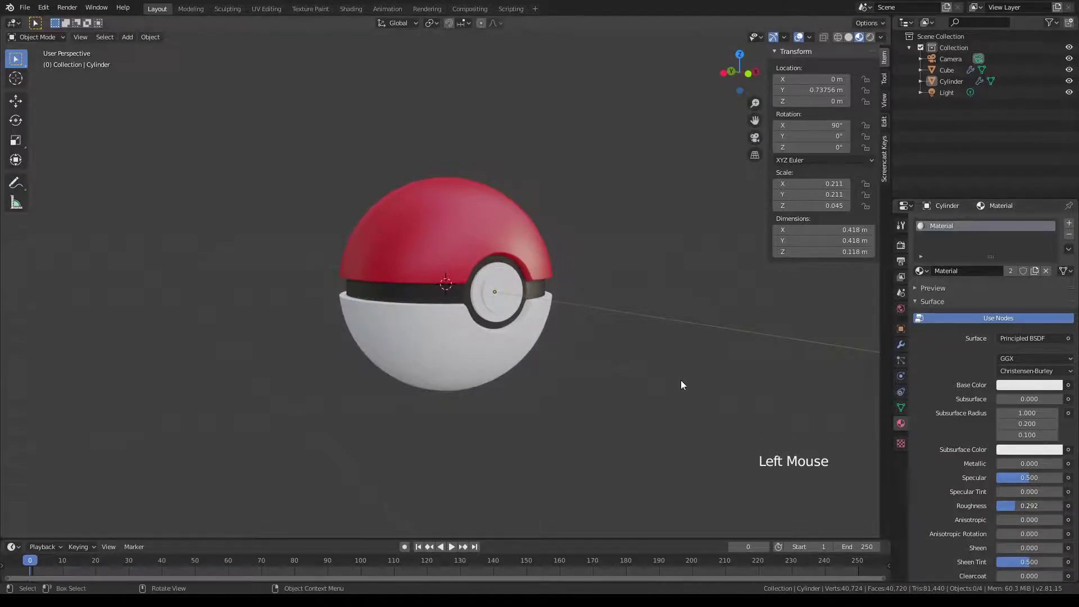
middle_click(677, 369)
middle_click(656, 356)
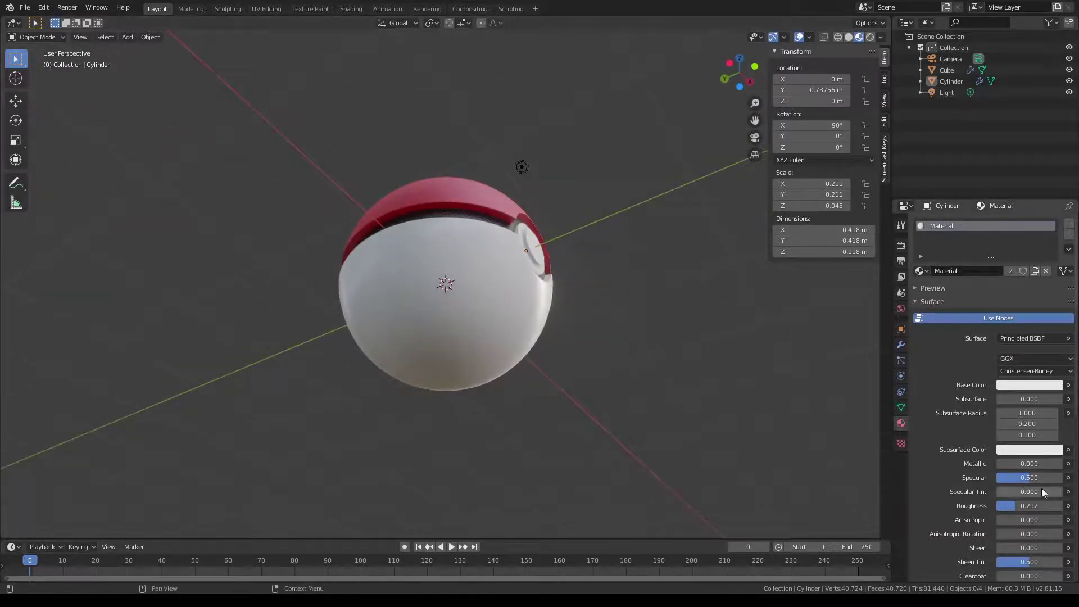
click(1018, 512)
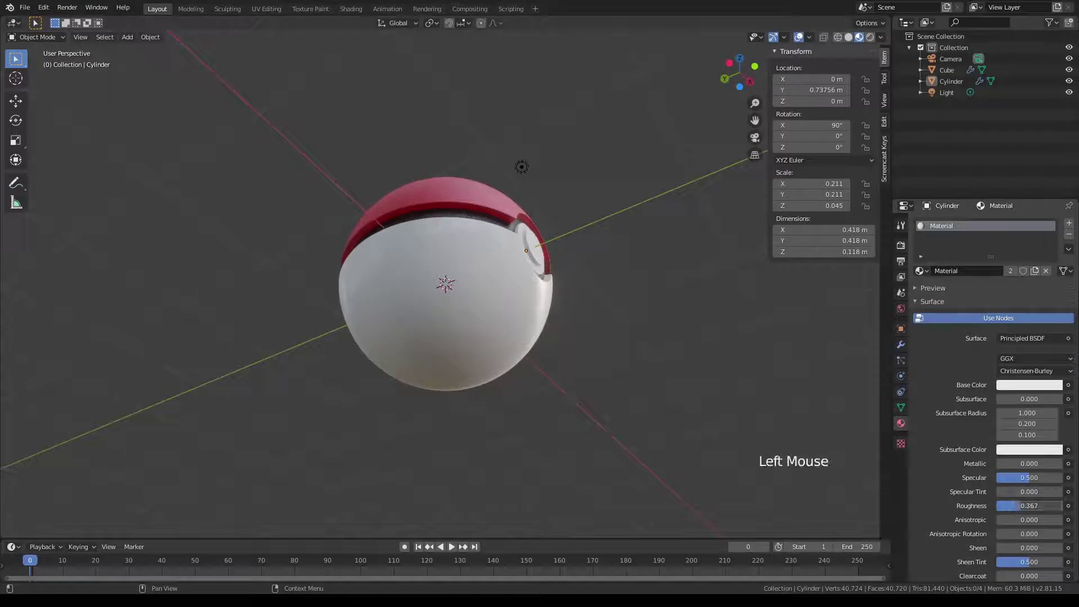
middle_click(601, 400)
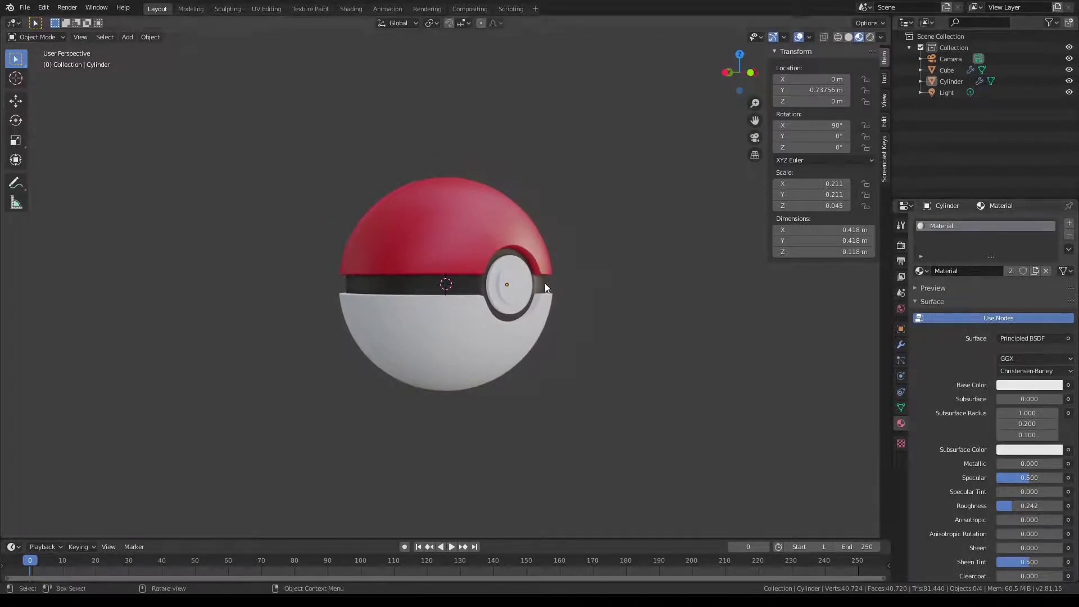
- Select the ball, pick red Material.002 and lower its Roughness to about 0.19
click(439, 208)
click(952, 251)
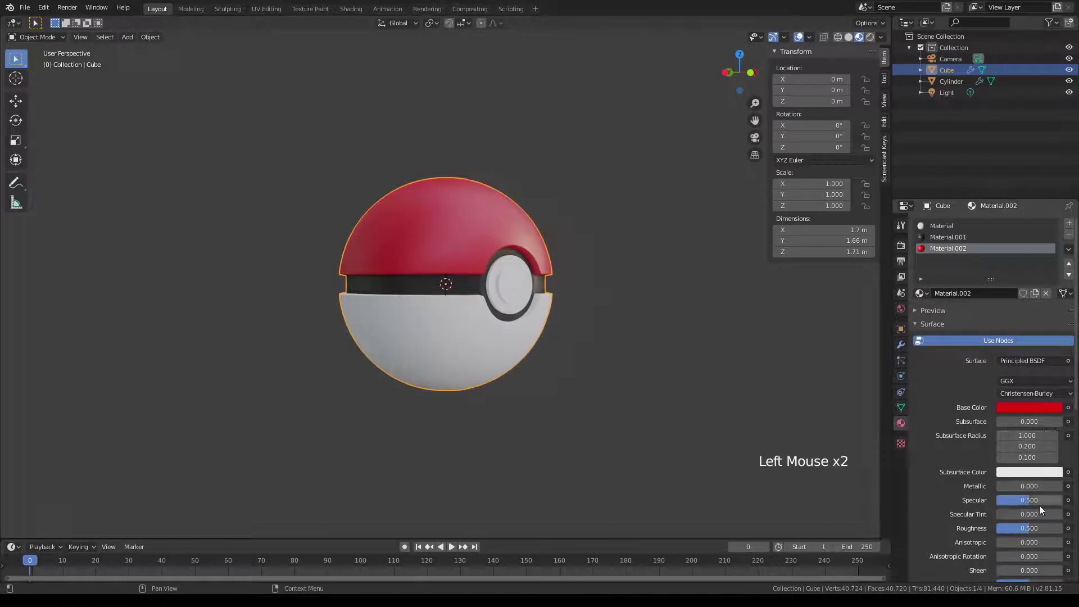
click(1029, 532)
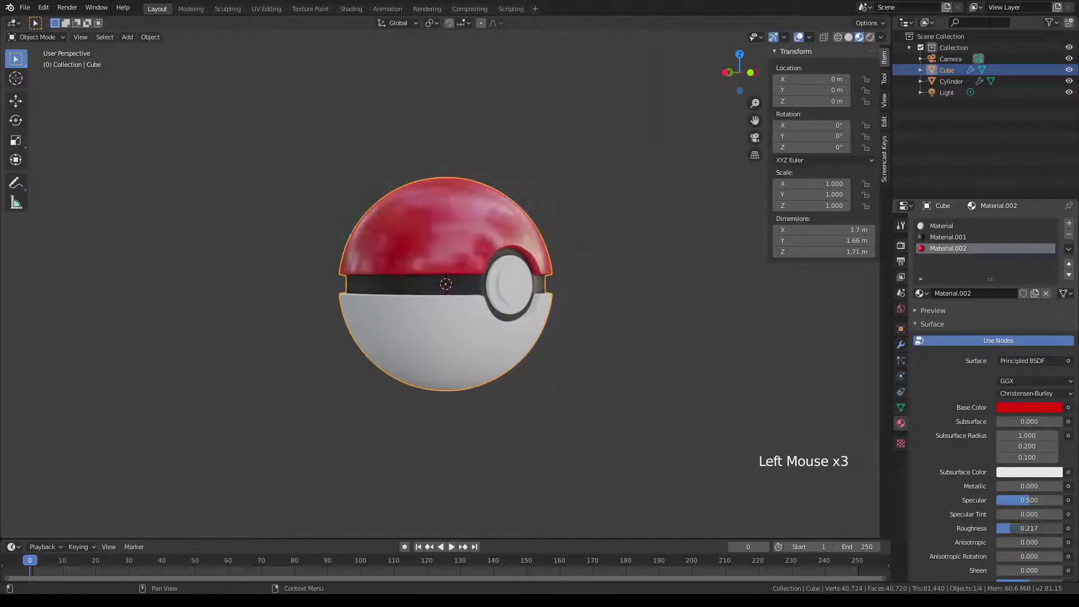
scroll(down, 3)
middle_click(664, 353)
scroll(up, 3)
middle_click(656, 358)
scroll(down, 3)
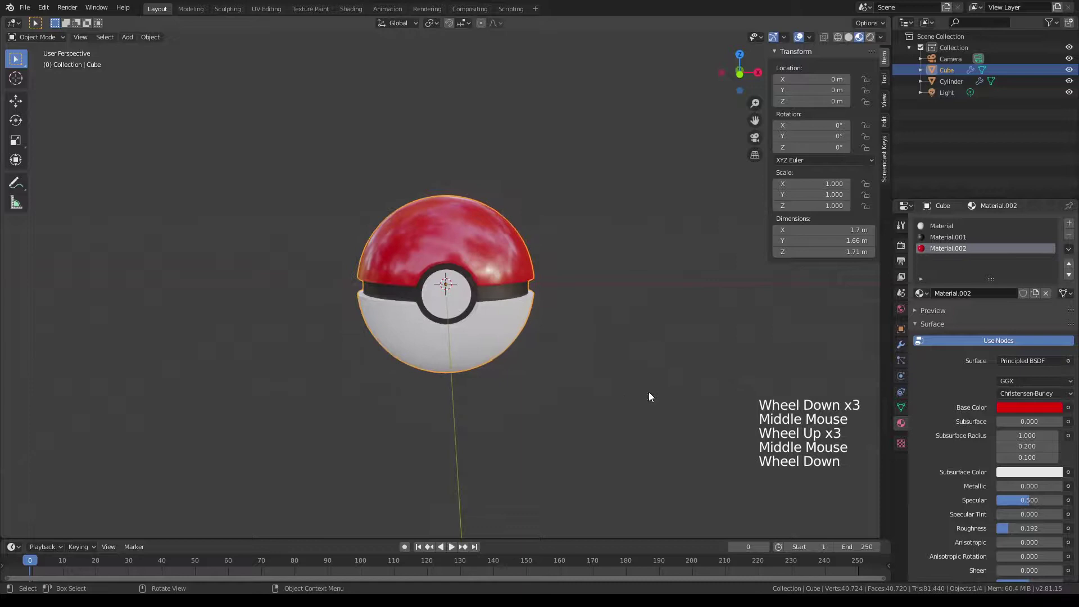